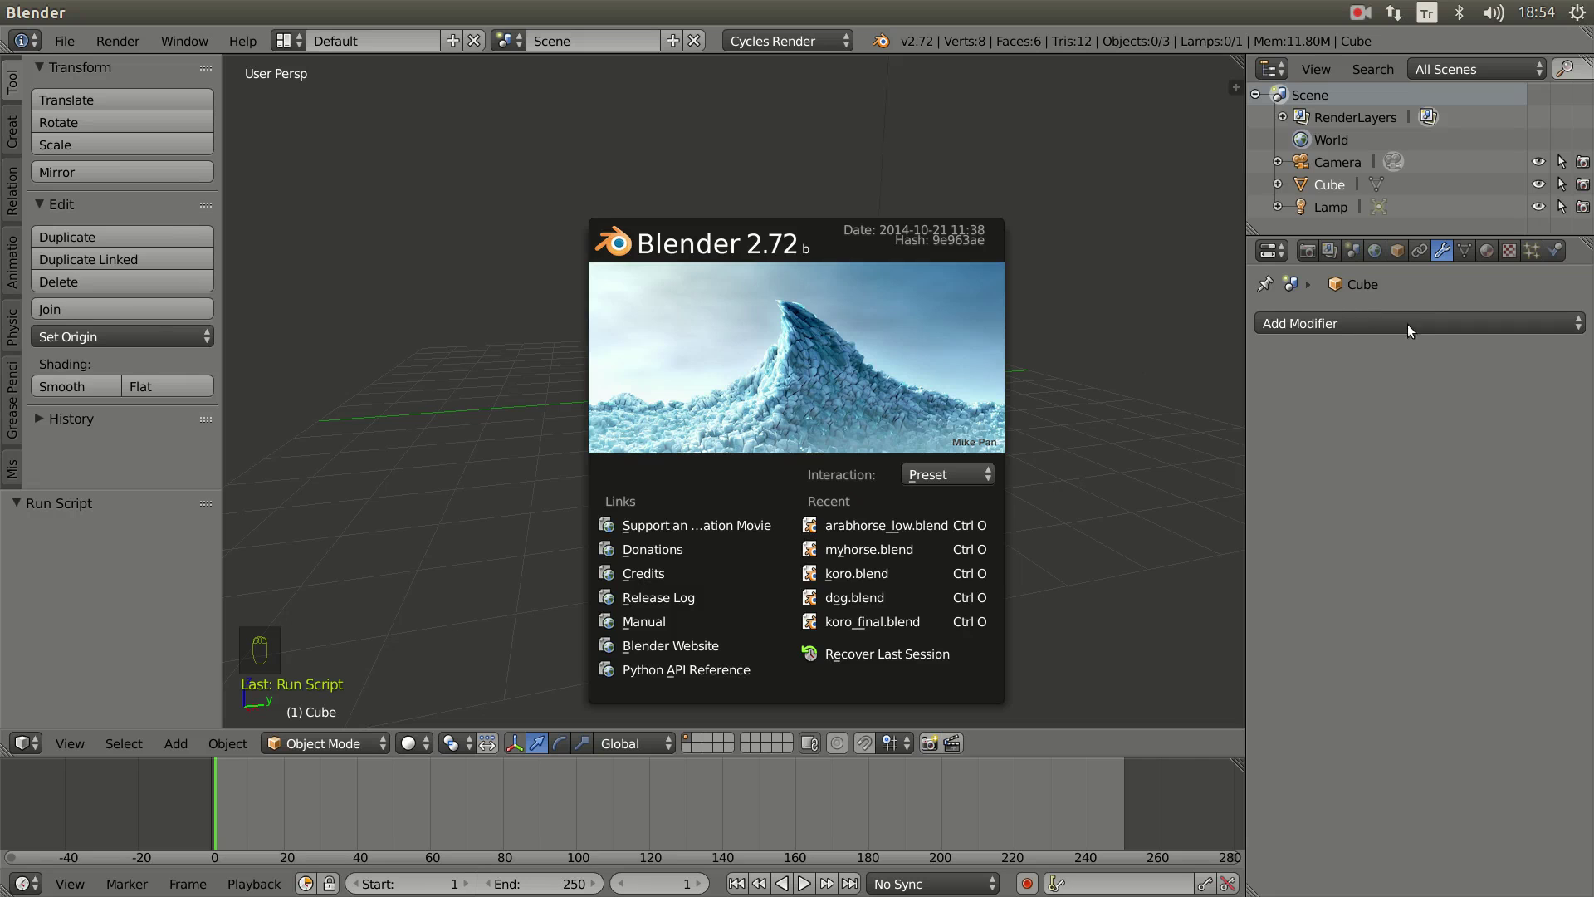
Step: Dismiss the splash screen and orbit around the default cube
left_click_drag(1442, 324, 1357, 572)
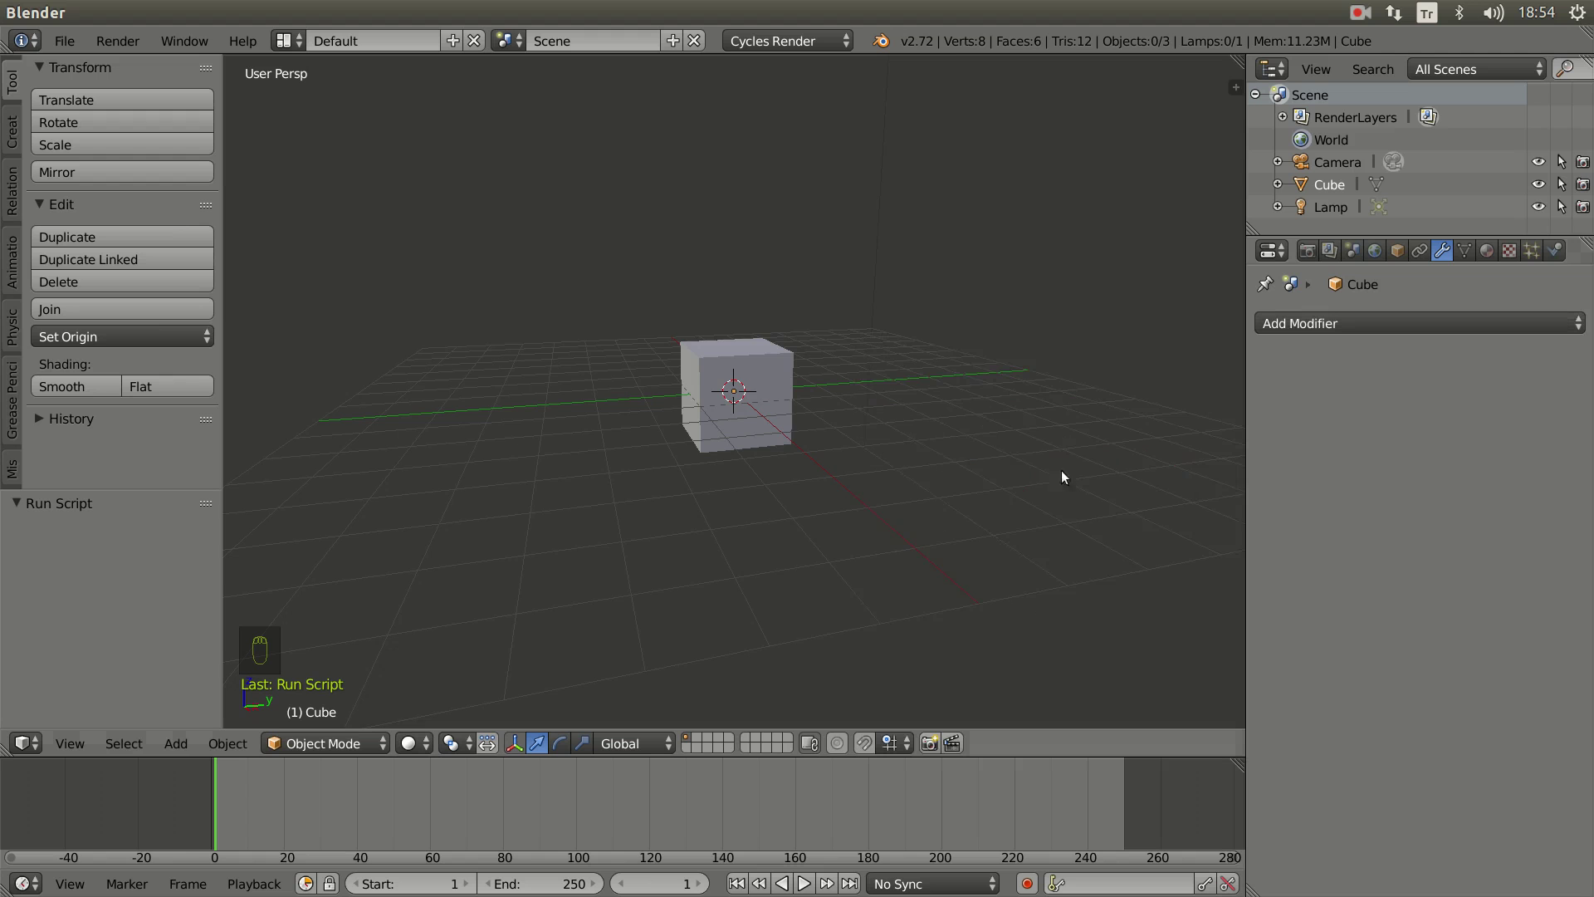
left_click_drag(727, 446, 728, 518)
Step: Subdivide the cube mesh from the Specials menu
middle_click(728, 518)
left_click(842, 511)
key("Tab")
key("w")
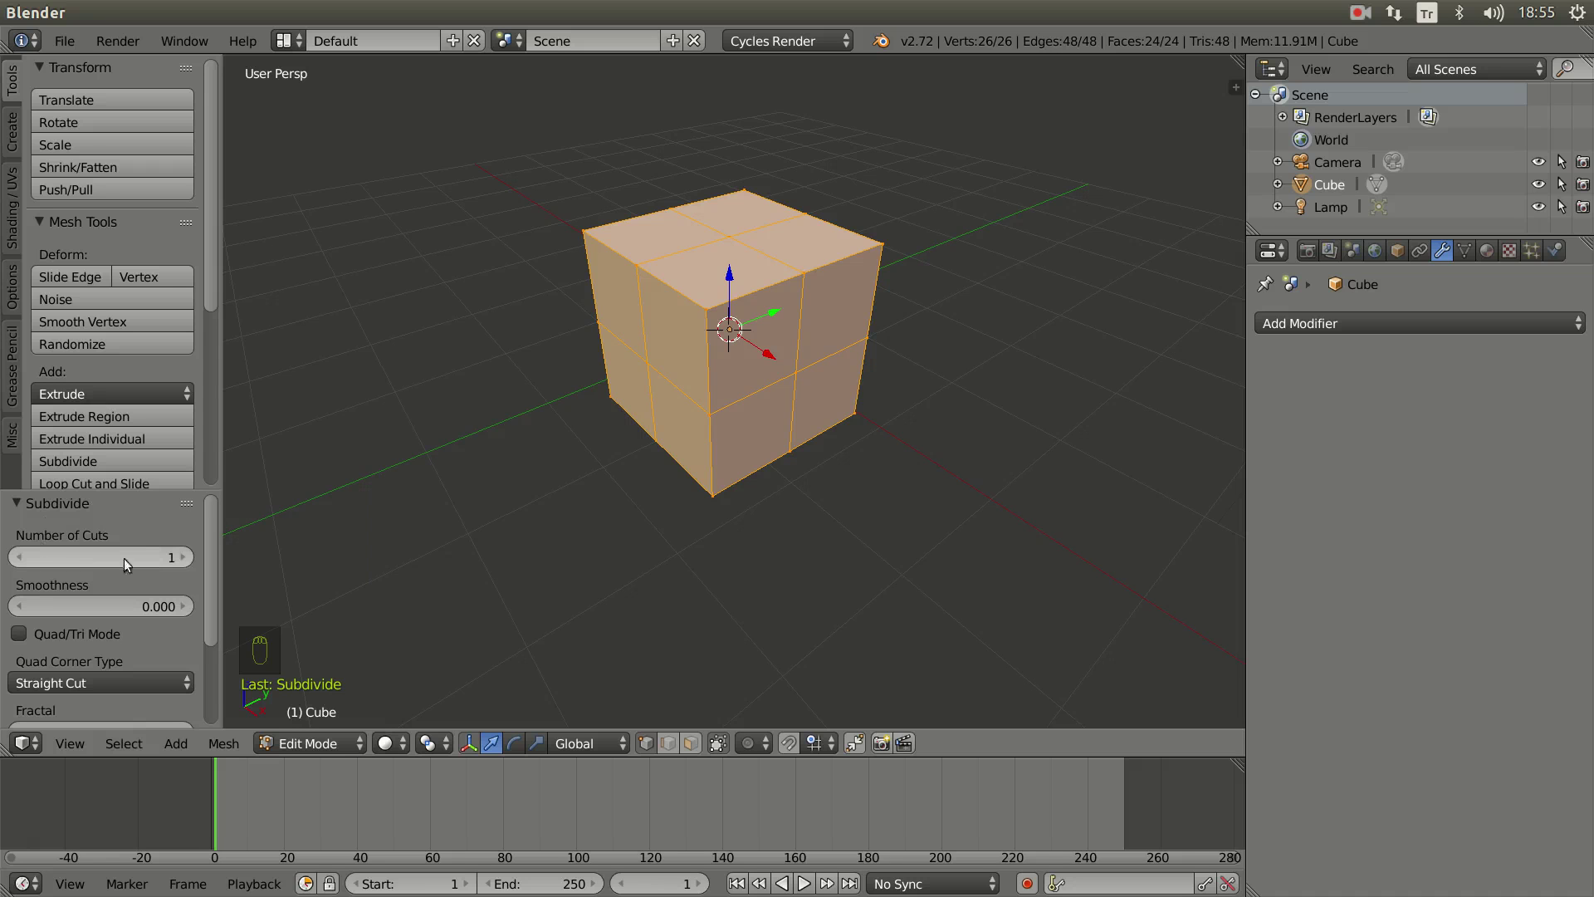
Step: Raise Number of Cuts to 4 for 150 faces, then return to Object Mode
left_click_drag(186, 566, 186, 566)
left_click_drag(186, 566, 186, 566)
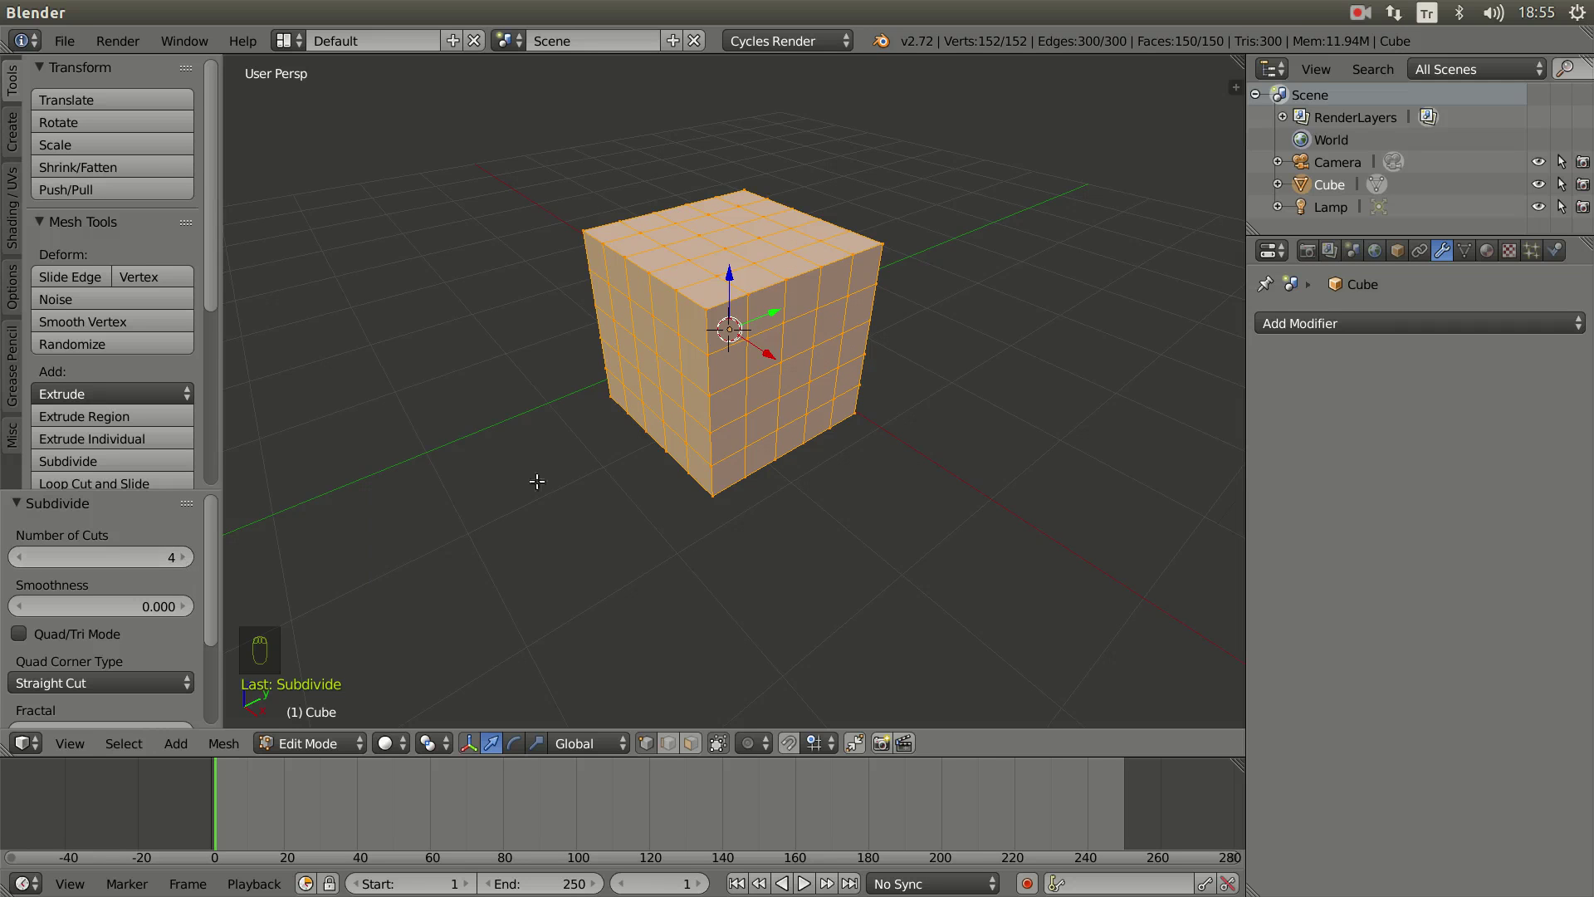
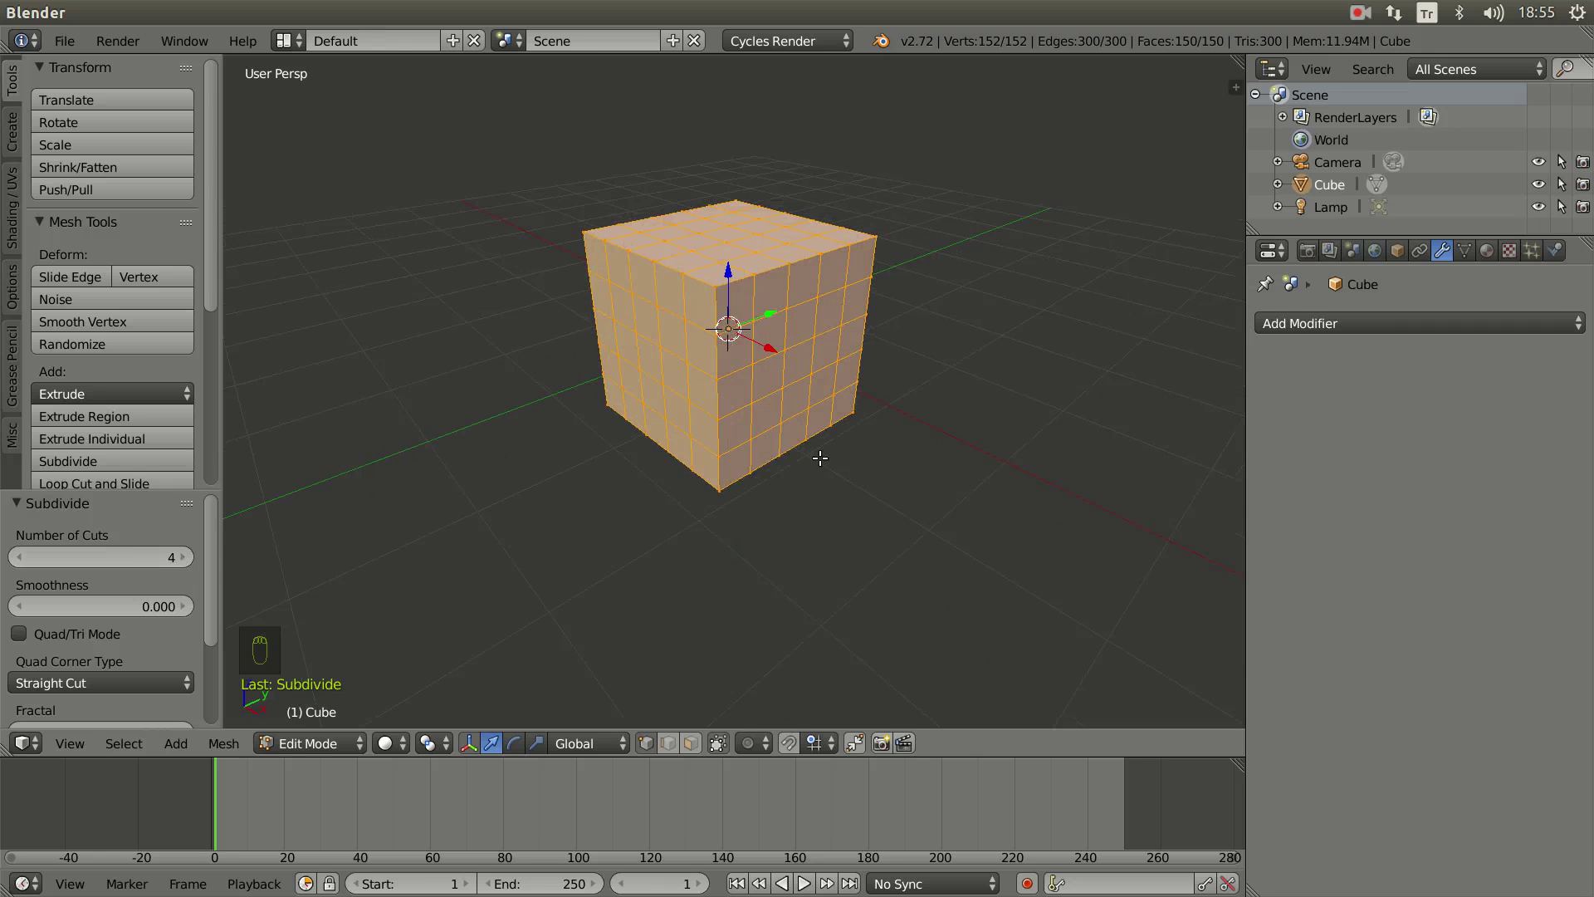
middle_click(824, 464)
key("Tab")
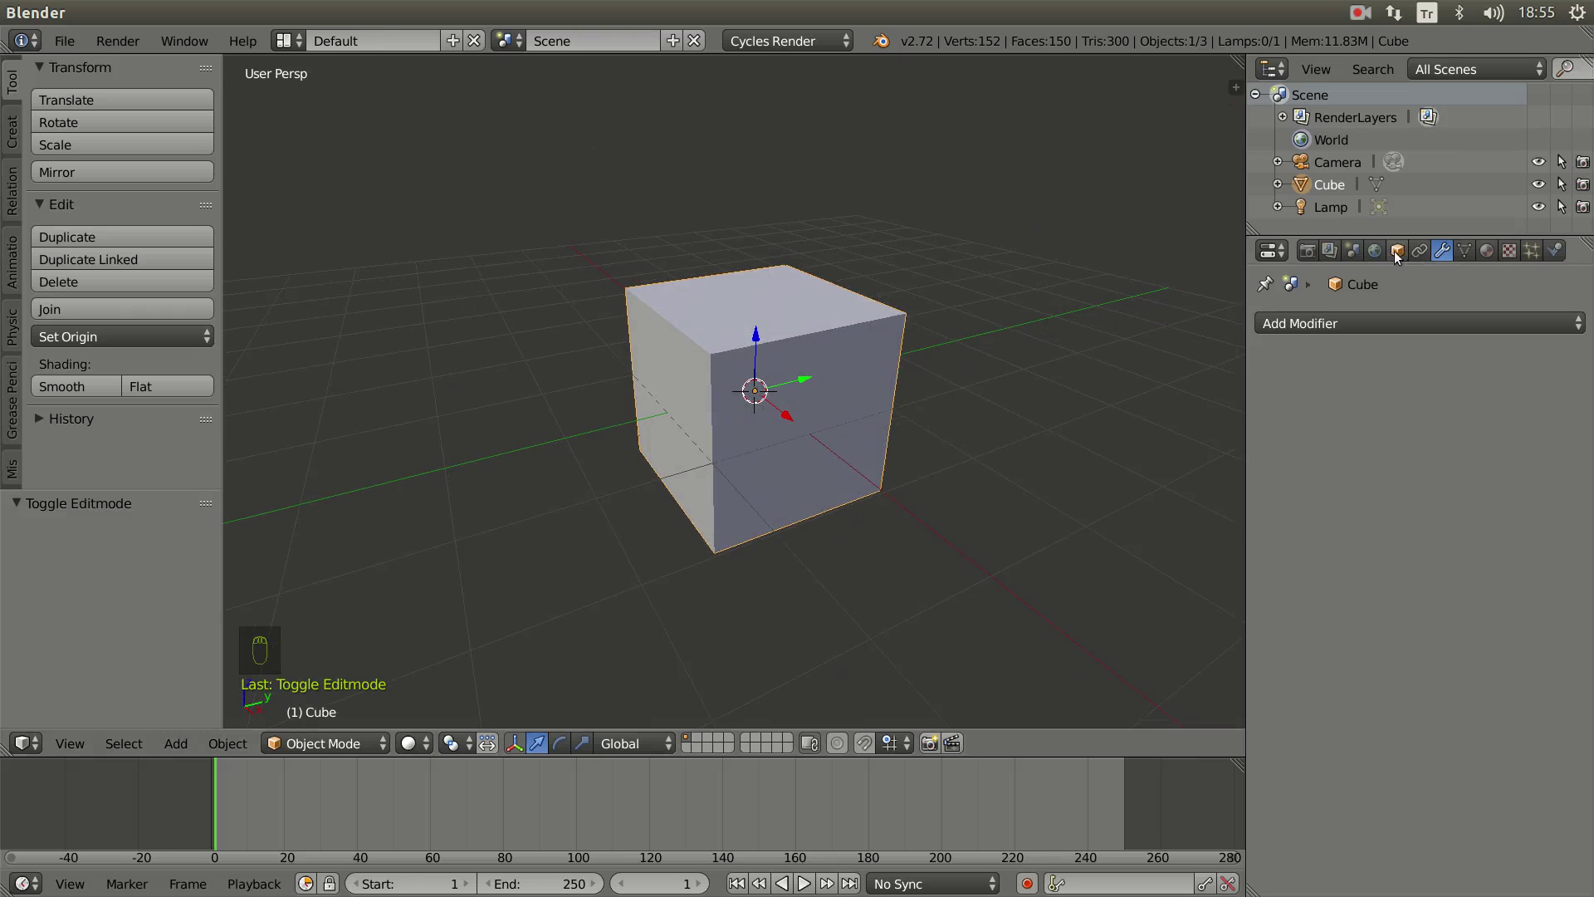
Step: Set the cube's Maximum Draw Type to Wire with Draw All Edges enabled
left_click_drag(1401, 256, 1314, 668)
left_click_drag(817, 548, 805, 507)
left_click_drag(828, 561, 1287, 641)
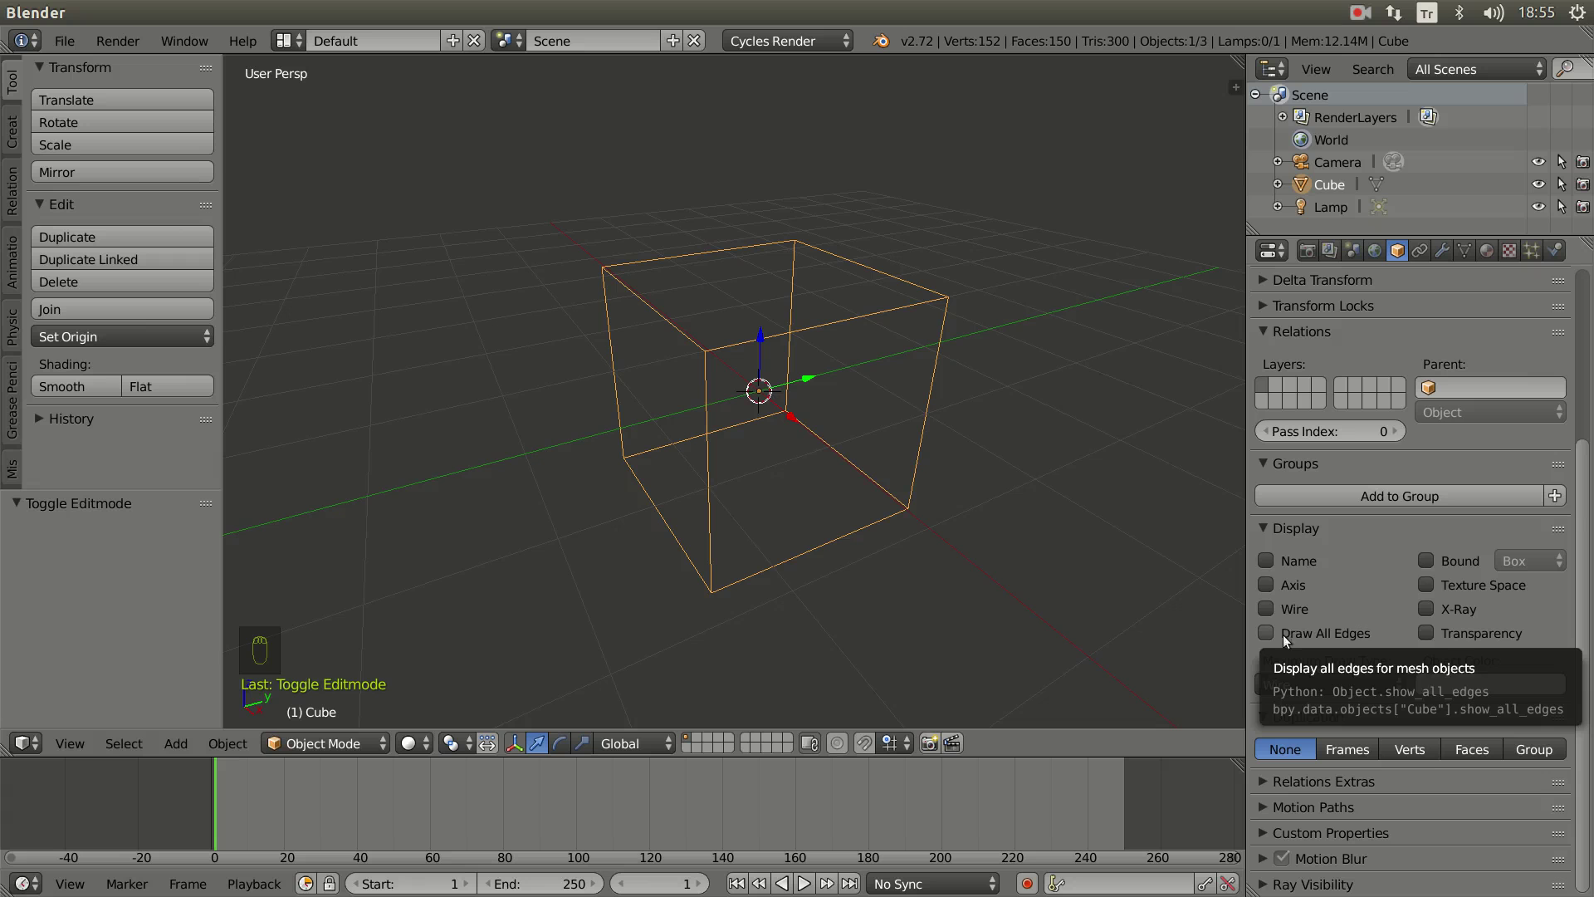
left_click_drag(1268, 641, 962, 495)
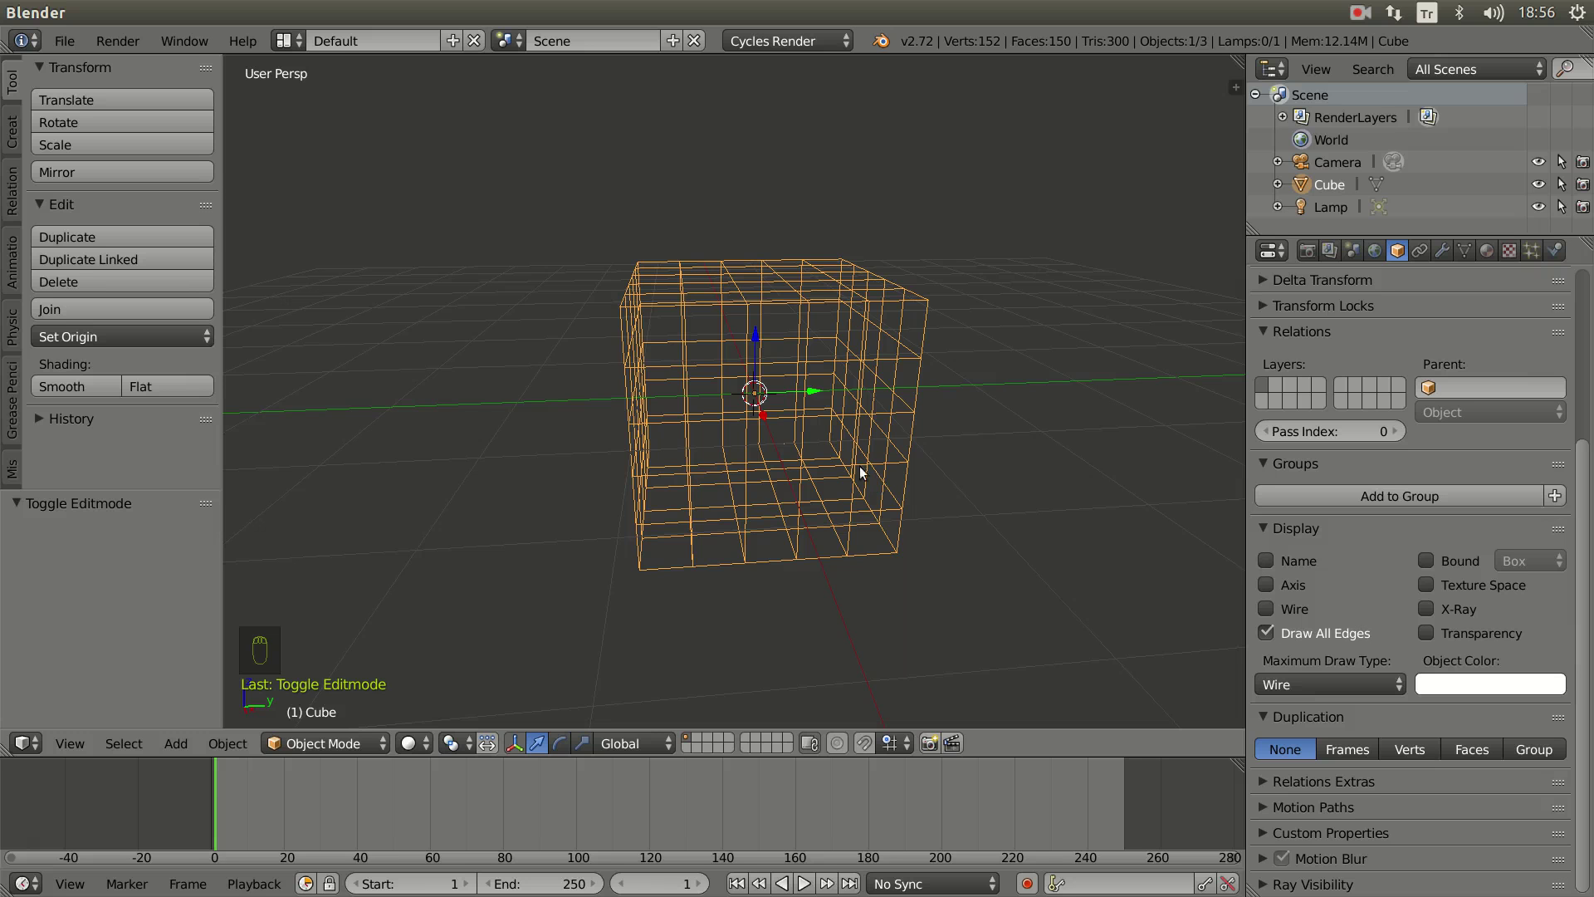
middle_click(905, 471)
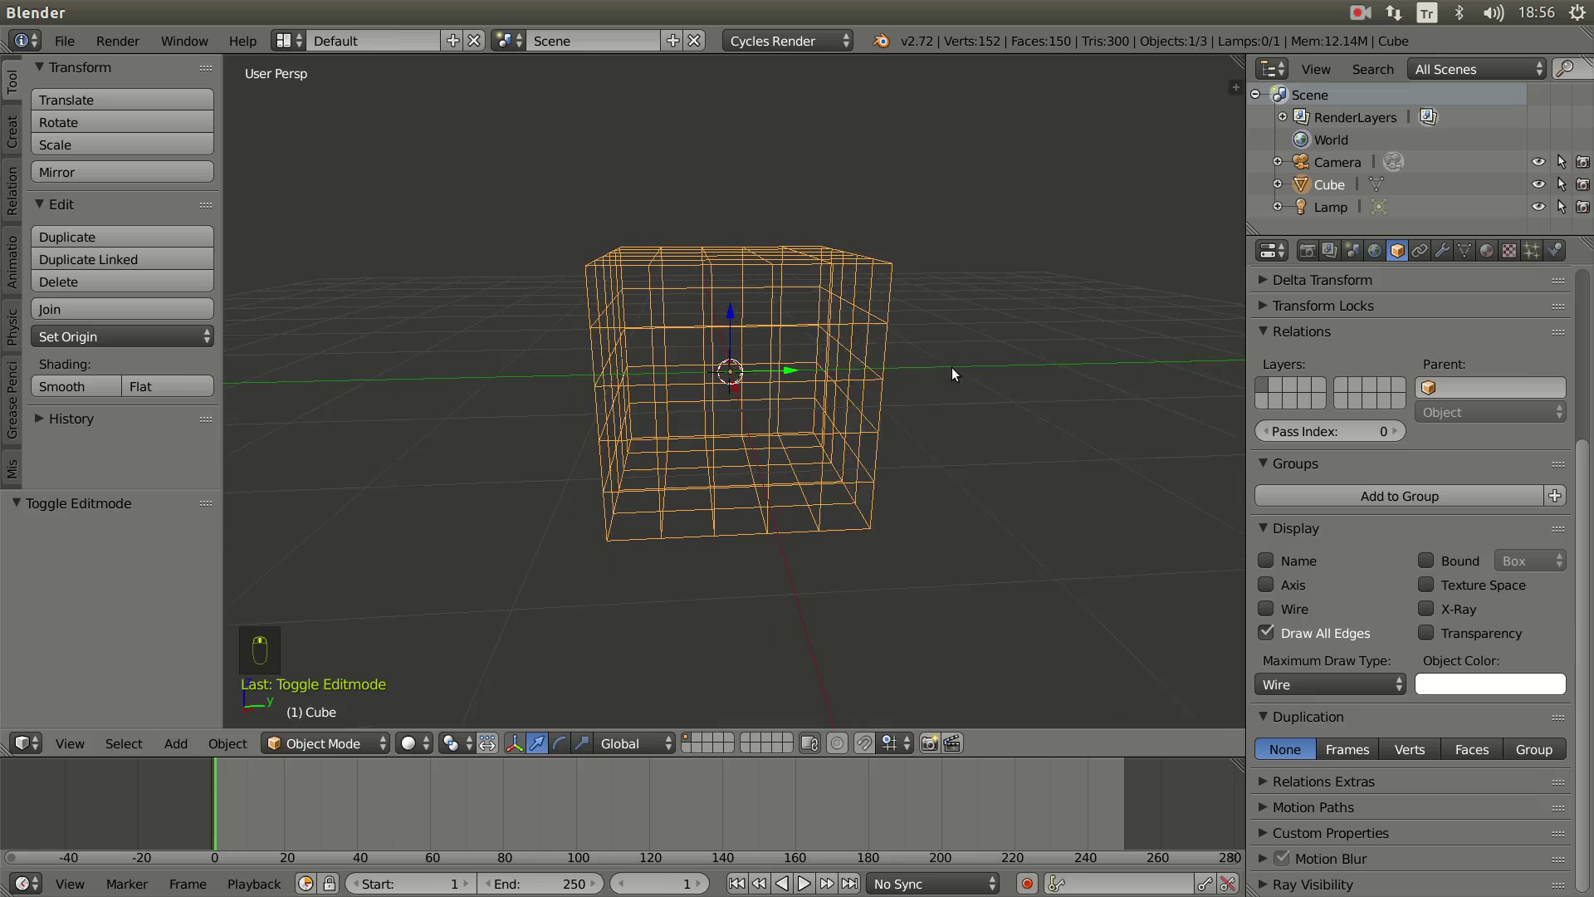
Step: Add a Suzanne monkey head at the scene centre inside the cage
key("shift+a")
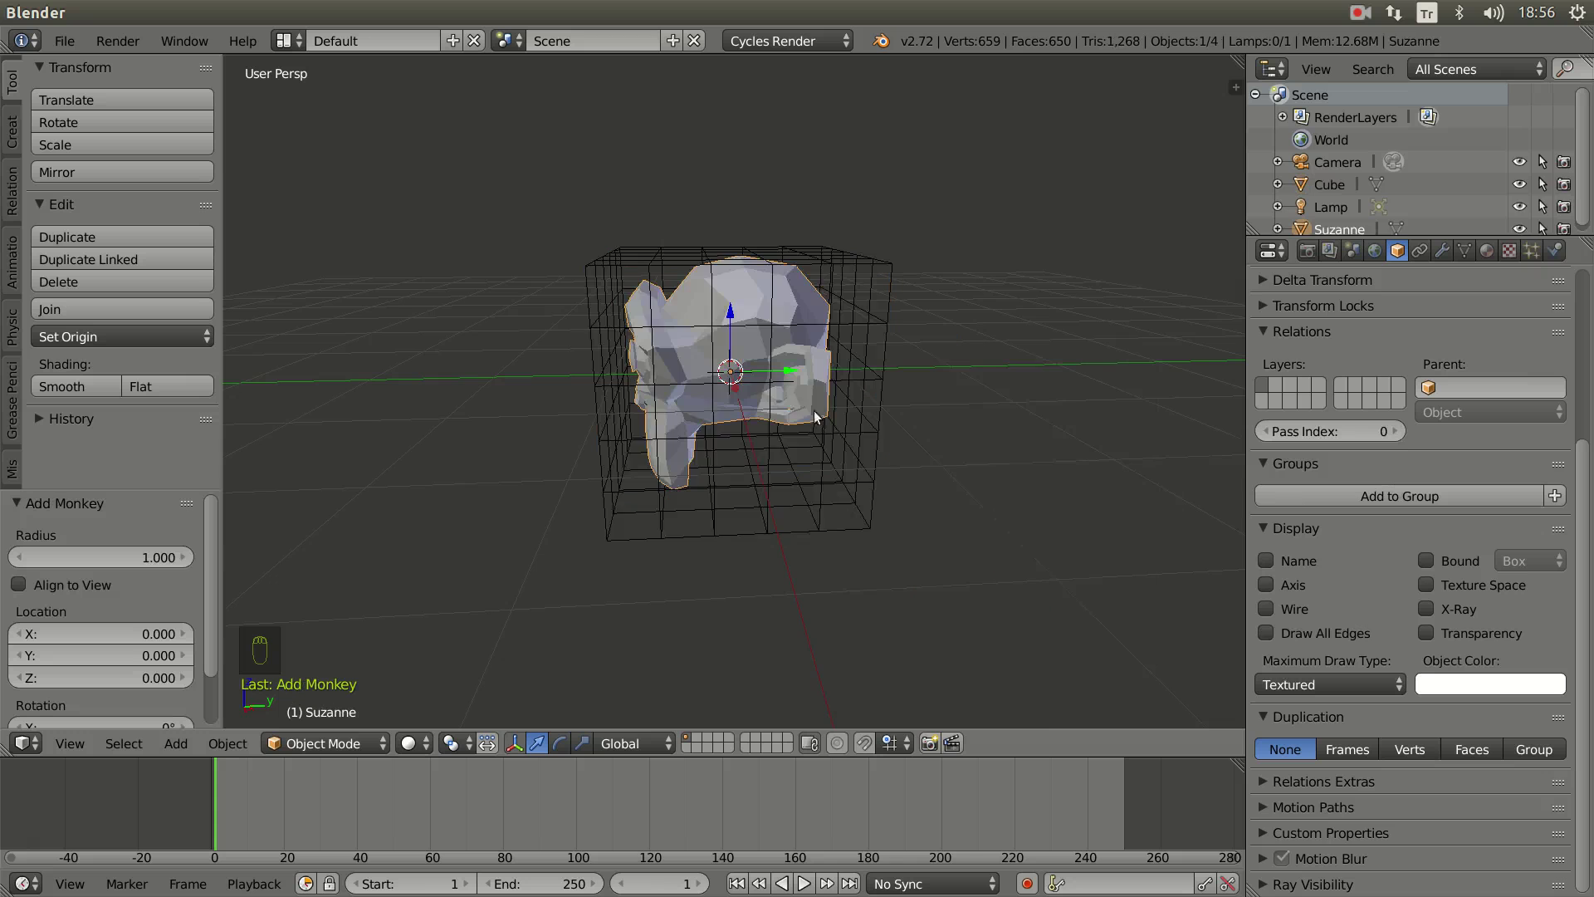
key("KP_1")
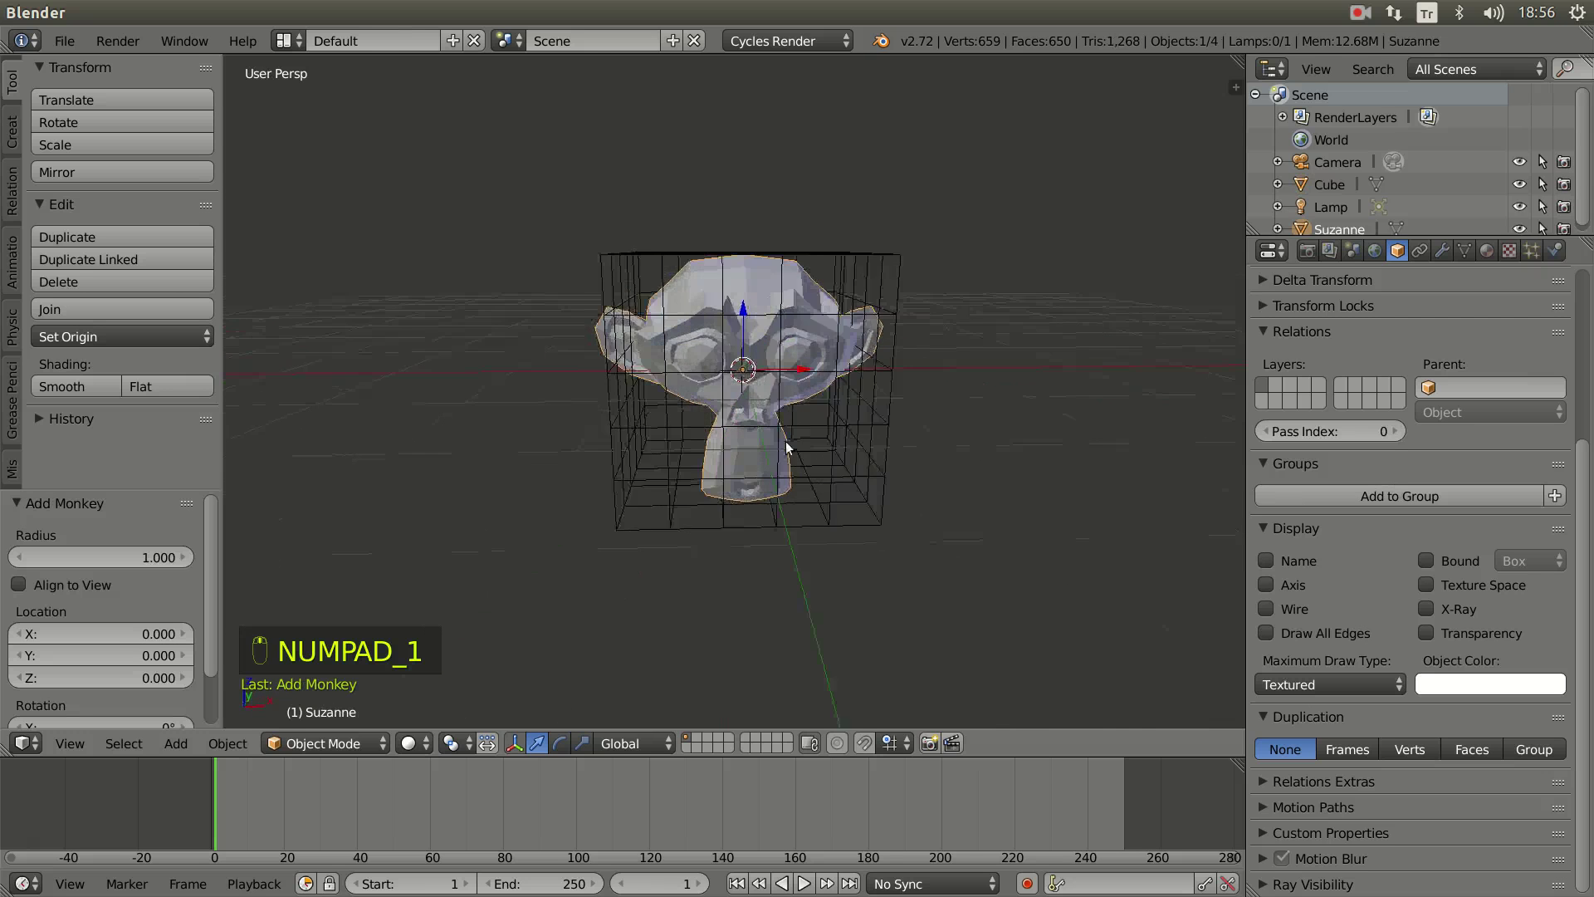
middle_click(749, 436)
left_click_drag(906, 417, 958, 356)
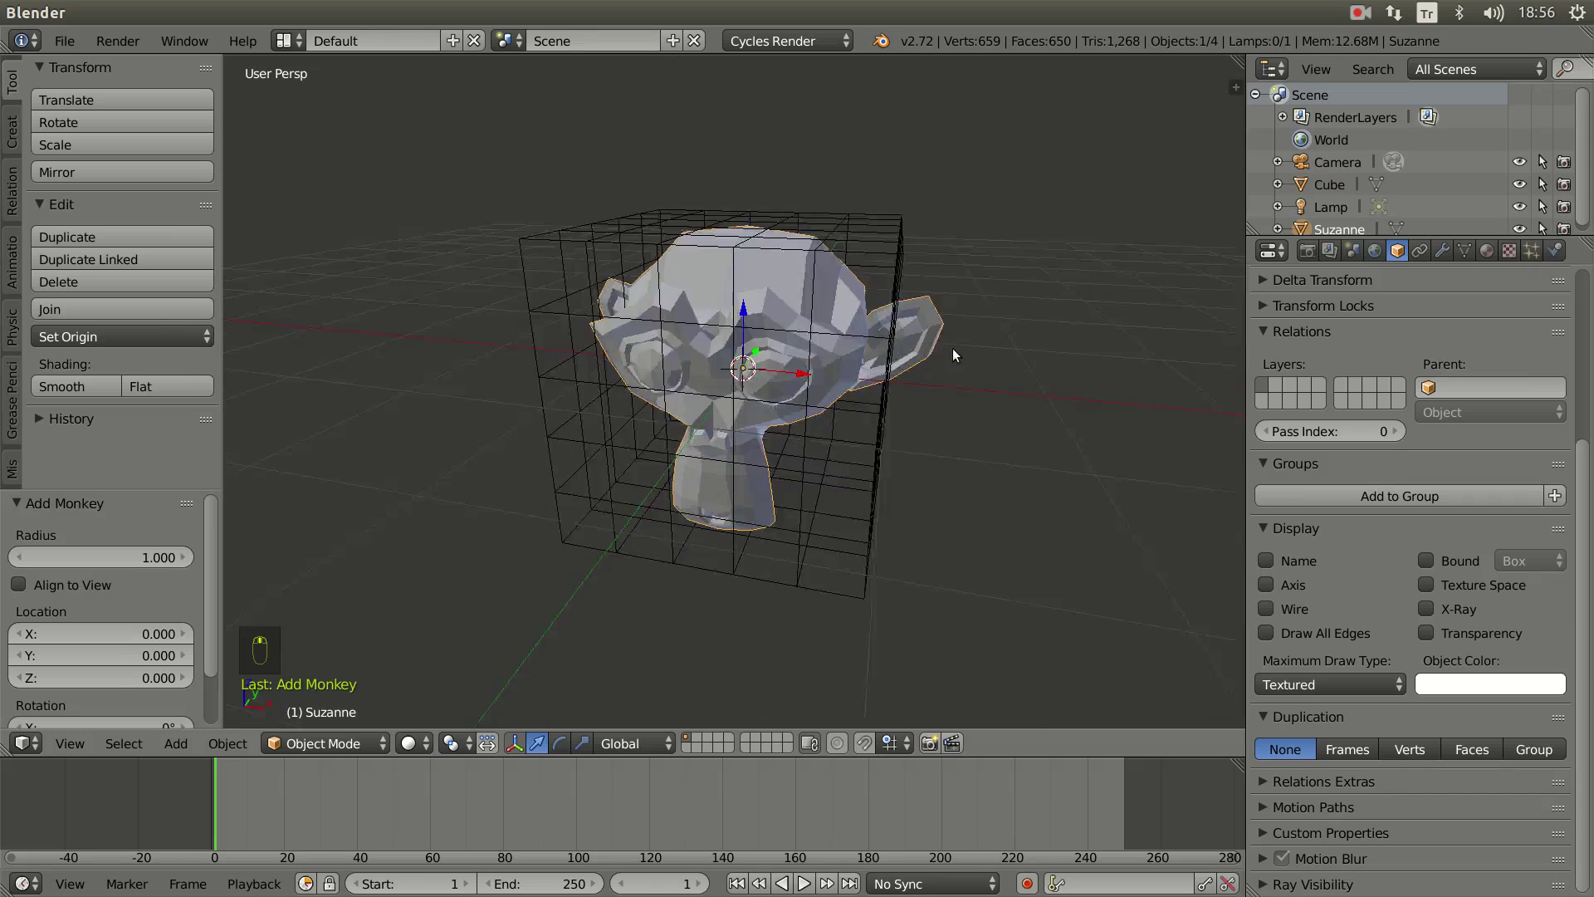
left_click_drag(964, 326, 824, 345)
left_click_drag(861, 348, 842, 398)
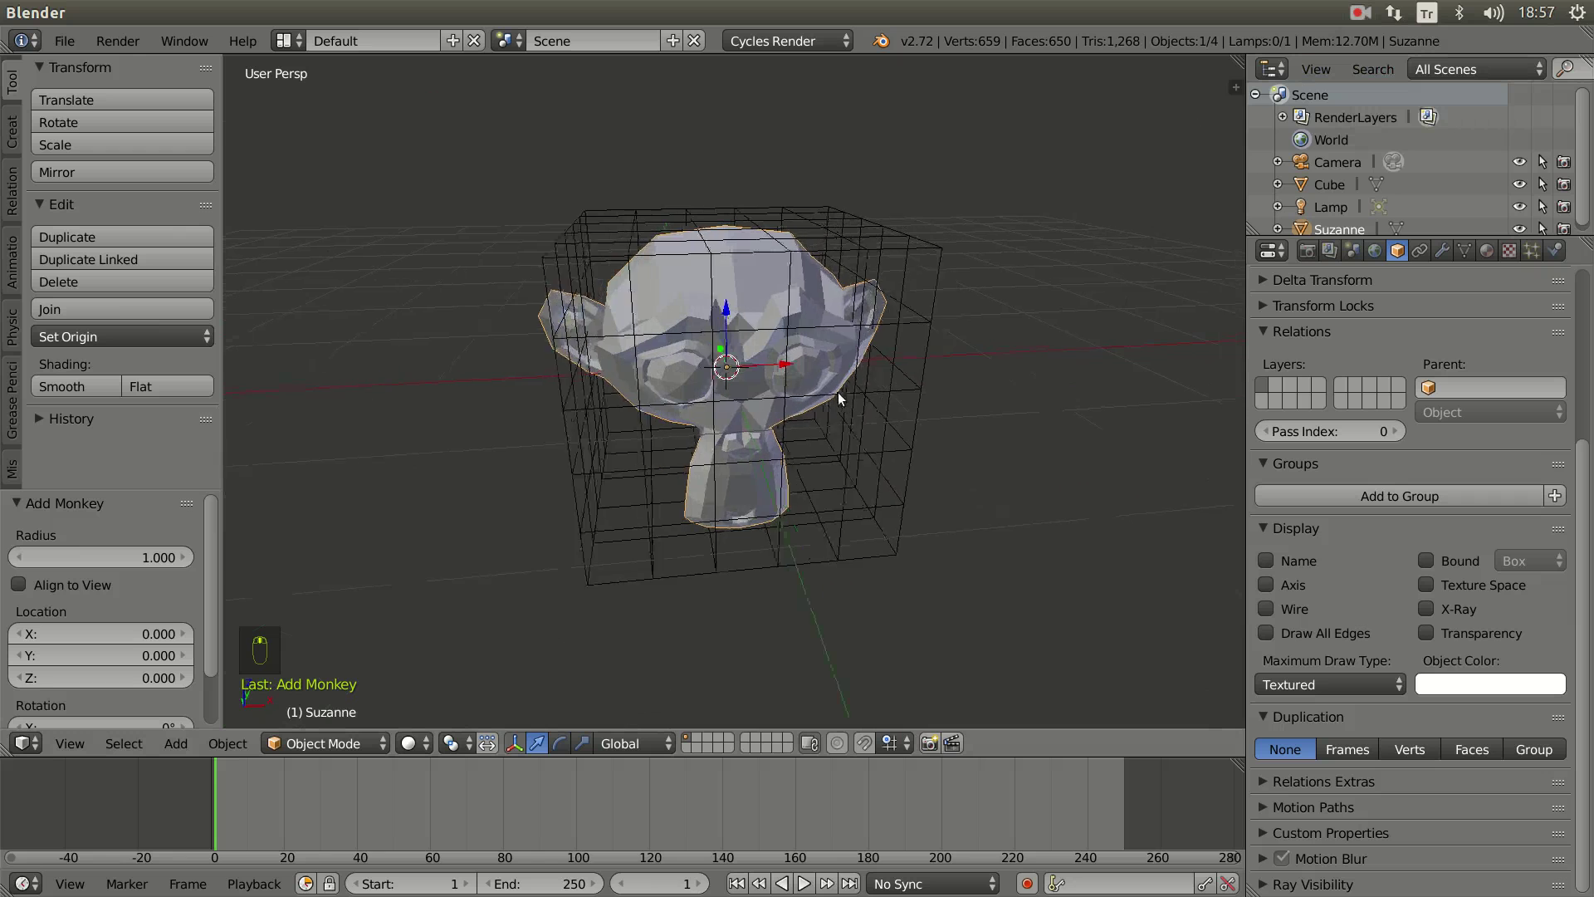
Step: Orbit around the head to check it fits inside the cage, ending front-facing
left_click_drag(798, 350, 785, 274)
middle_click(786, 274)
left_click_drag(820, 383, 828, 359)
left_click(828, 358)
middle_click(874, 355)
middle_click(891, 432)
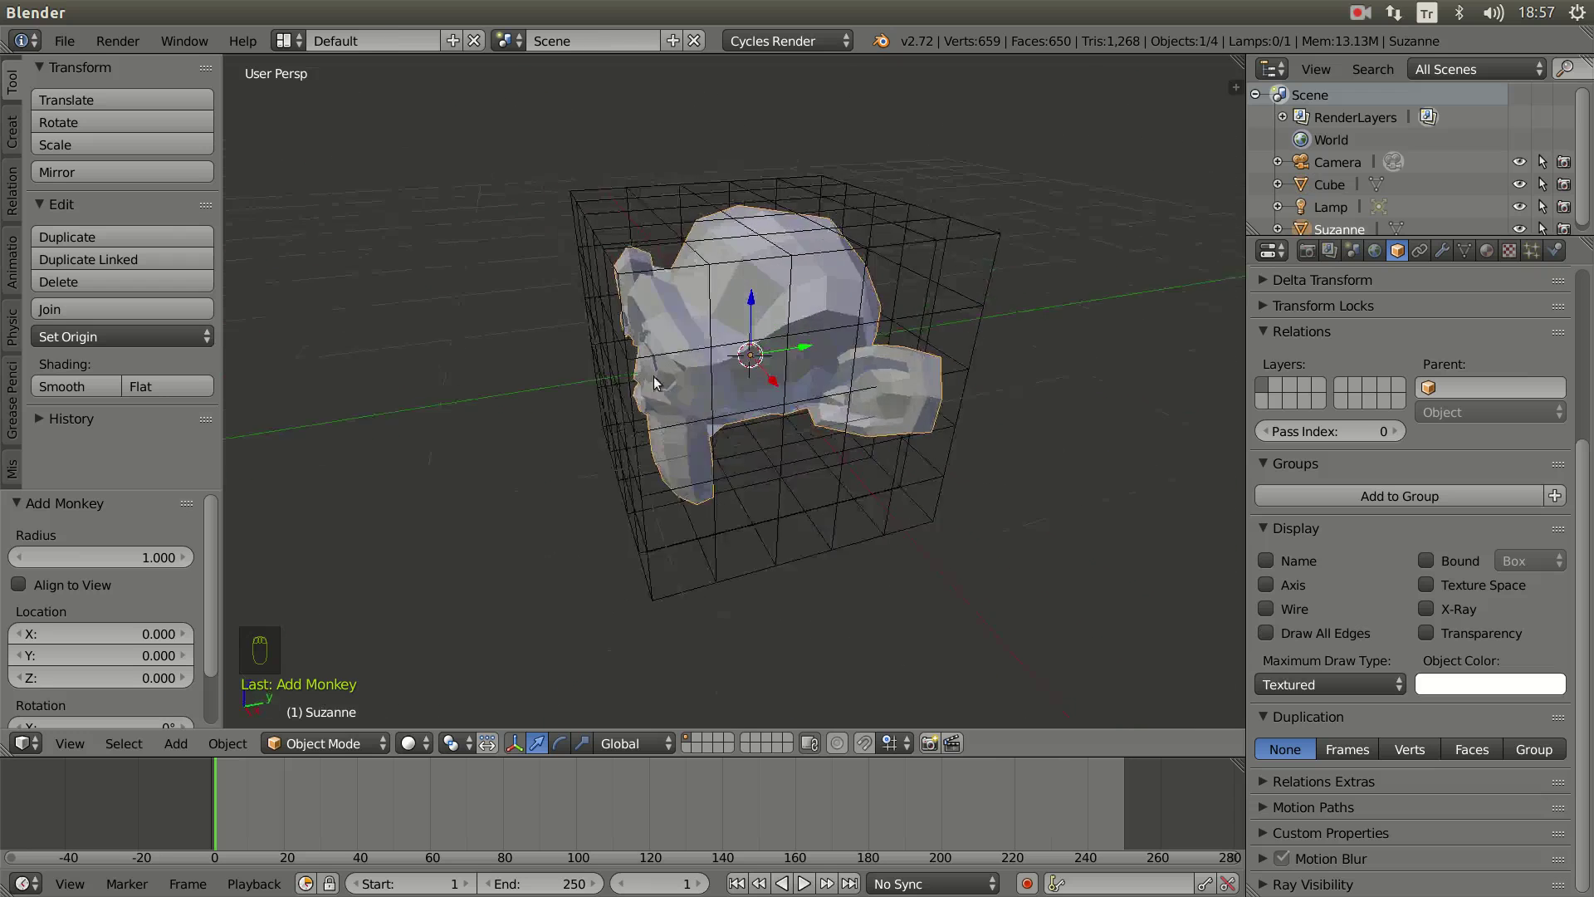
left_click_drag(814, 392, 841, 381)
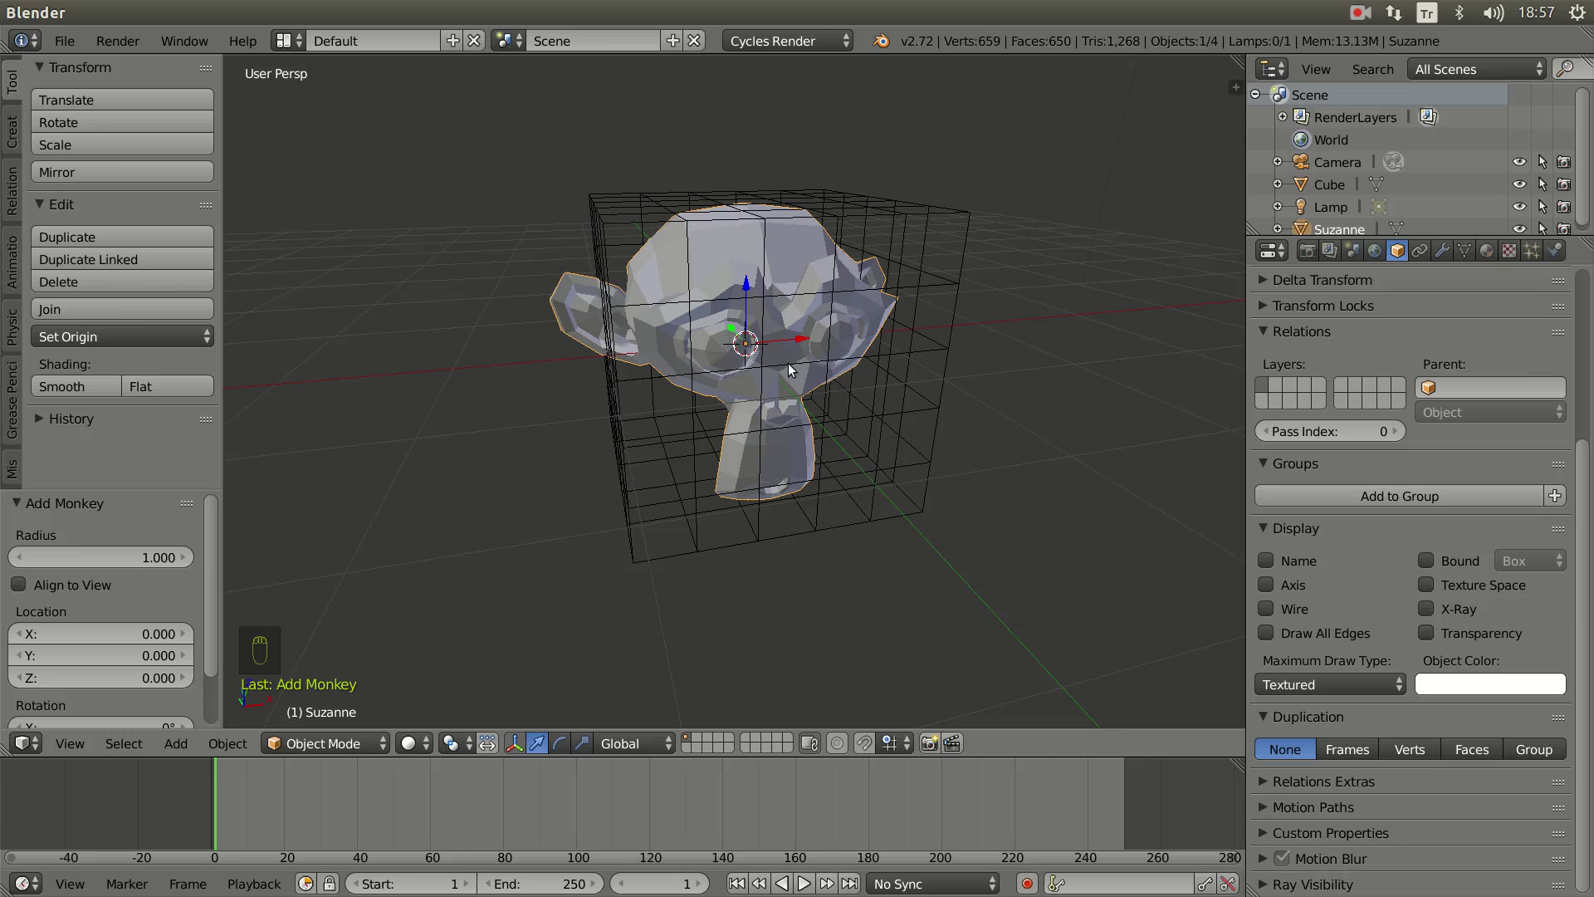
Step: Add a Mesh Deform modifier to Suzanne with Cube as object and precision 4
left_click_drag(1450, 251, 1344, 573)
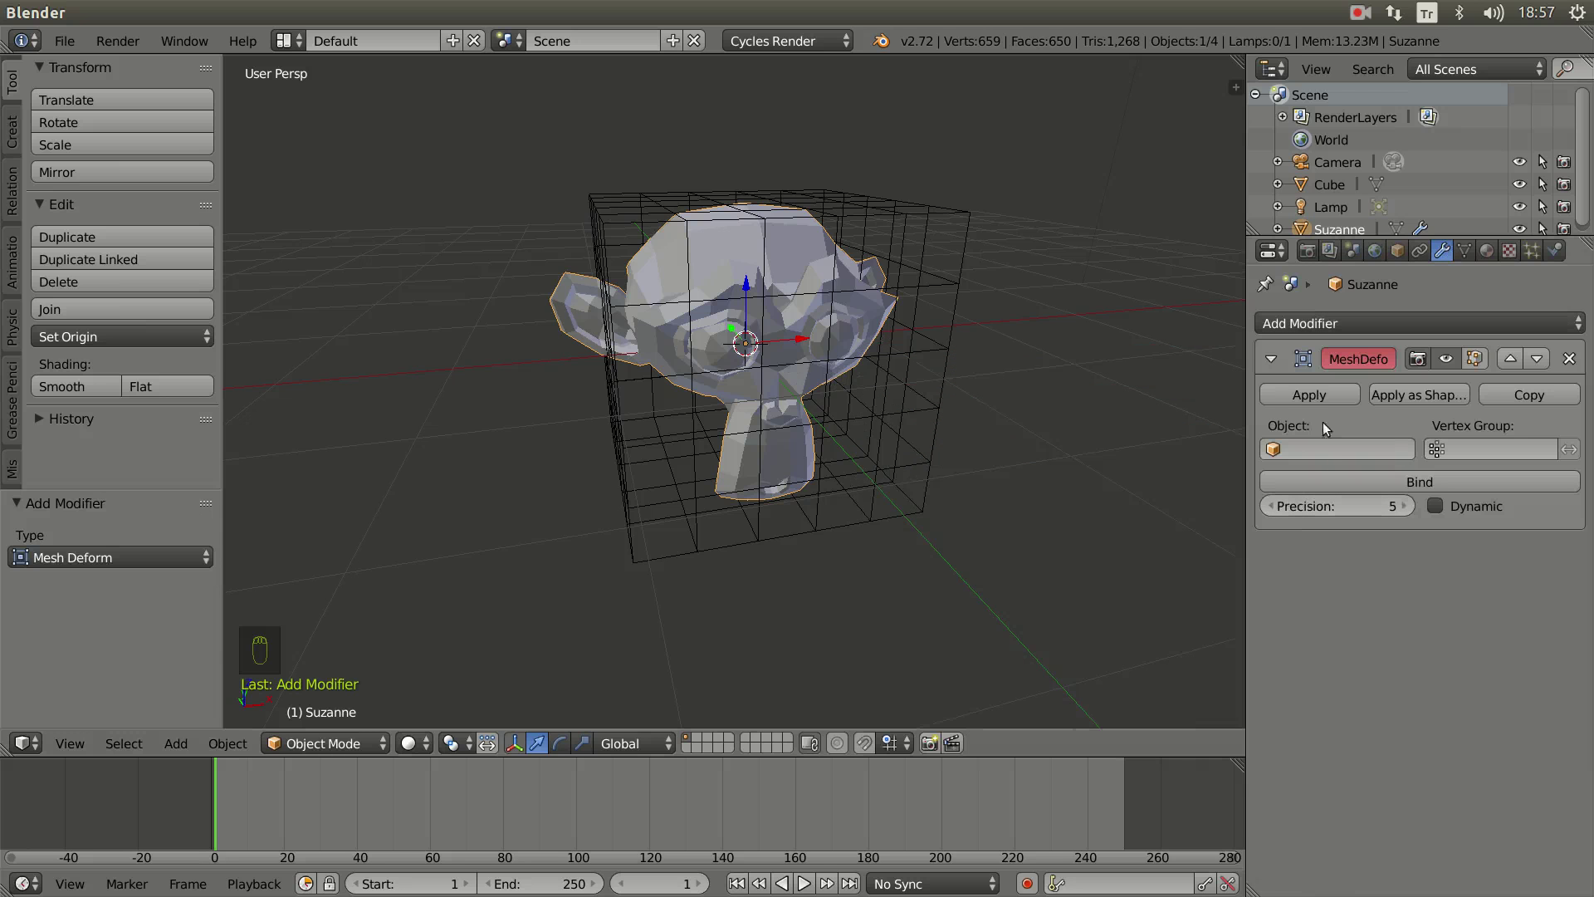
left_click_drag(1061, 465, 1090, 423)
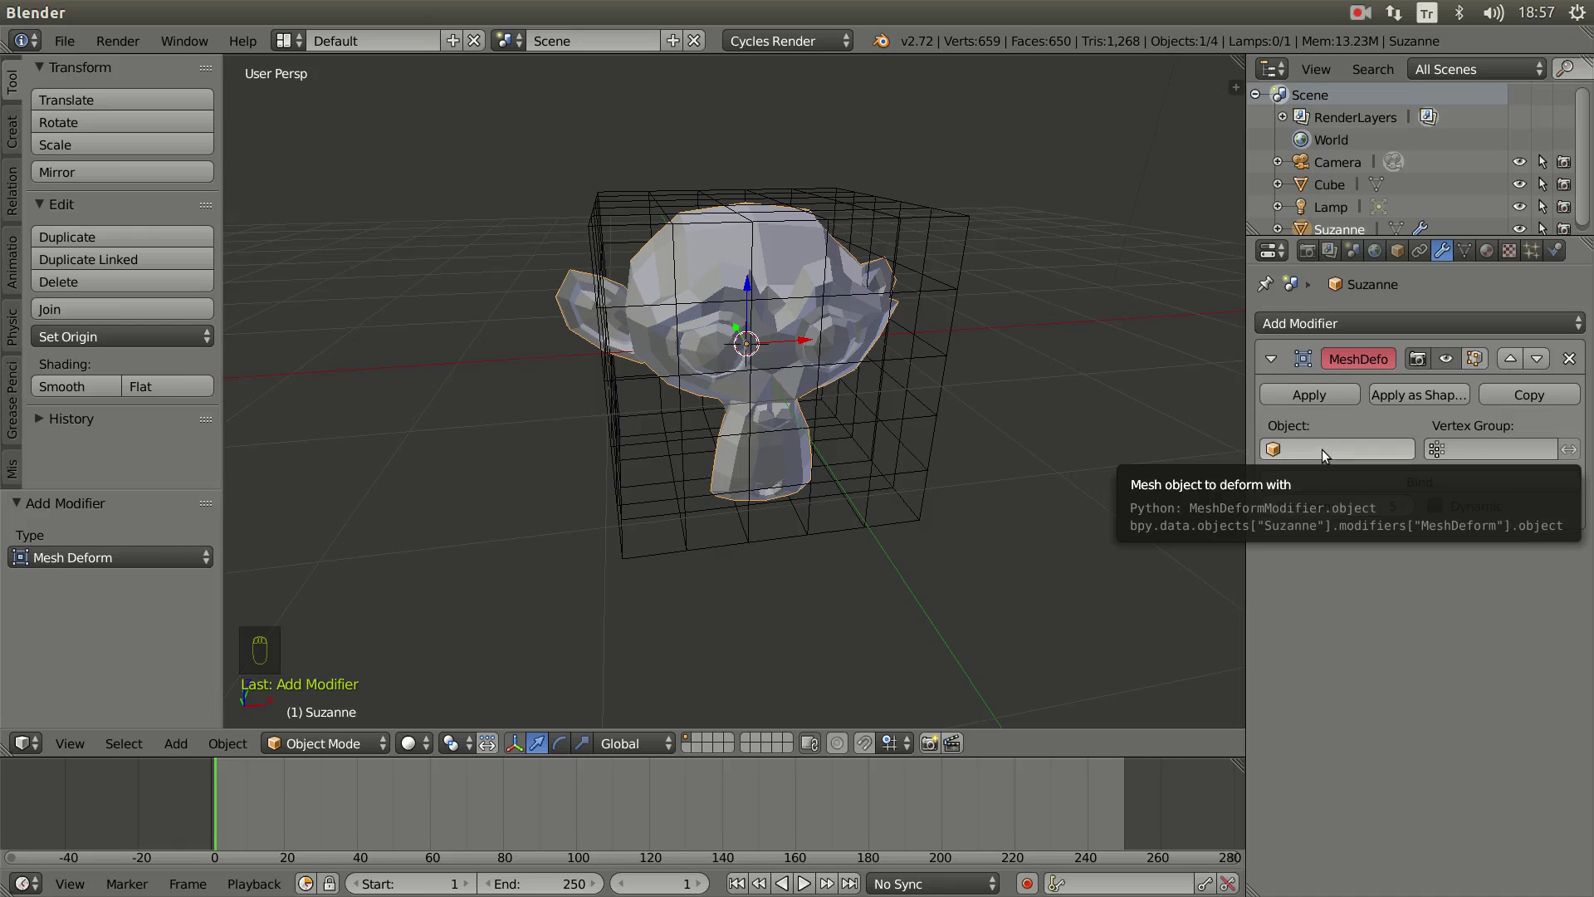
left_click_drag(1326, 456, 1351, 514)
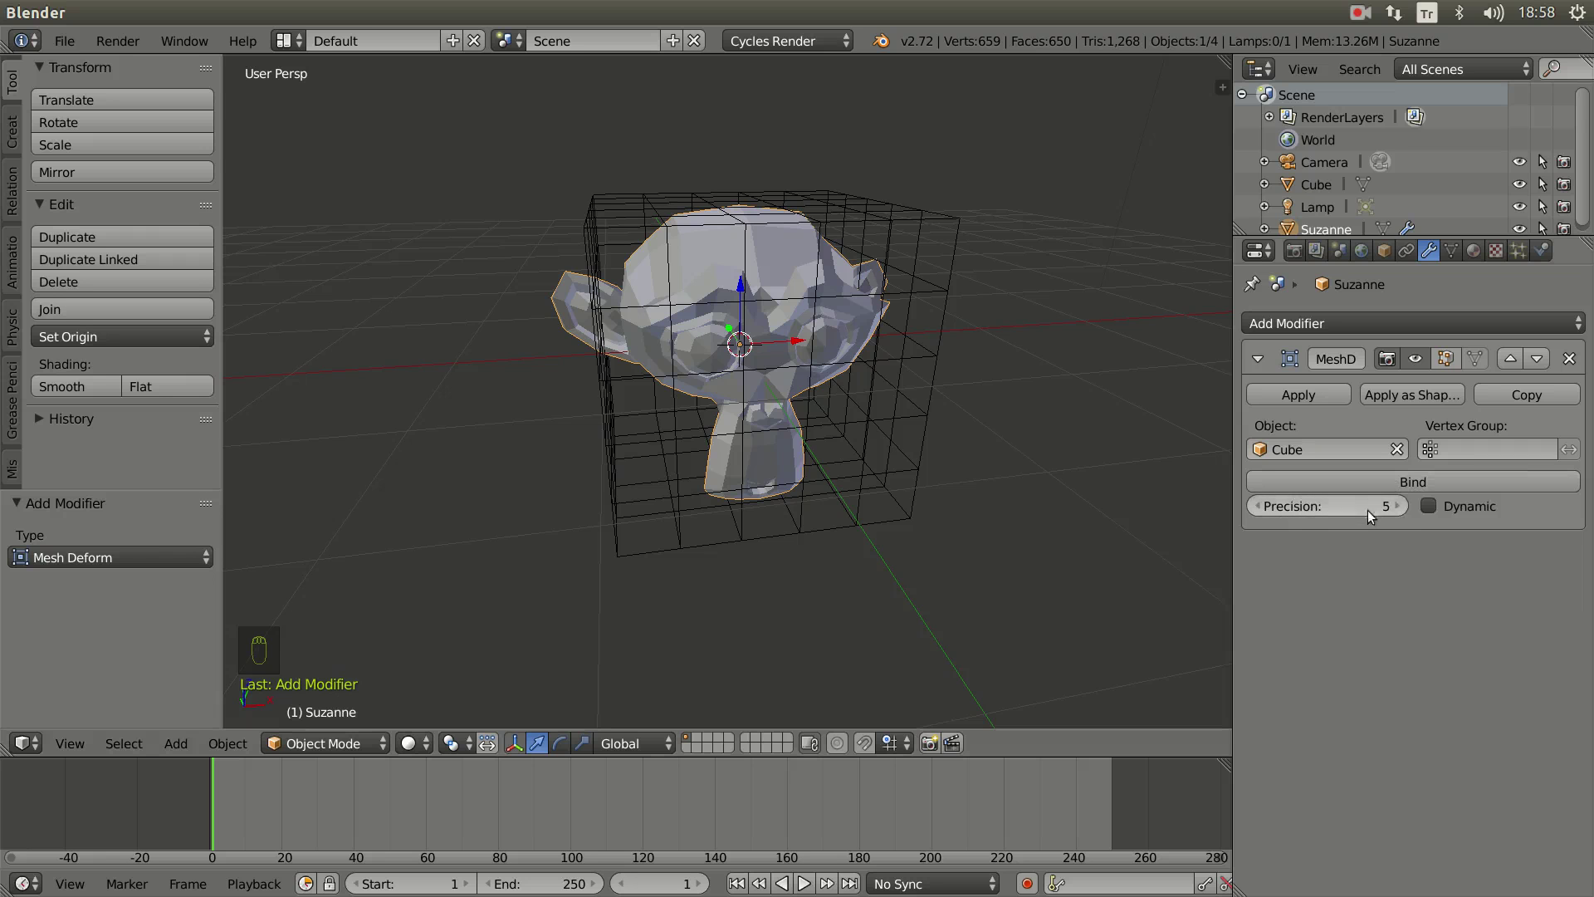
left_click_drag(1402, 512, 1261, 510)
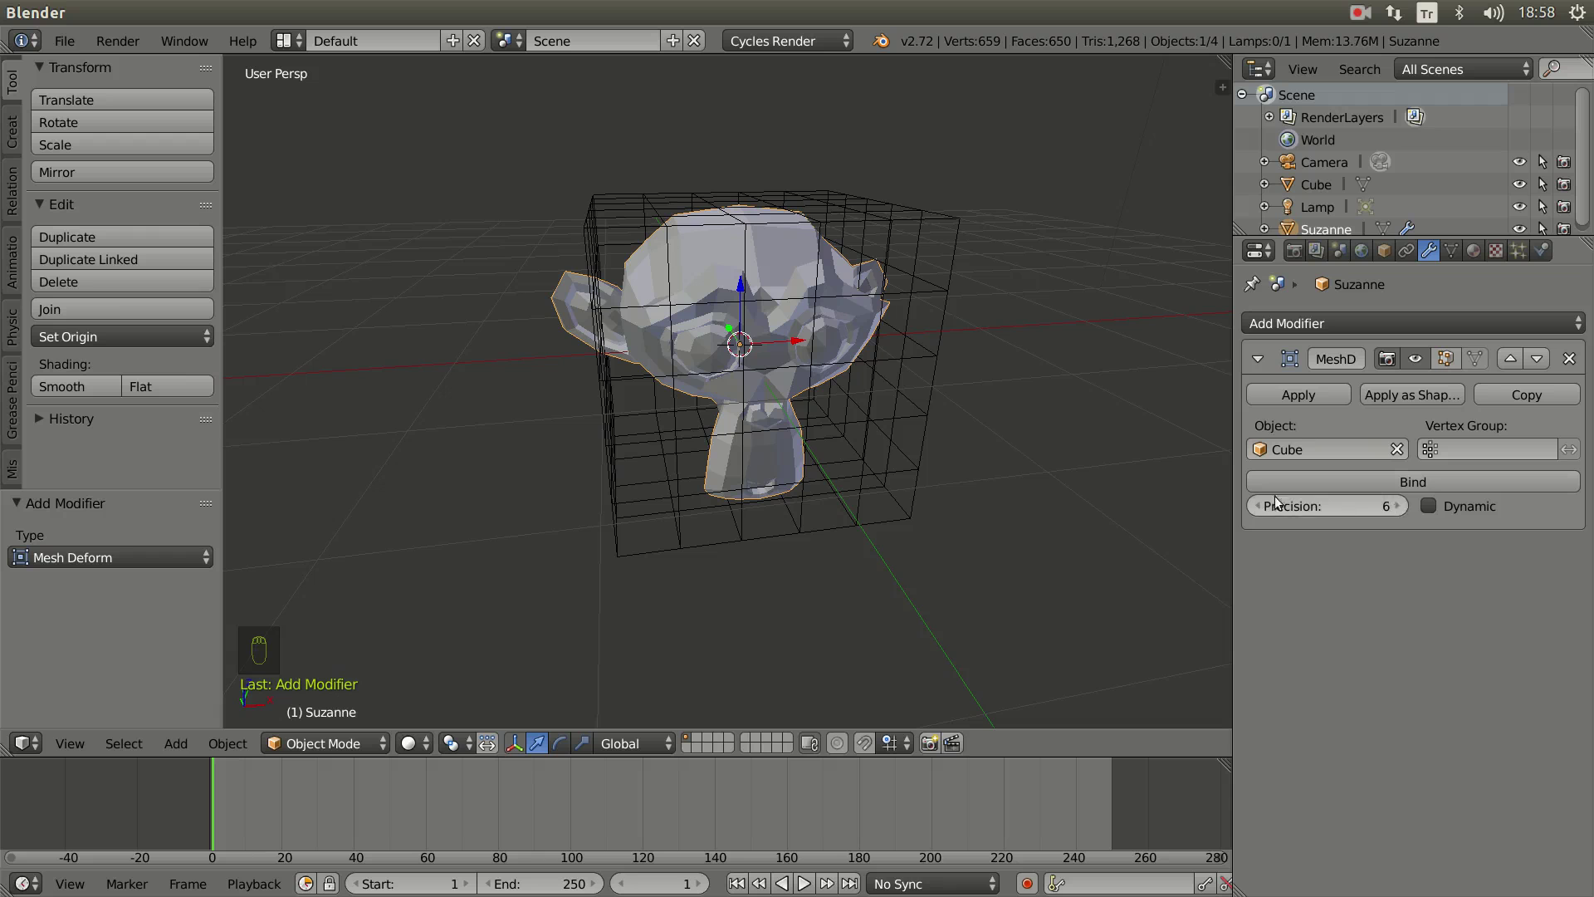
left_click_drag(1261, 510, 1385, 513)
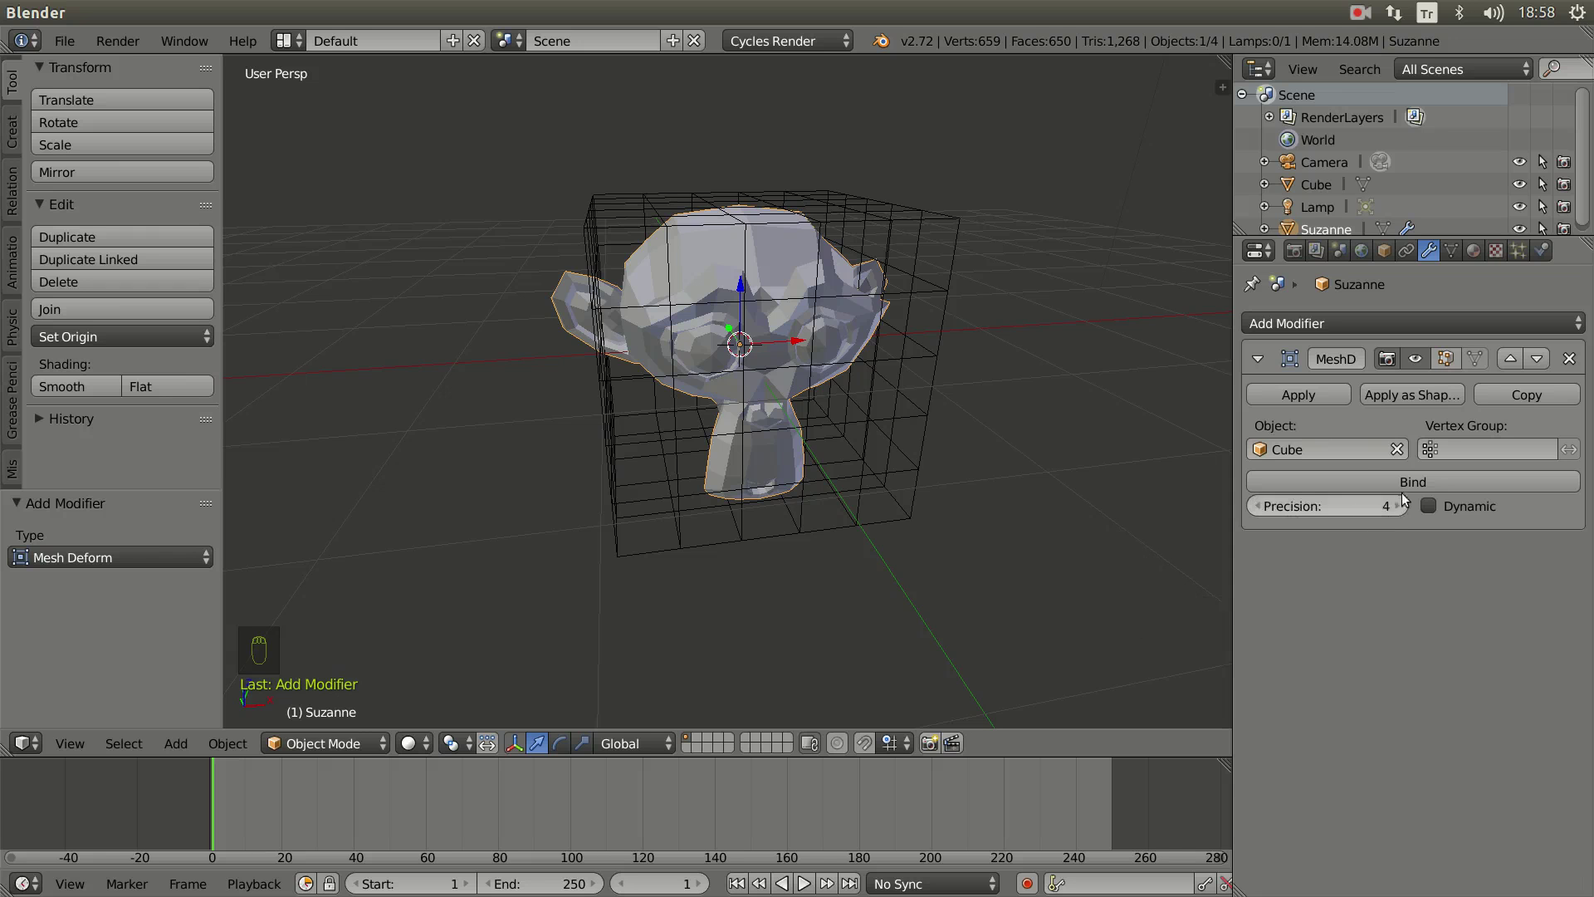
Step: Bind Suzanne to the cube cage and make the cage the active object
left_click_drag(1428, 489, 1024, 439)
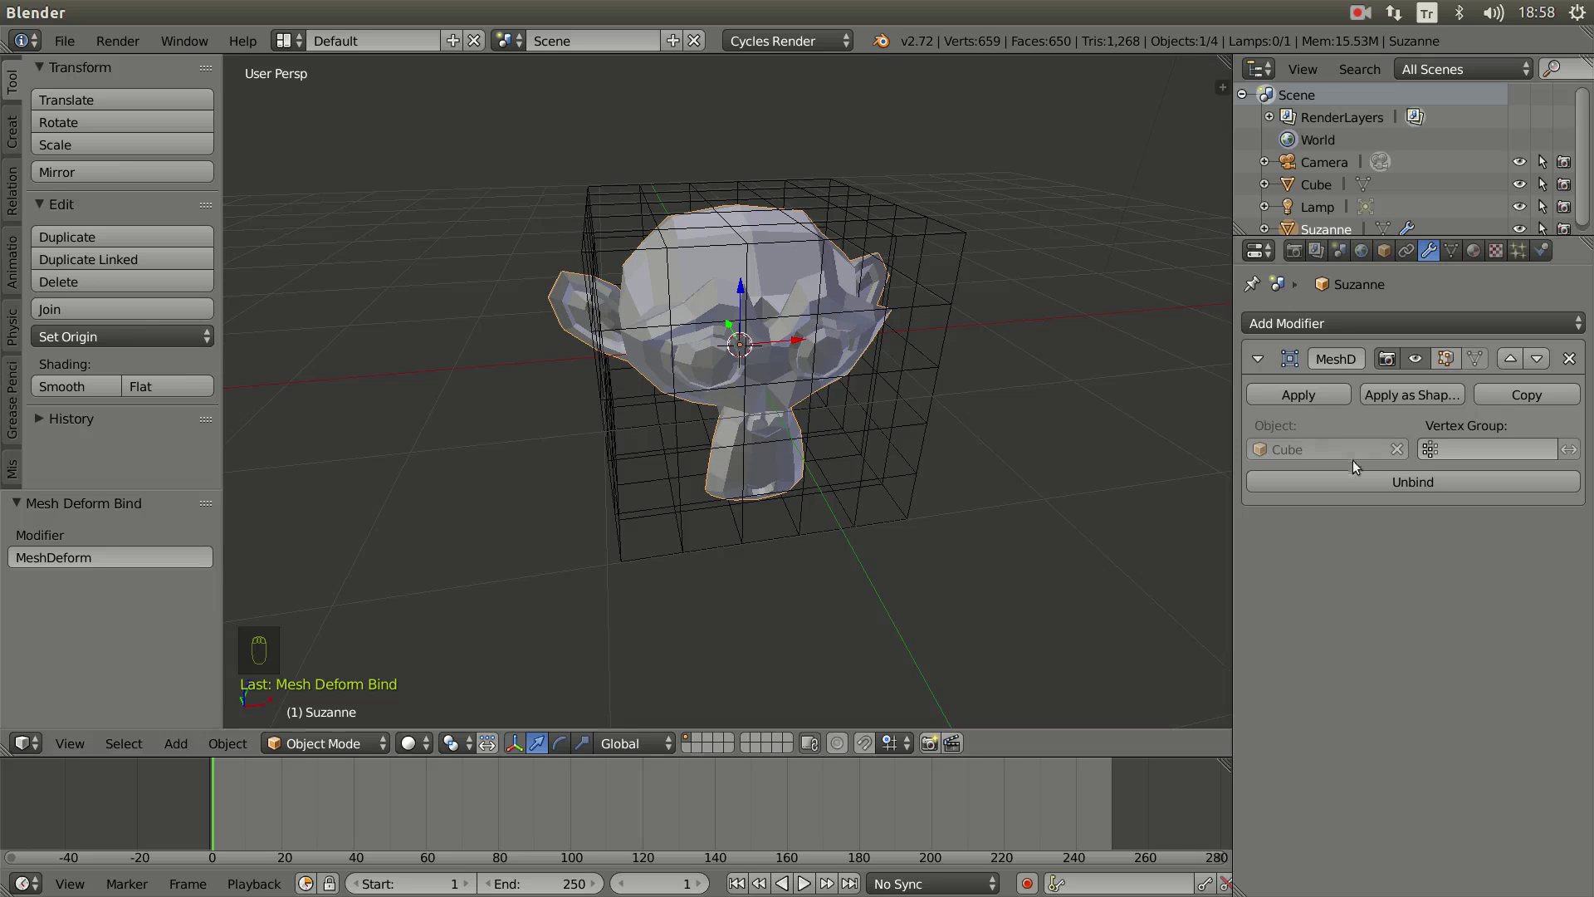
left_click_drag(961, 283, 828, 448)
key("g")
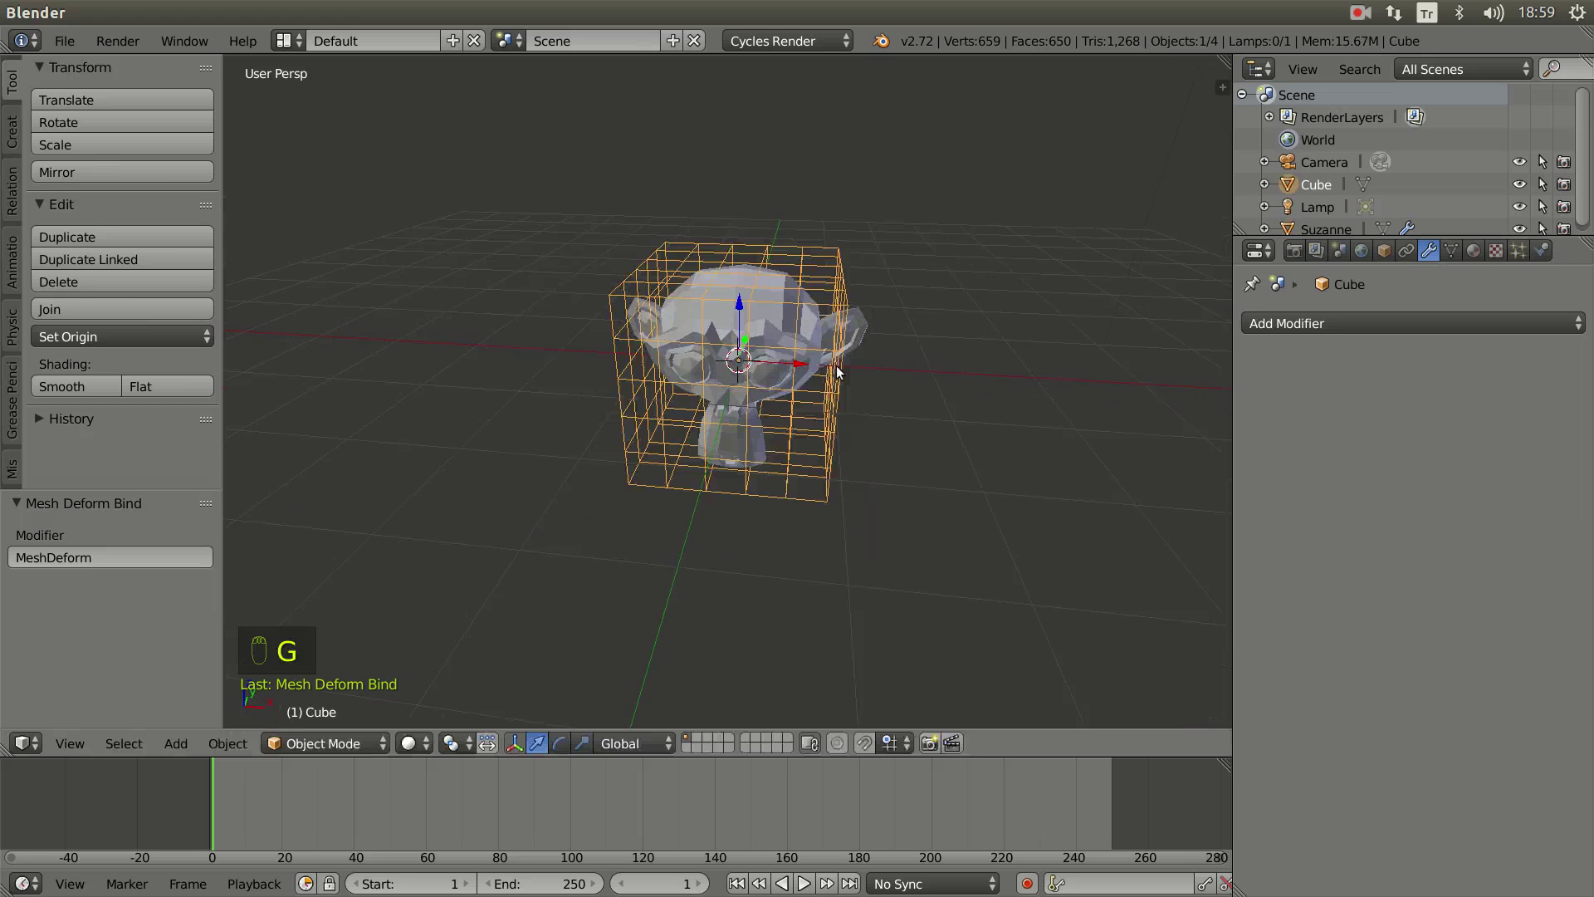
key("Tab")
key("s")
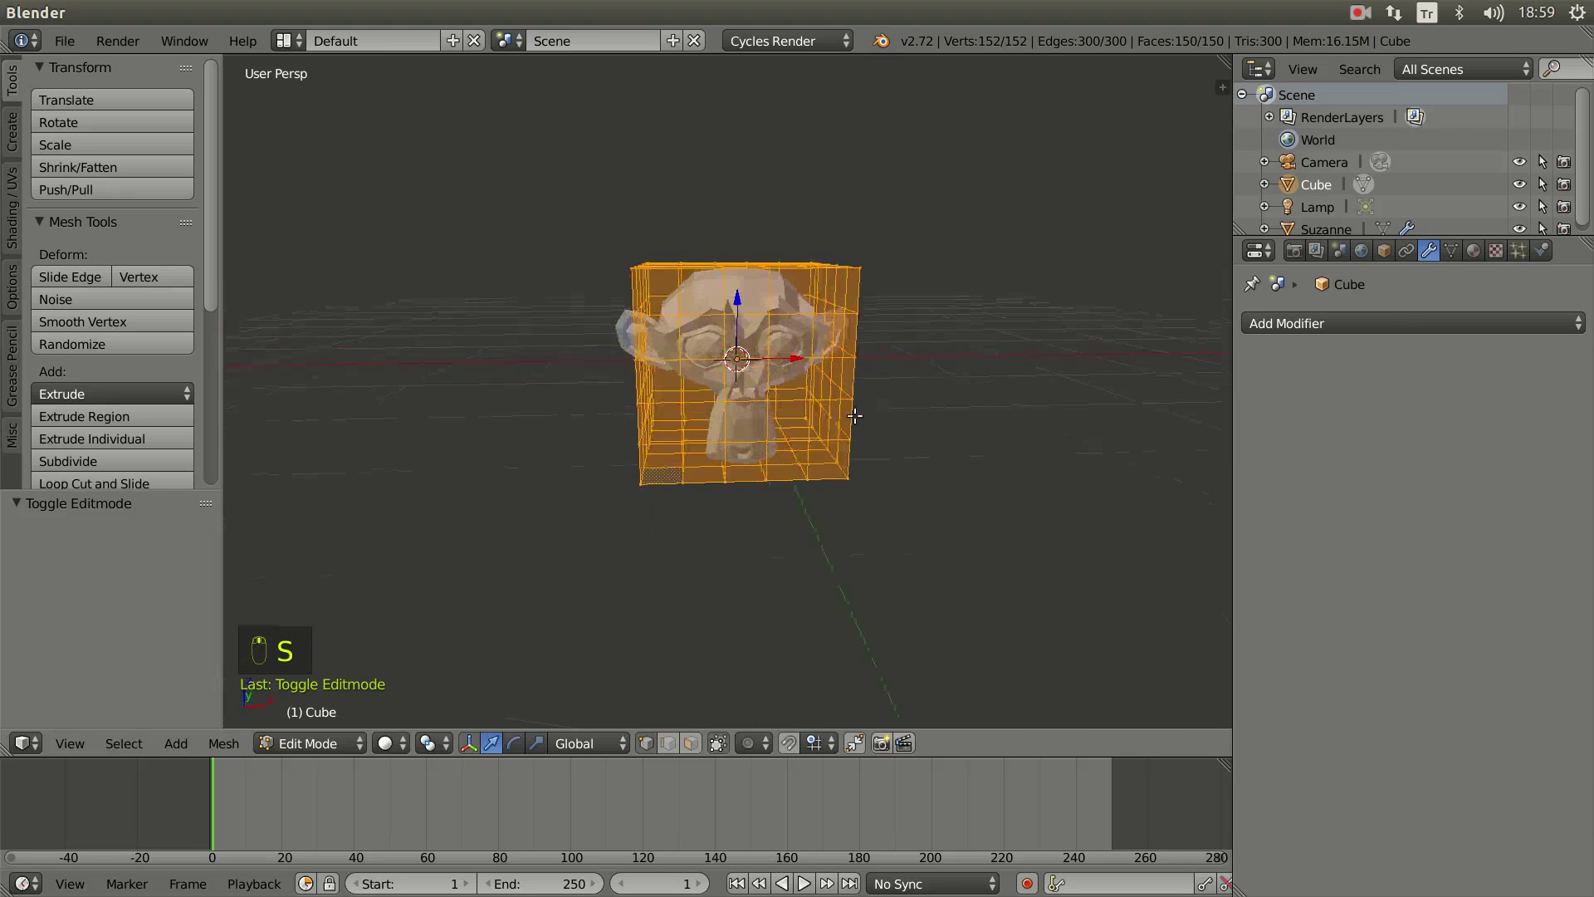
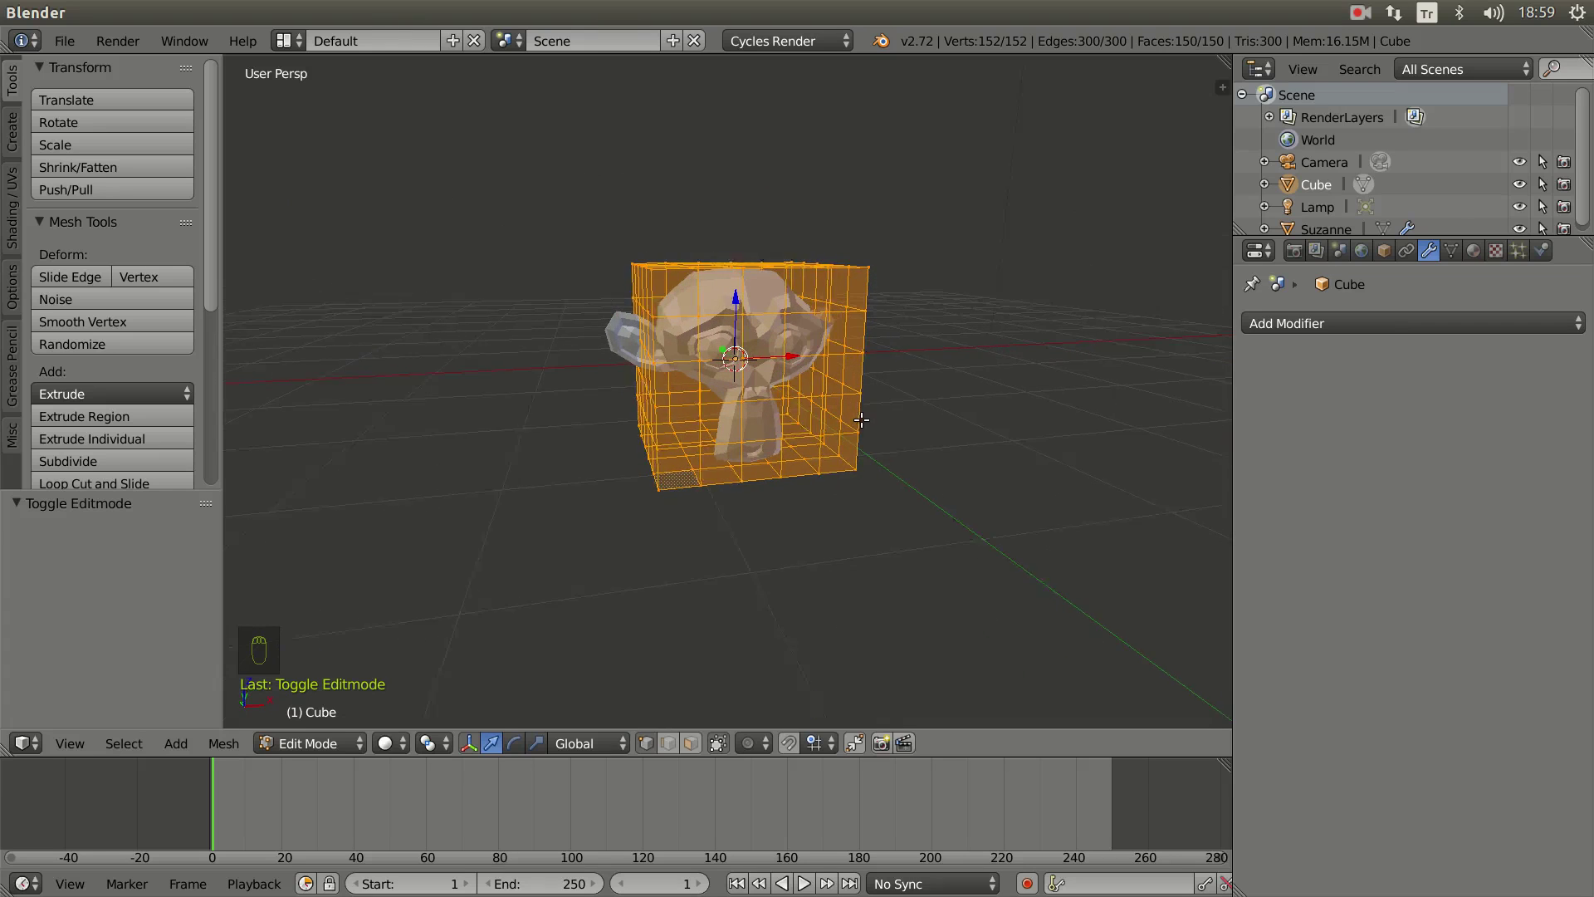
key("s")
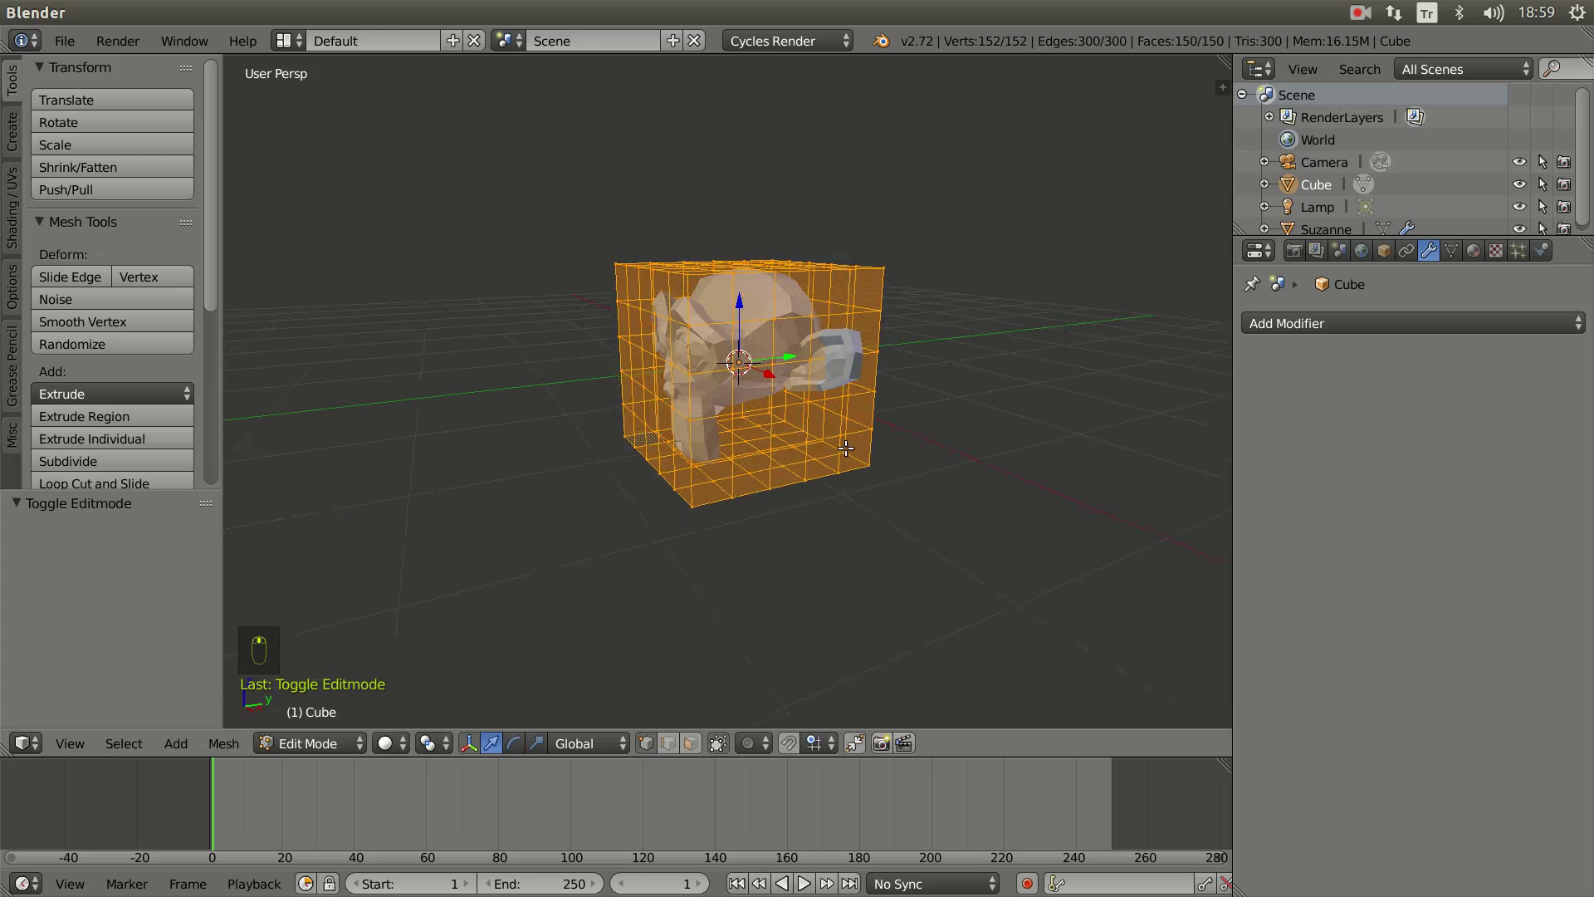
key("s")
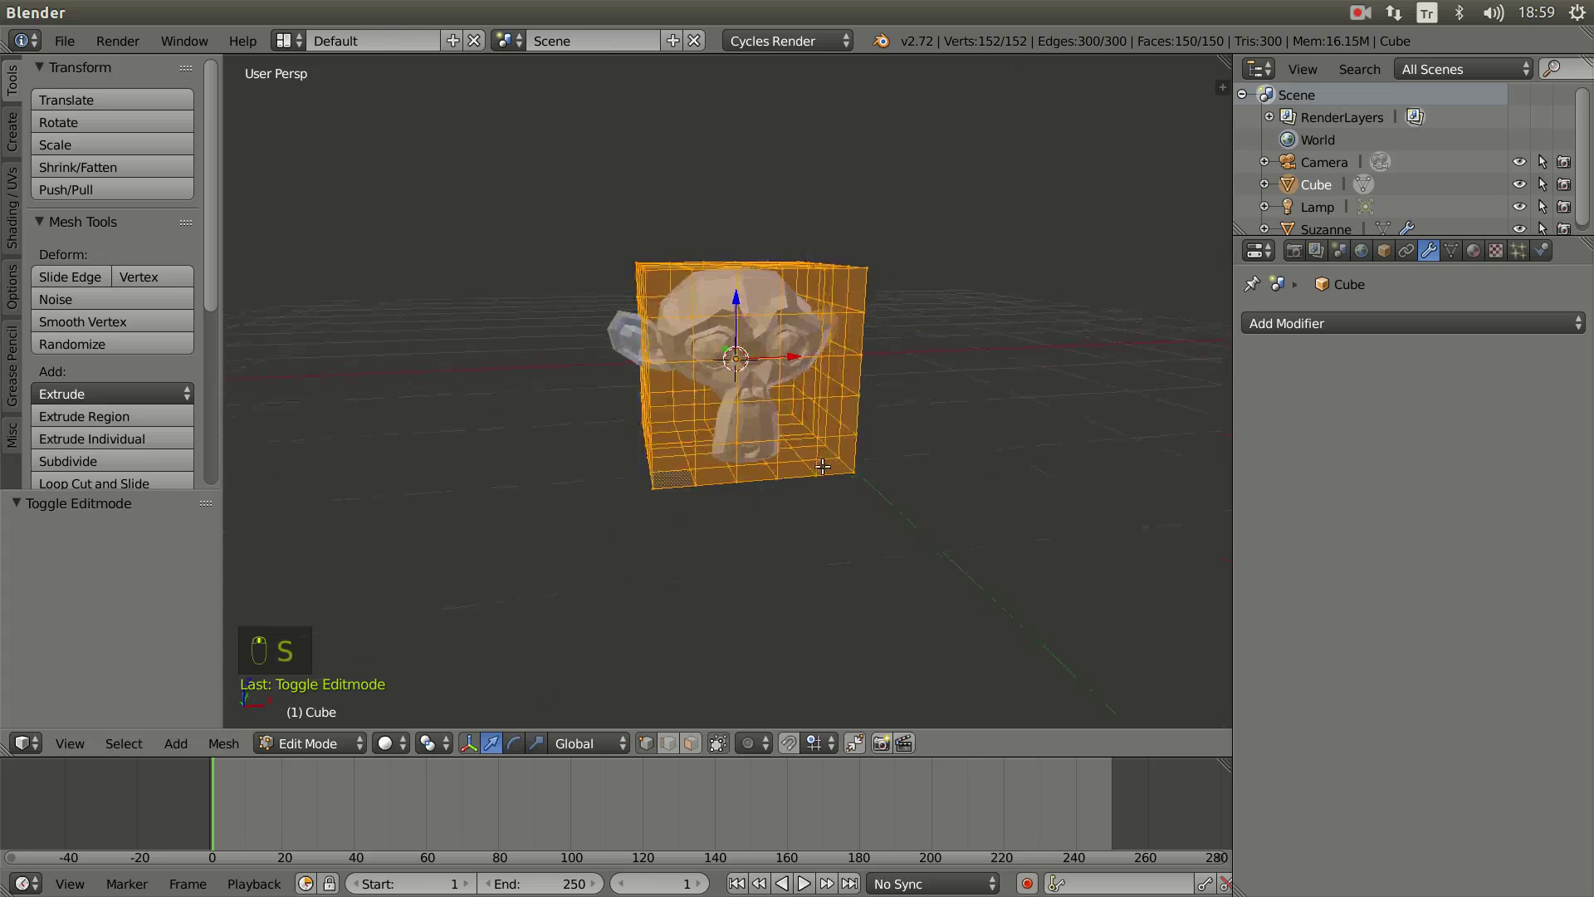
key("Tab")
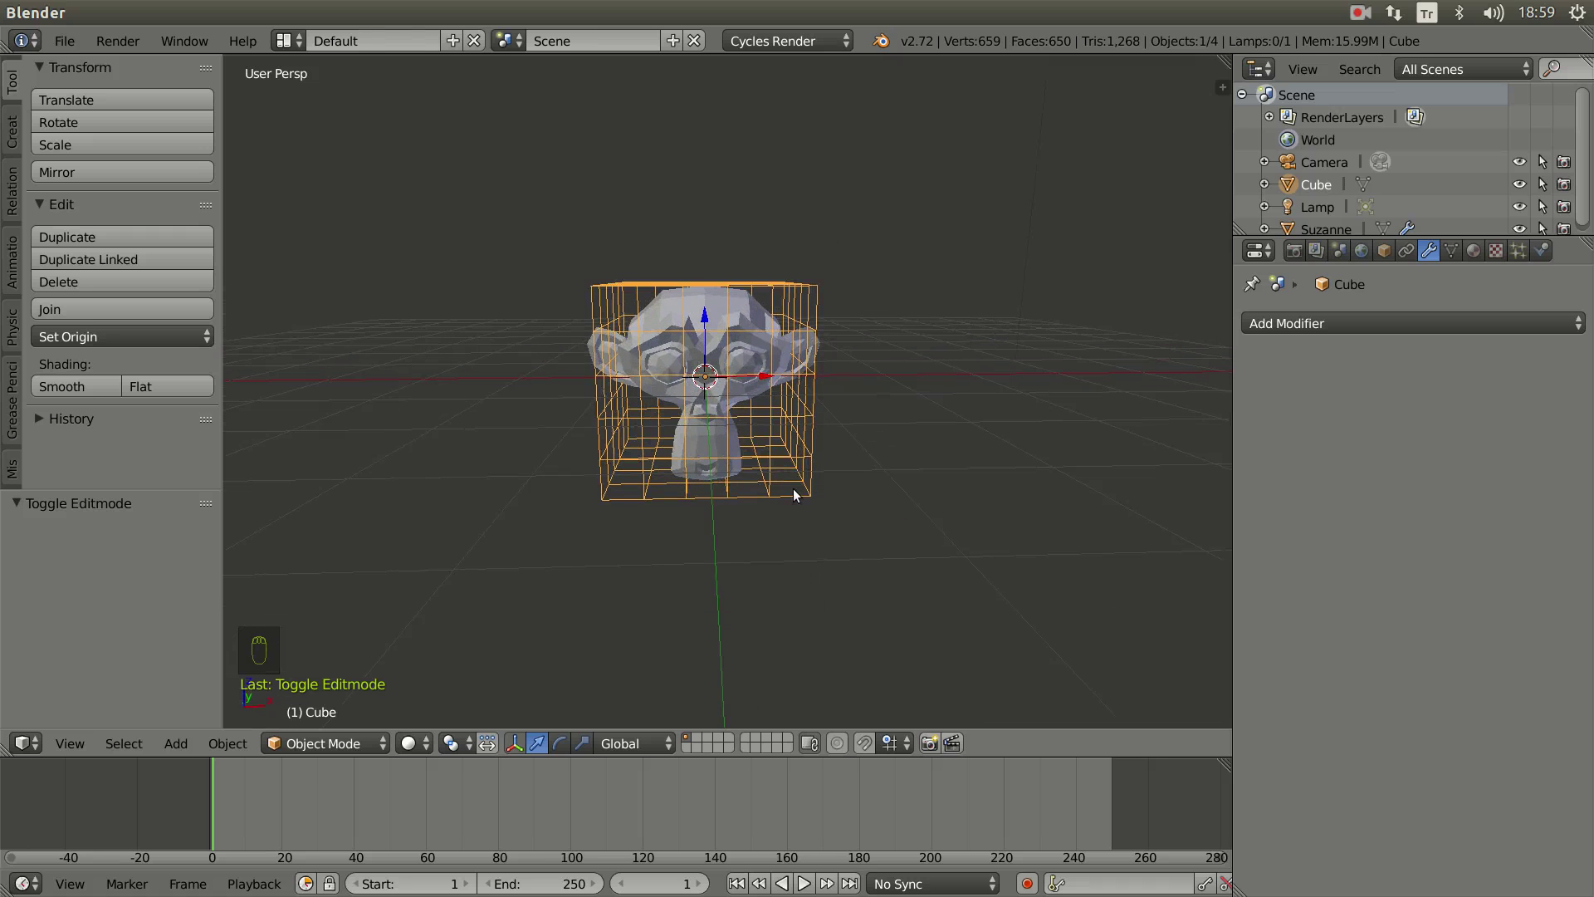
Step: Go to front orthographic view and start selecting a cage corner
key("KP_1")
key("KP_5")
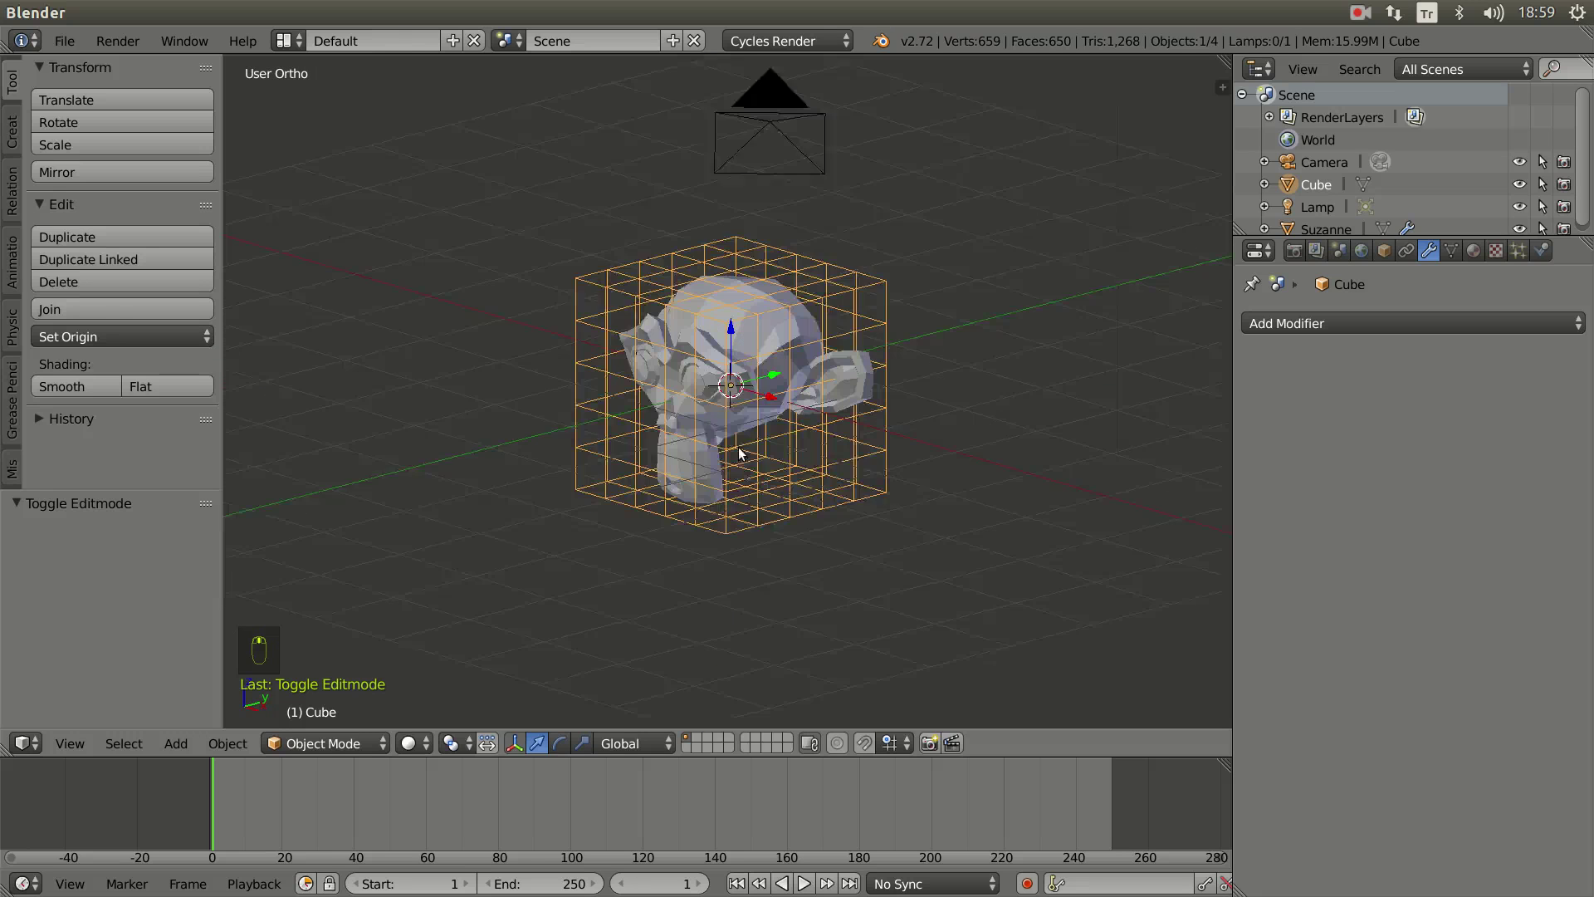
key("Tab")
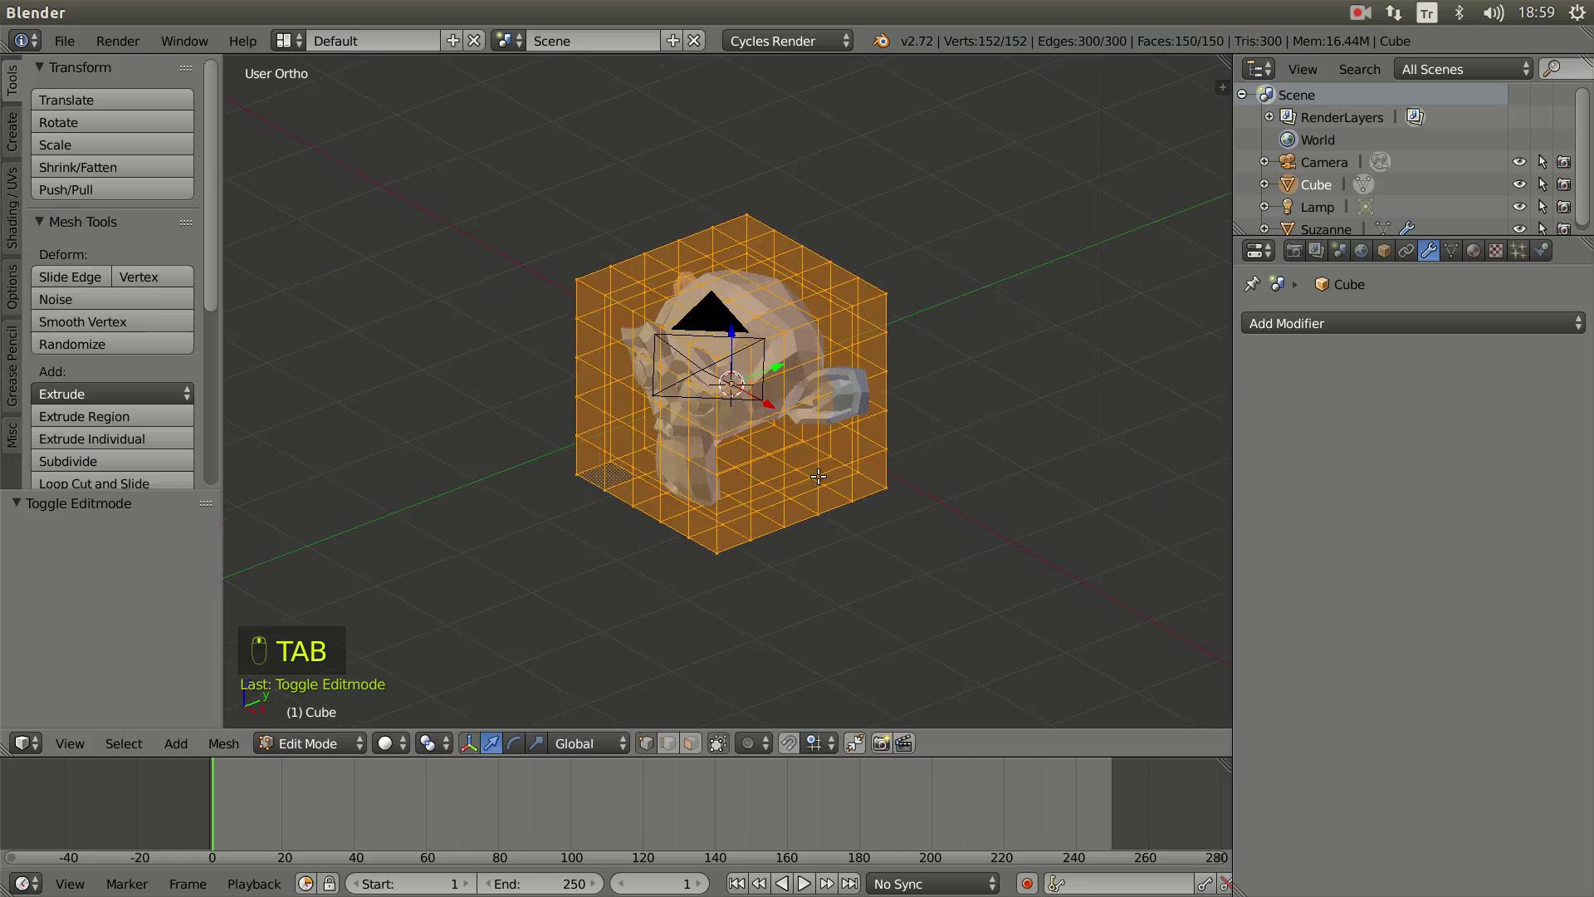
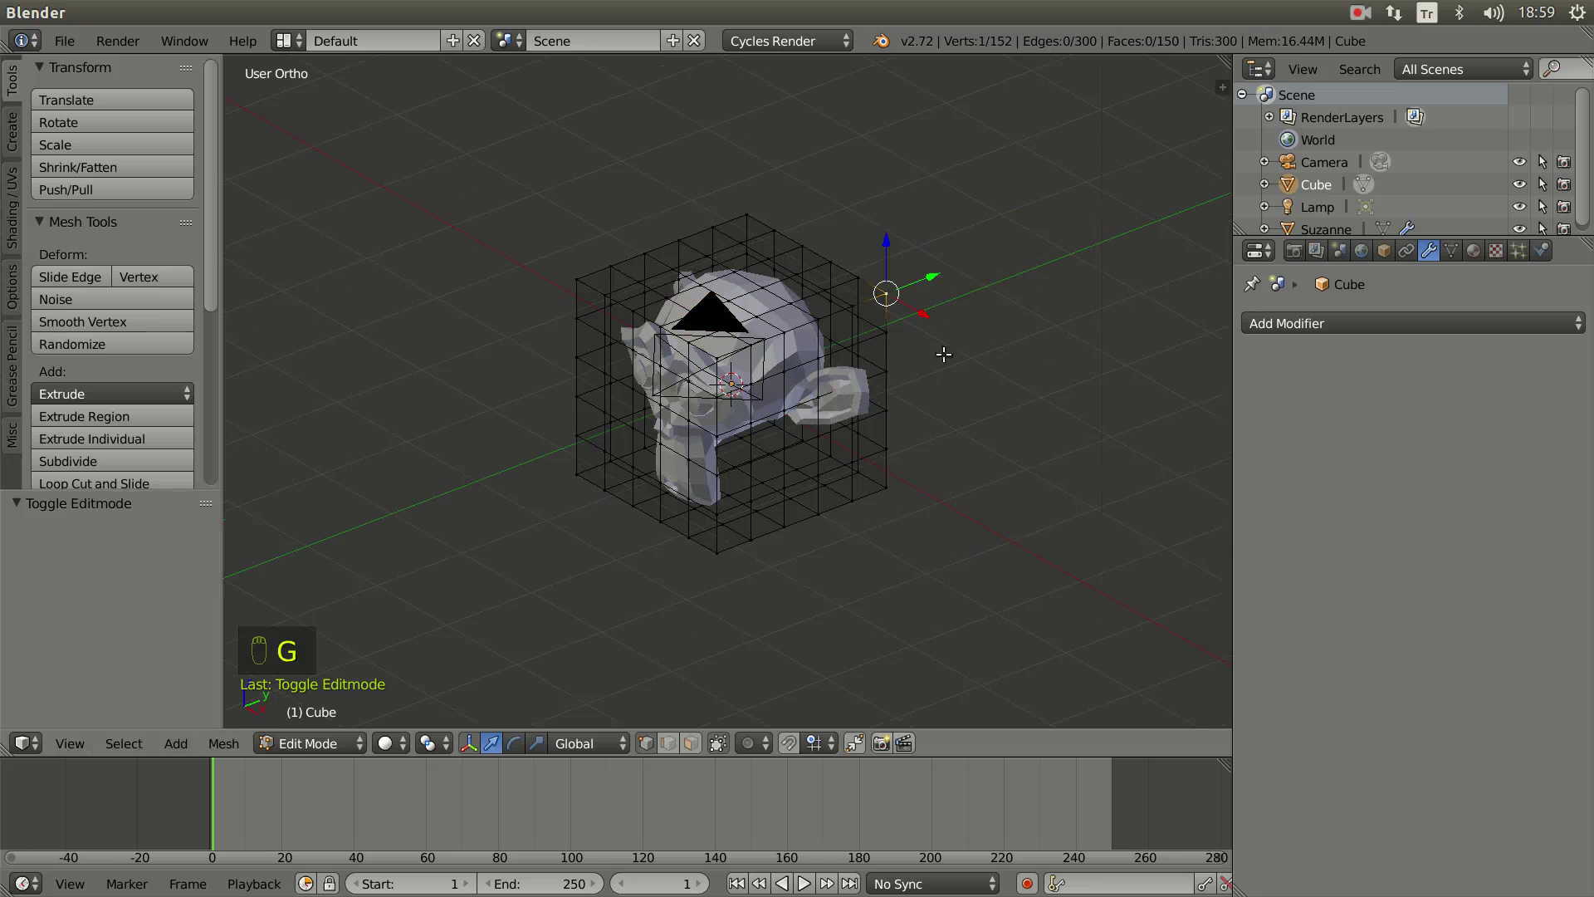
key("ctrl+KP_Add")
Step: Select the top corner block, test a grab, then return to Object Mode
key("ctrl+KP_Add")
key("ctrl+KP_Add")
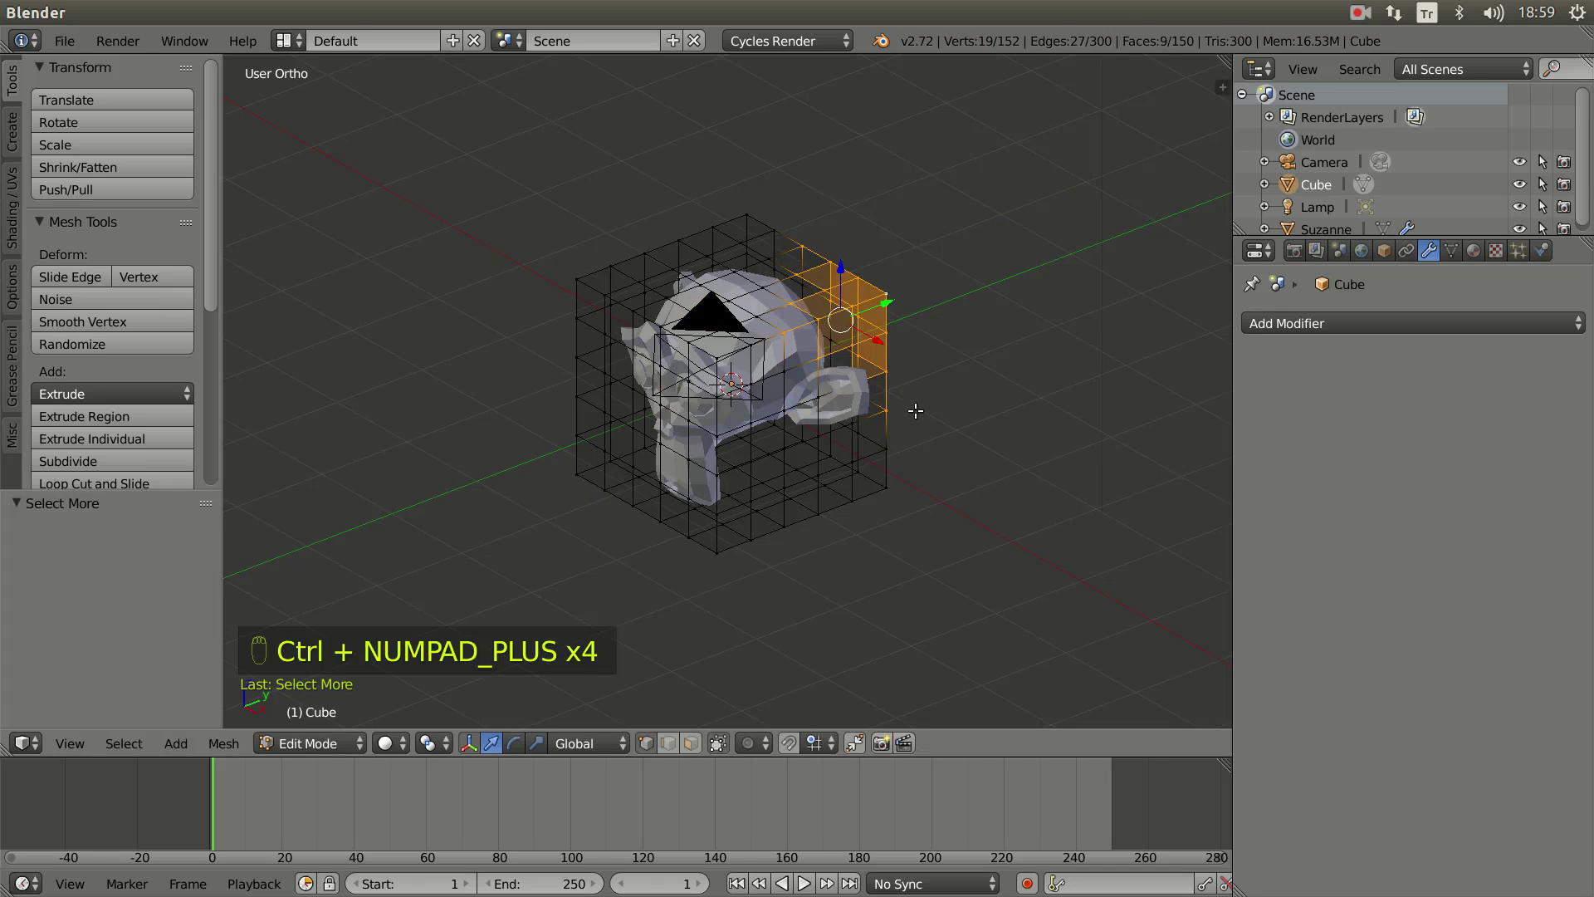
key("g")
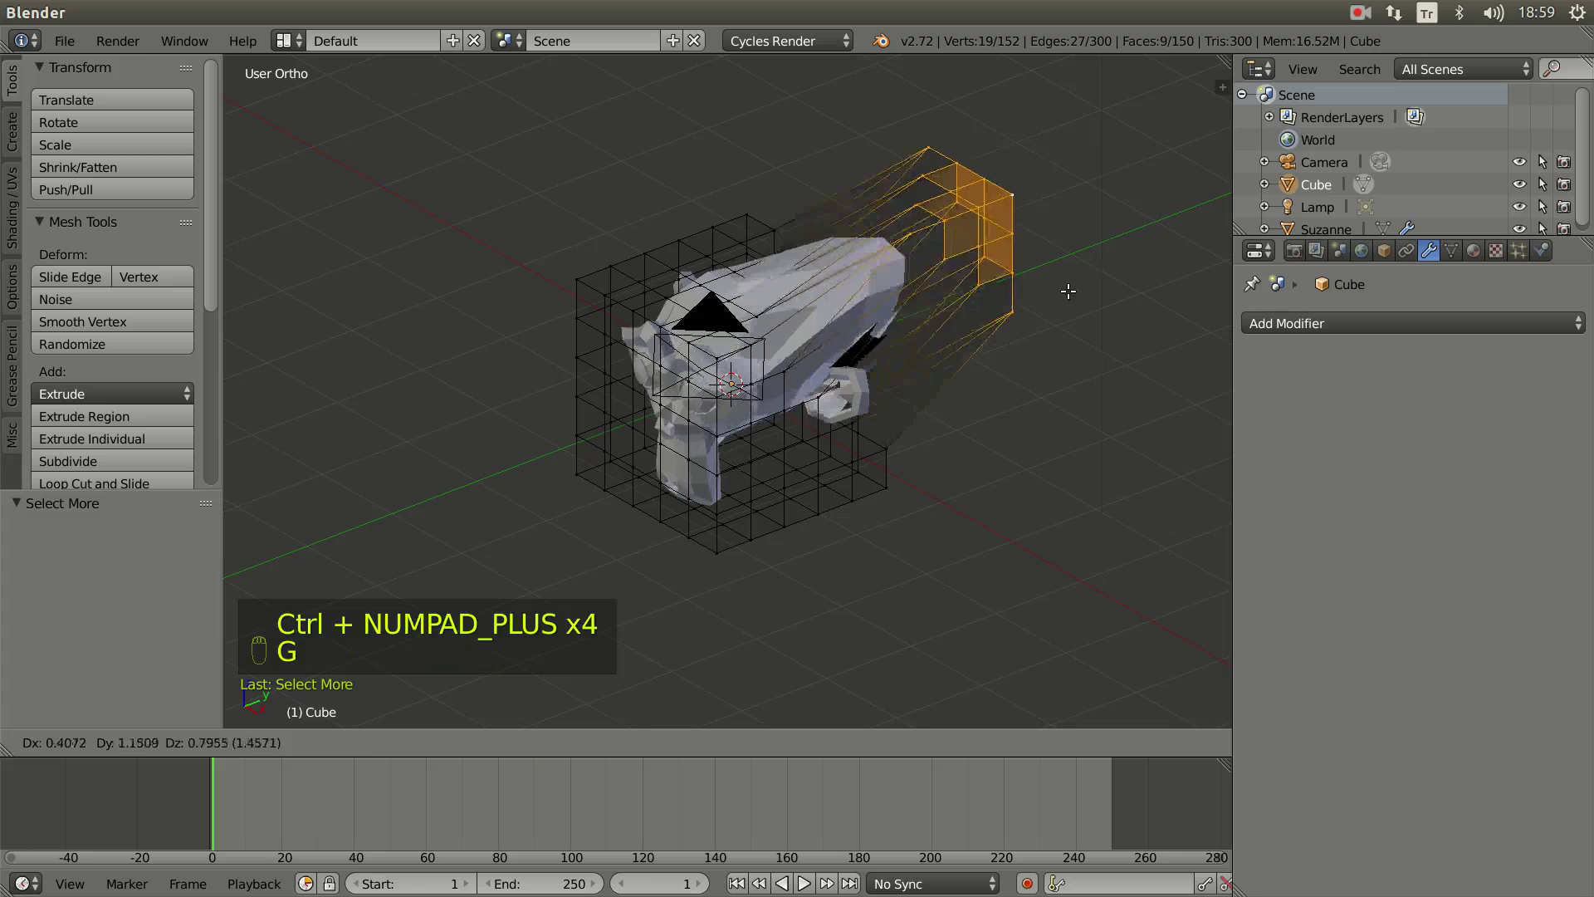
key("Tab")
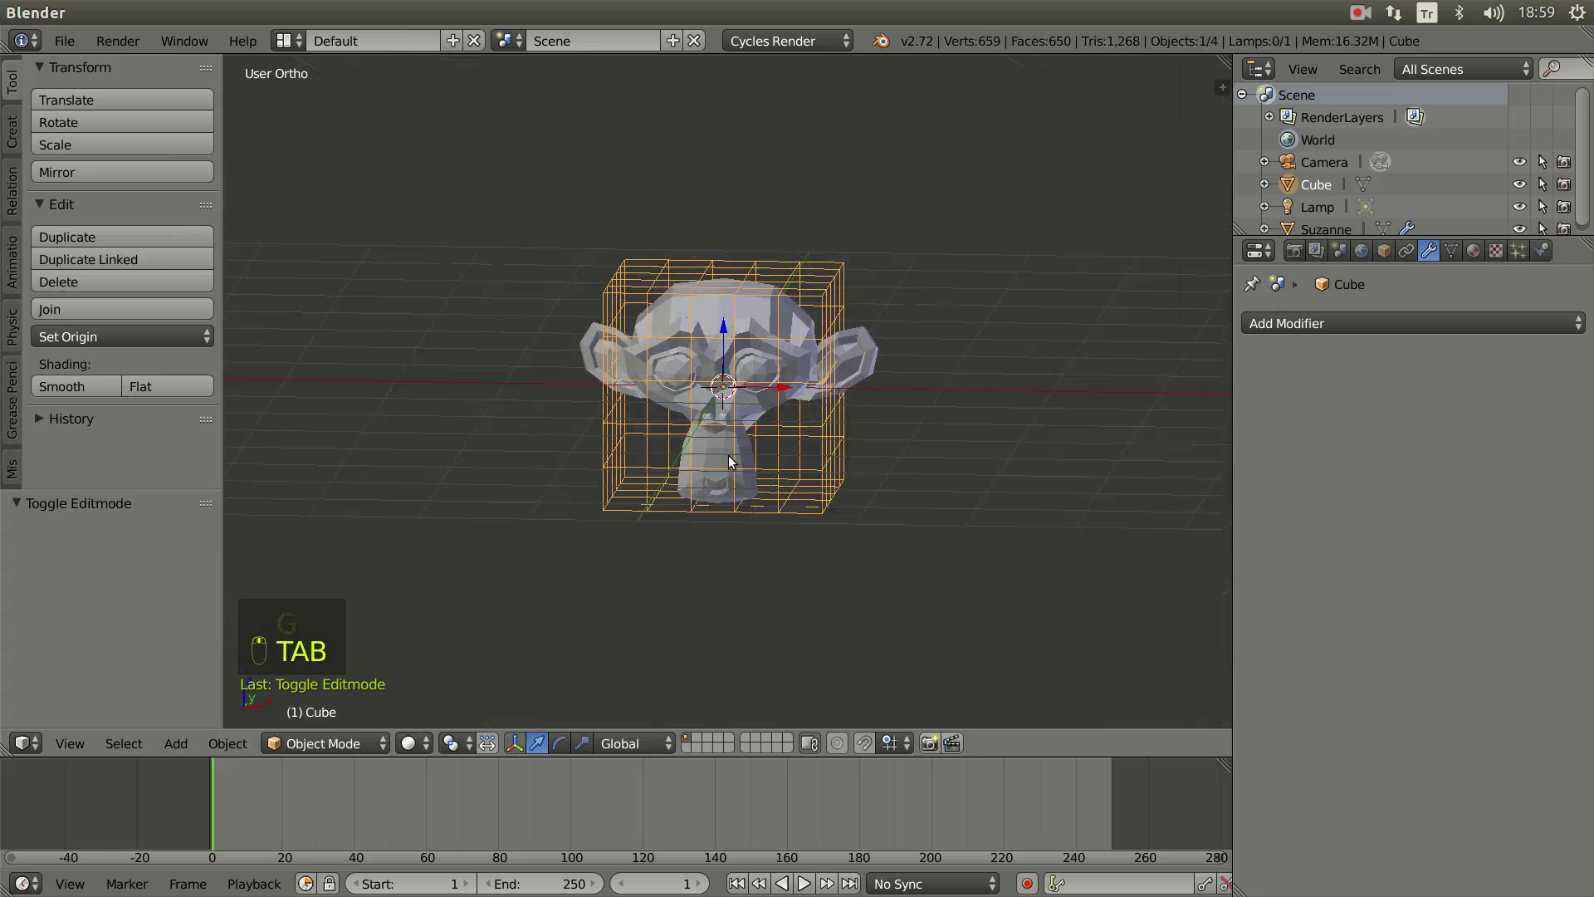
Step: Add an armature in front view and move its bone down into the neck
key("KP_1")
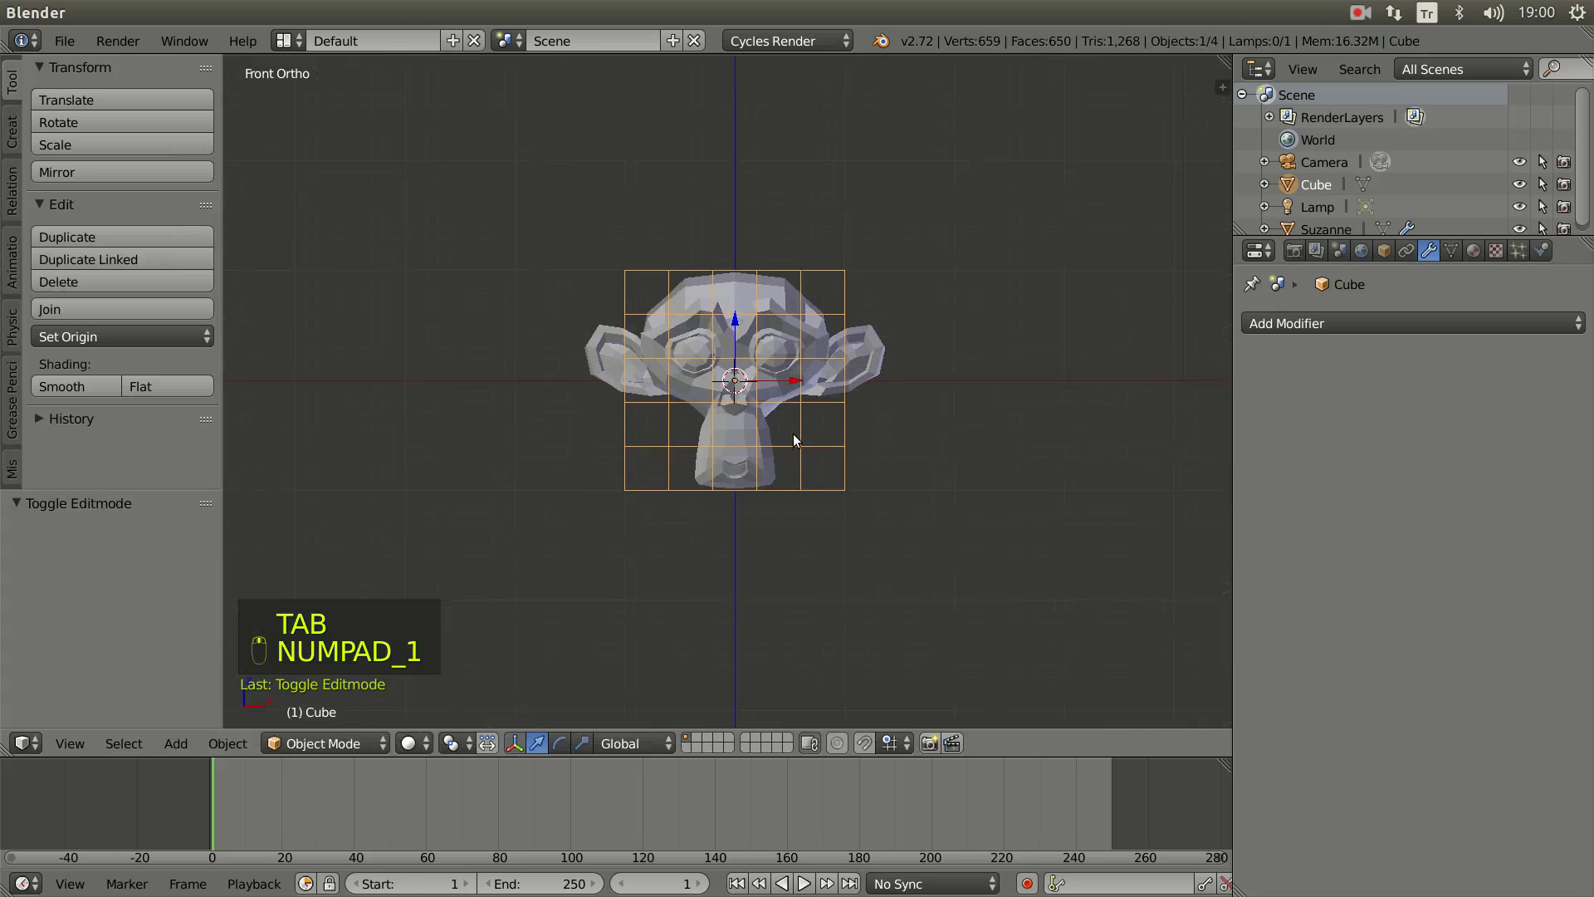
key("shift+a")
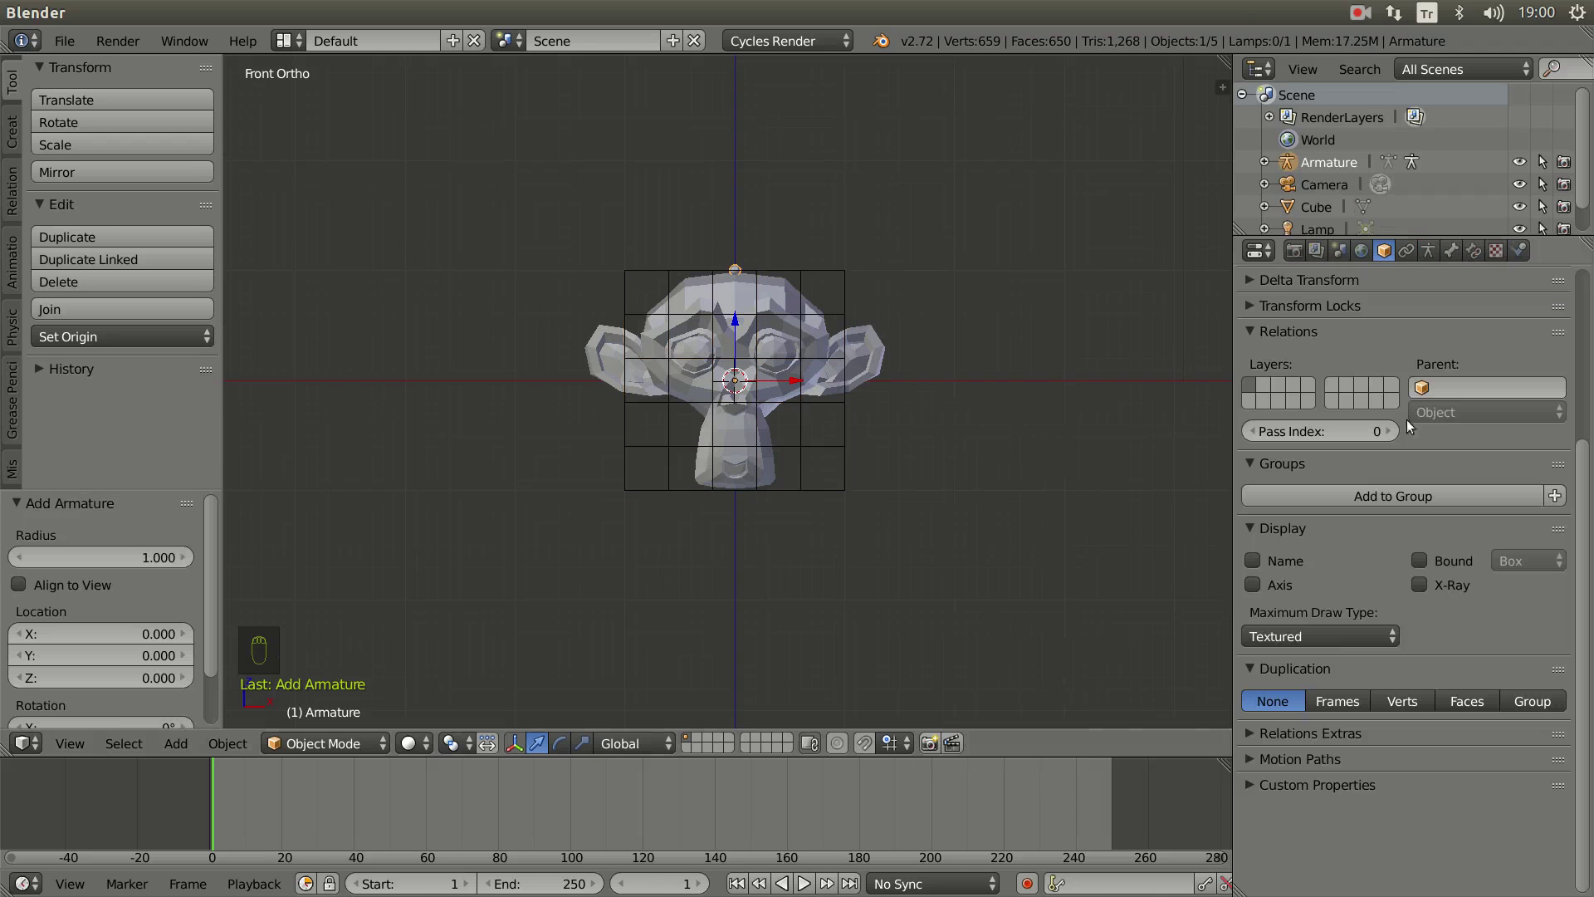
left_click_drag(1435, 250, 745, 500)
middle_click(744, 500)
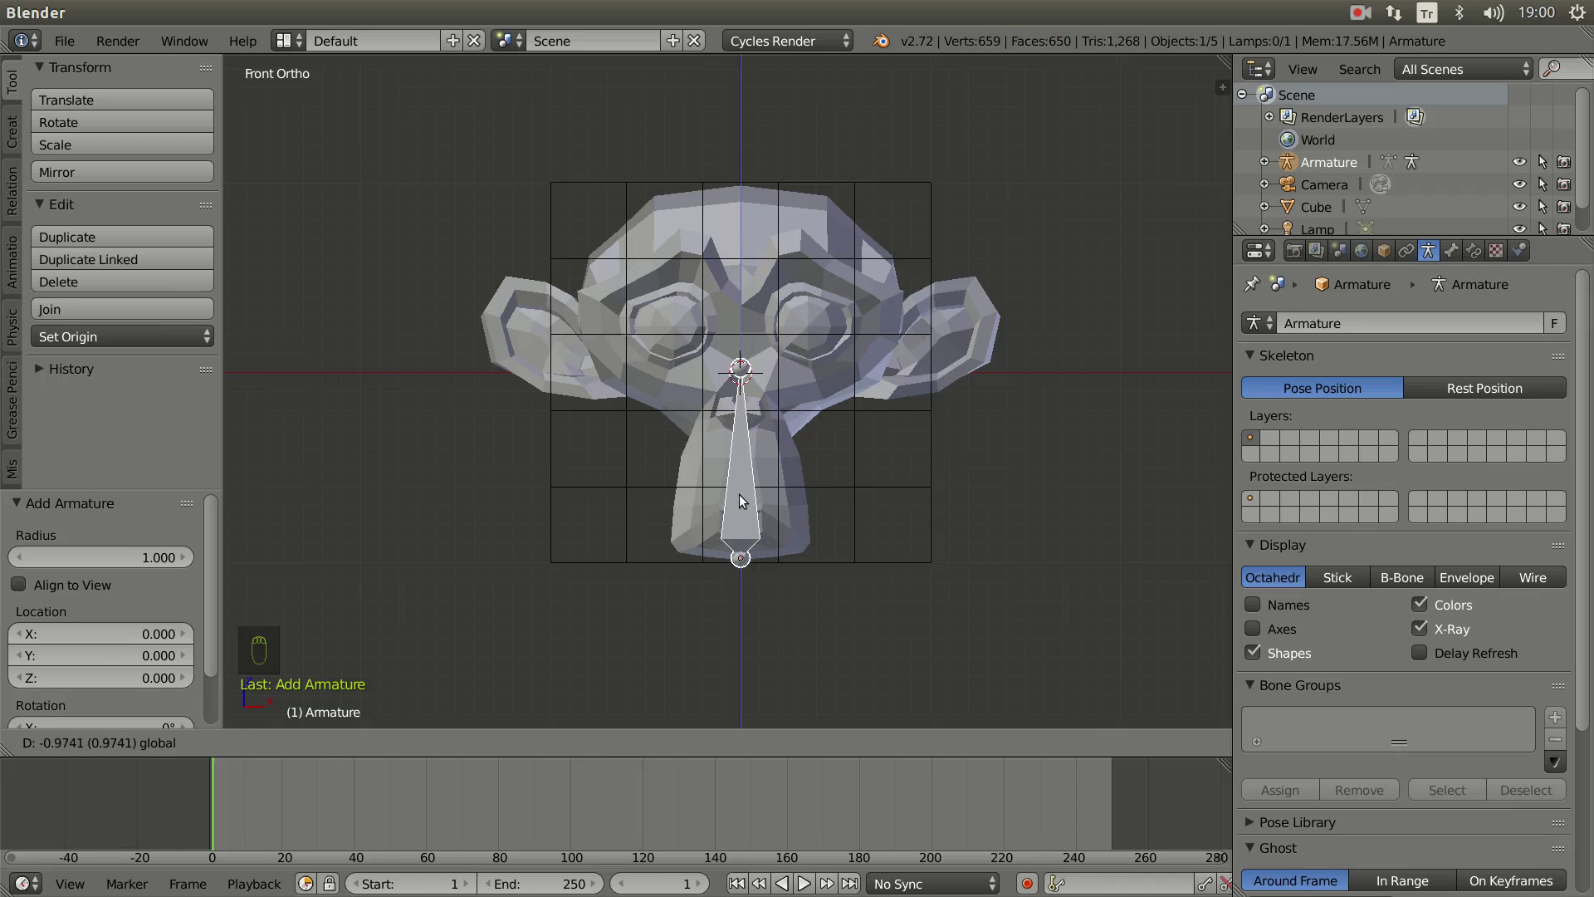
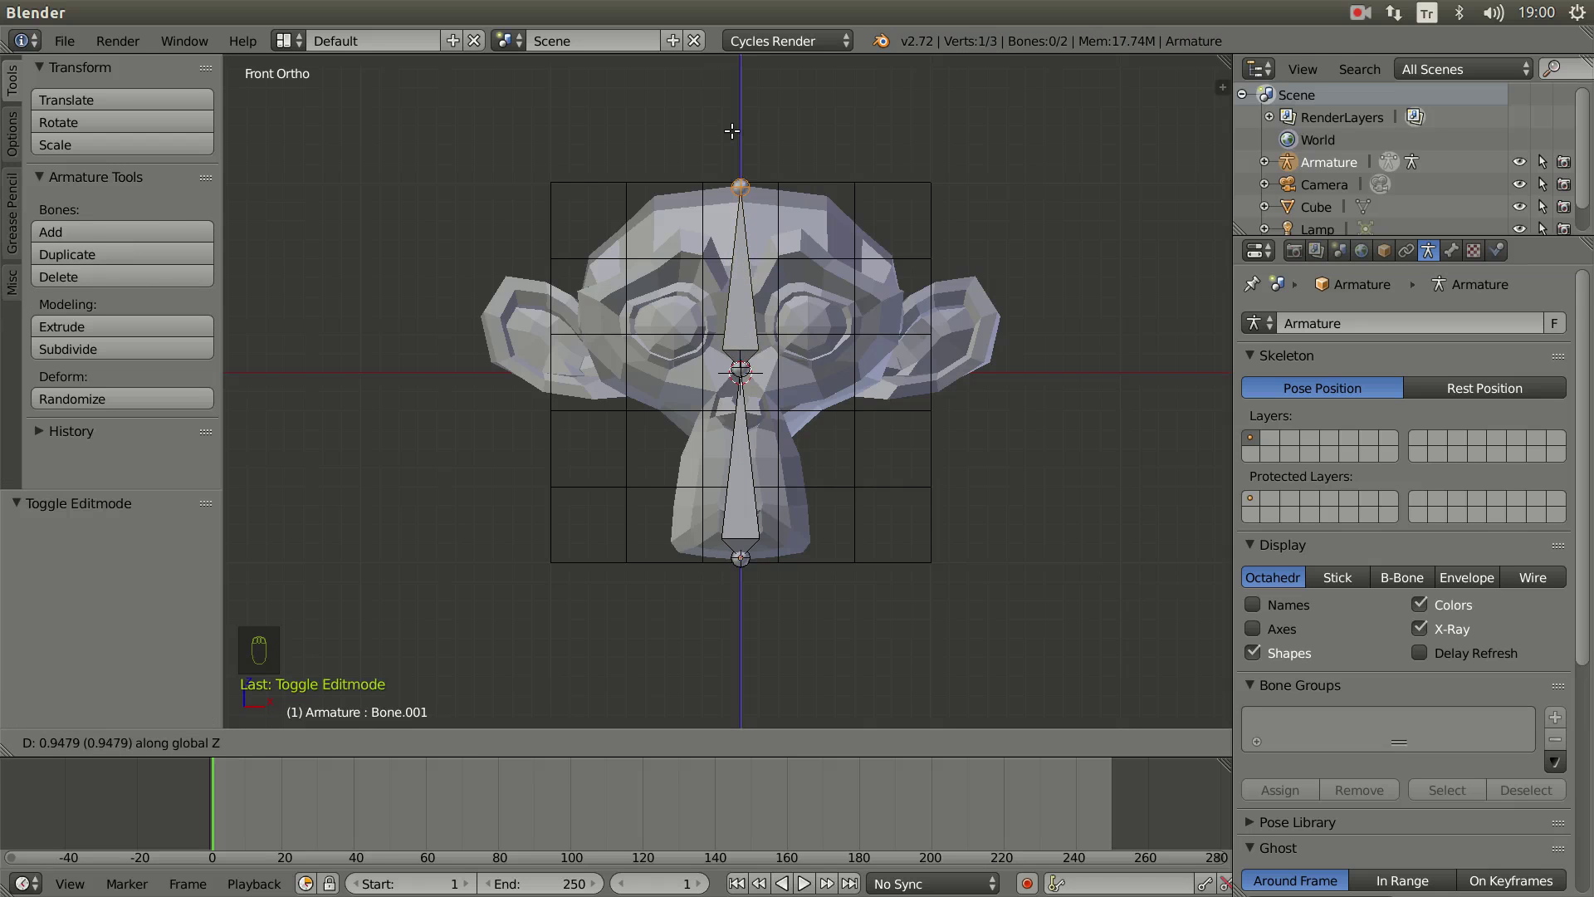
Step: Leave bone editing and select the cube cage together with the armature
key("Tab")
left_click(838, 403)
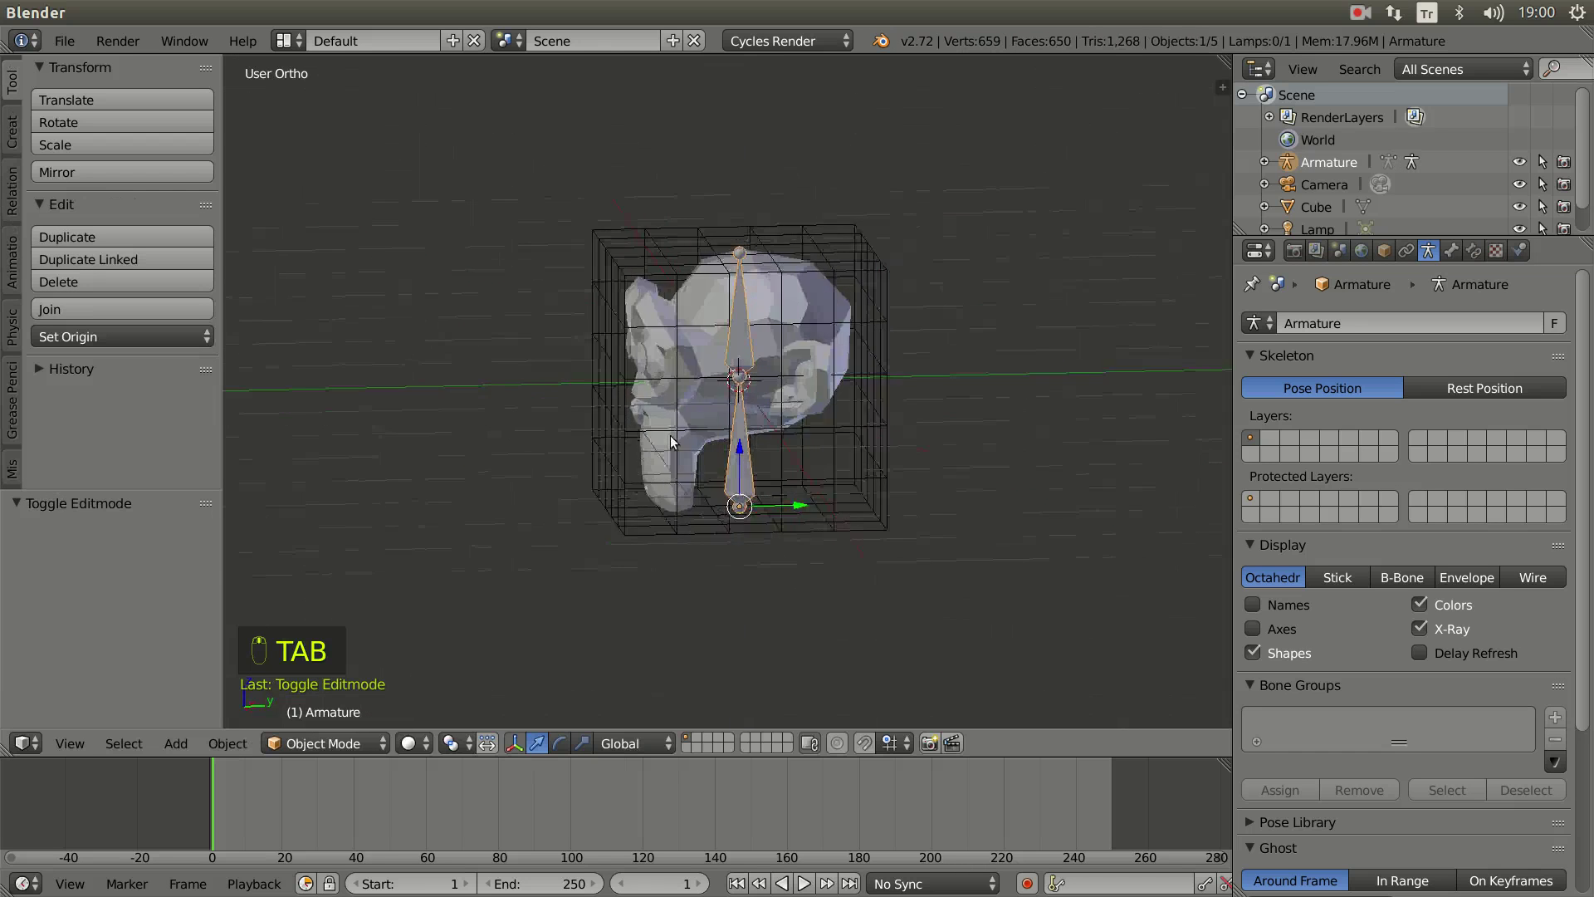
left_click(768, 490)
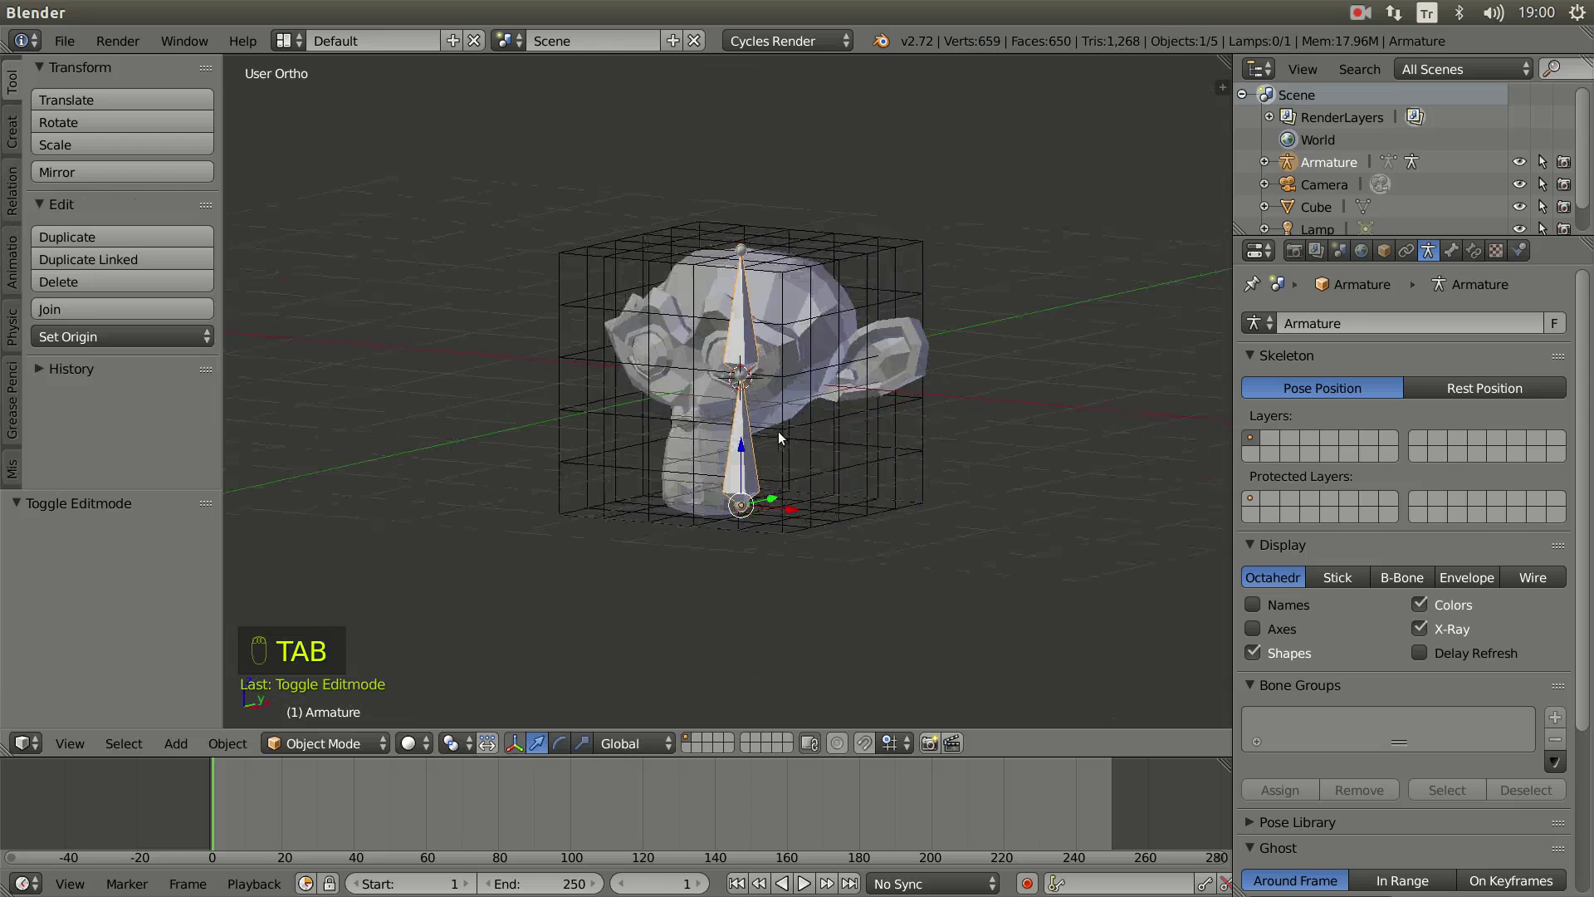
left_click_drag(920, 507, 814, 496)
left_click_drag(814, 497, 823, 497)
left_click_drag(824, 497, 931, 534)
Step: Parent the cage to the armature With Envelope Weights
key("ctrl+p")
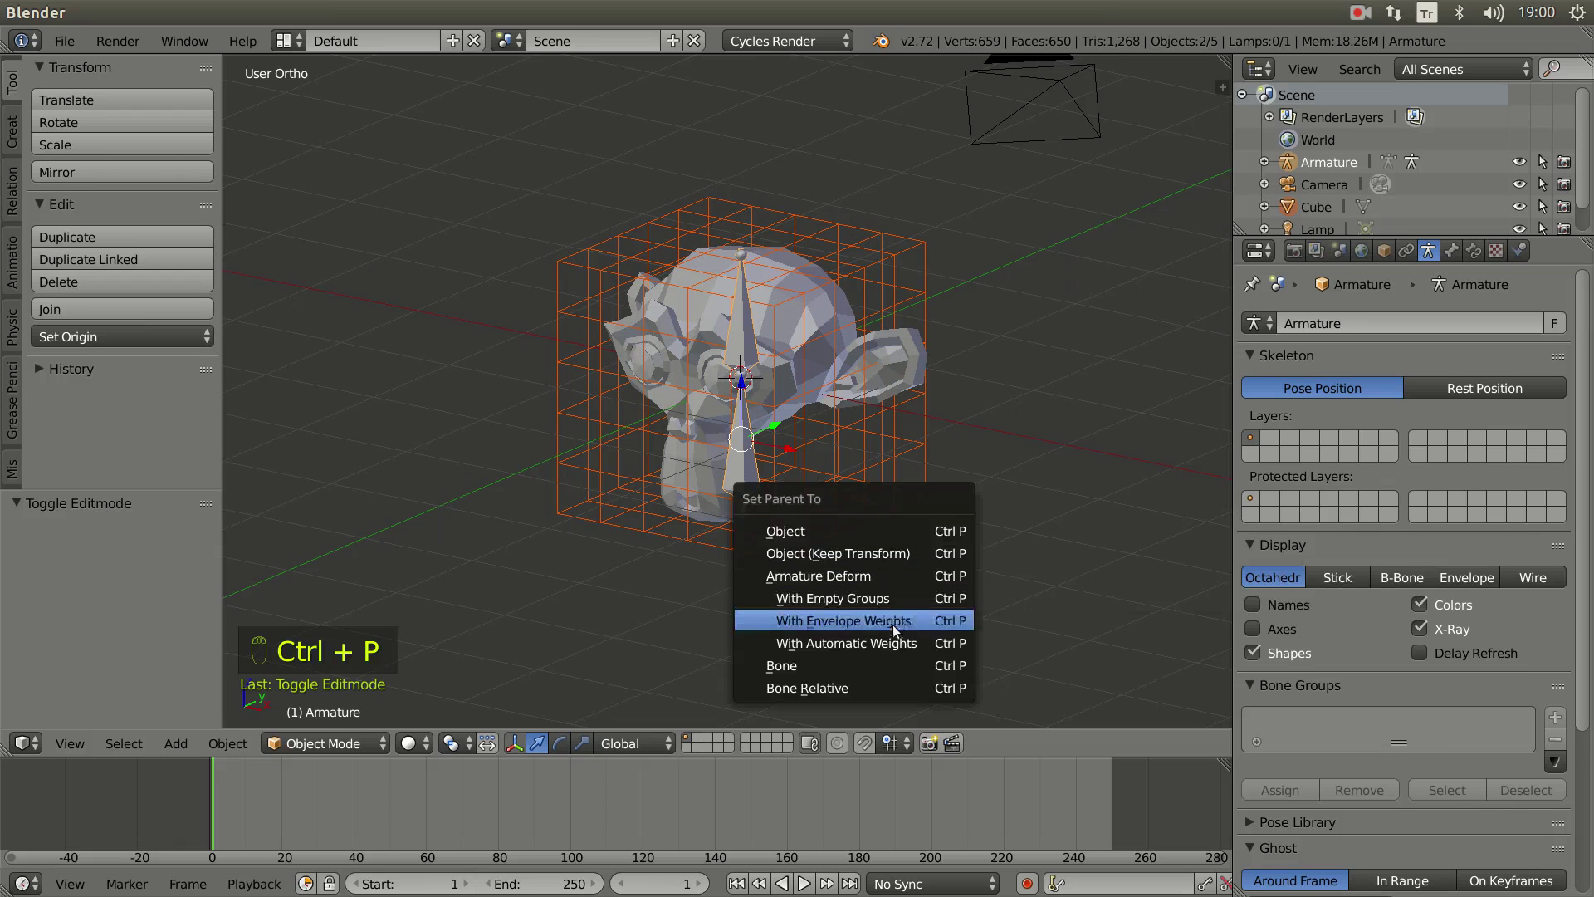
left_click(826, 454)
left_click_drag(829, 468, 747, 352)
left_click_drag(747, 352, 755, 380)
Step: In Pose Mode rotate the head bone to tilt the cage, then reset it
key("ctrl+Tab")
key("KP_1")
left_click(747, 329)
left_click(912, 267)
key("r")
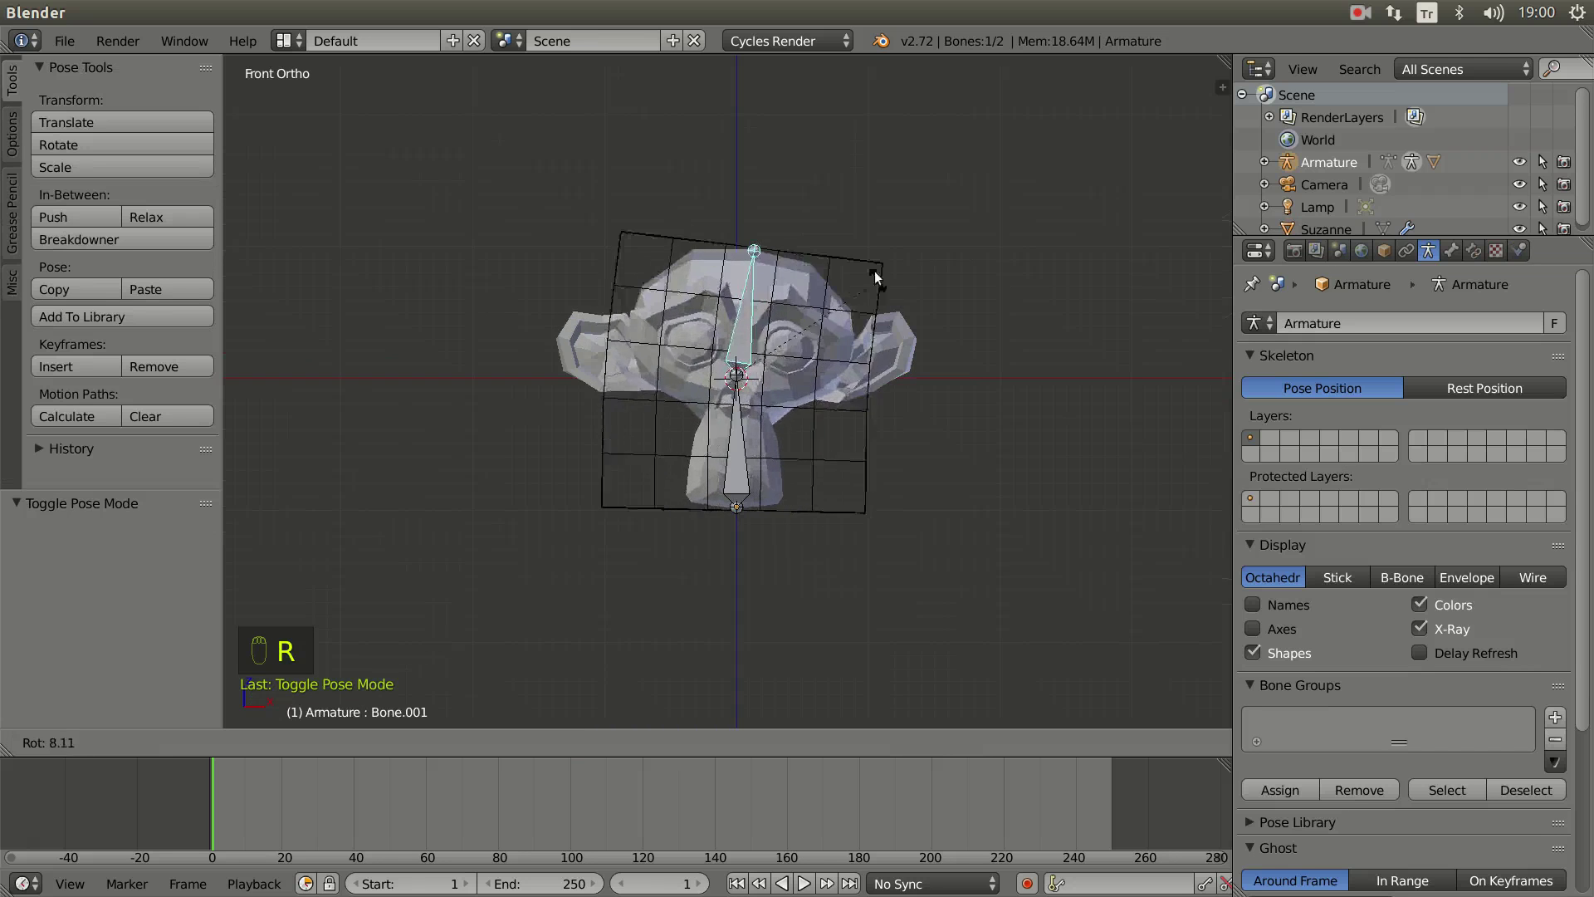
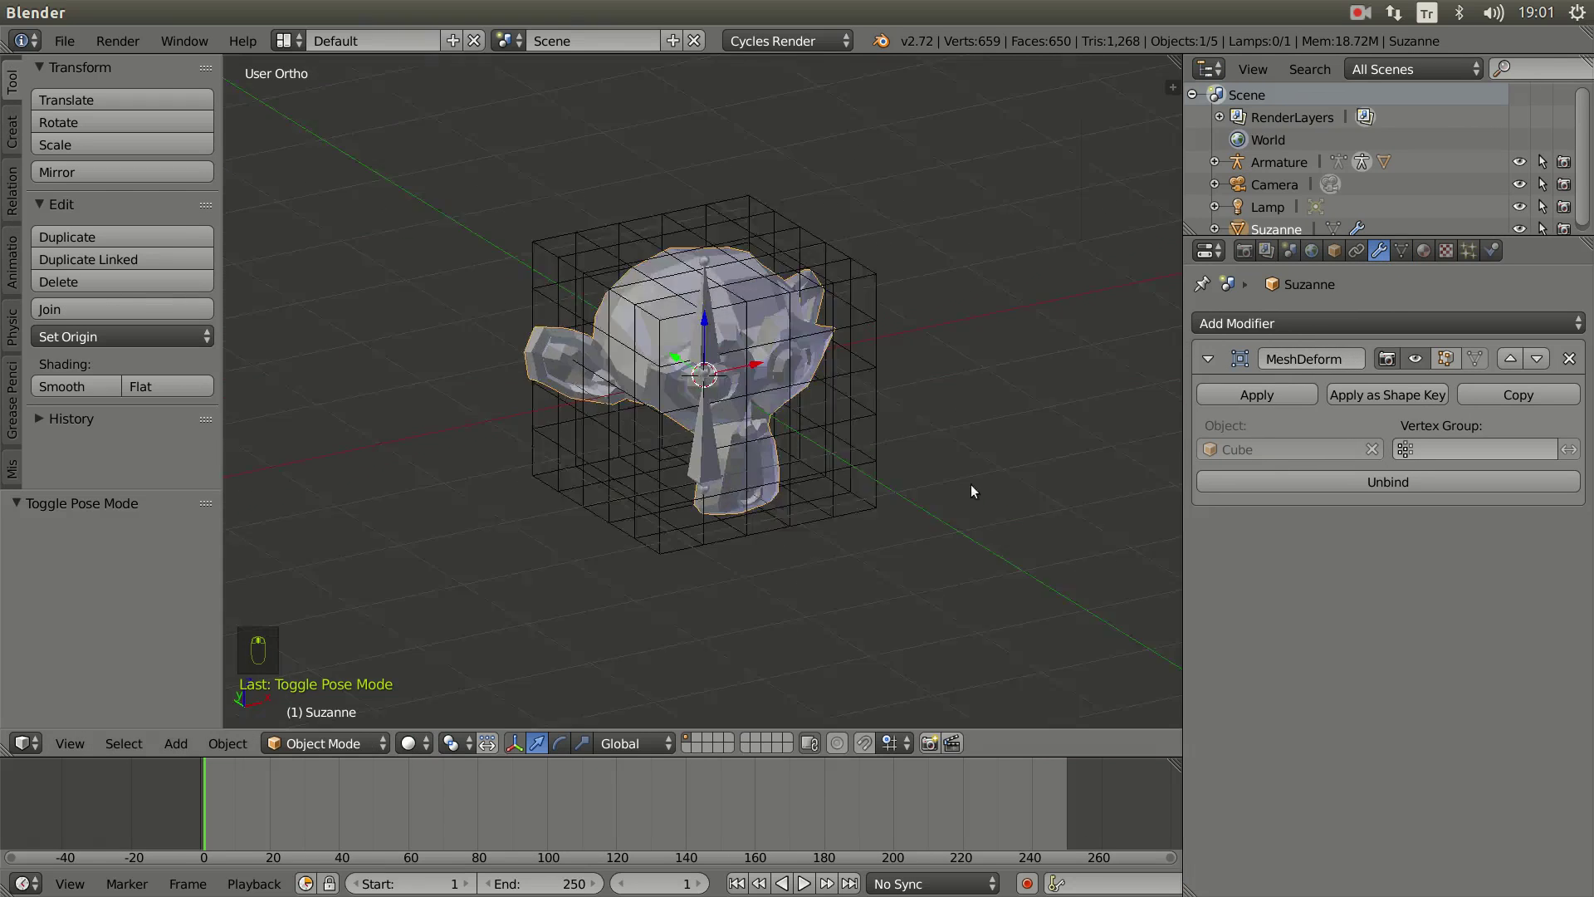
left_click_drag(904, 488, 802, 494)
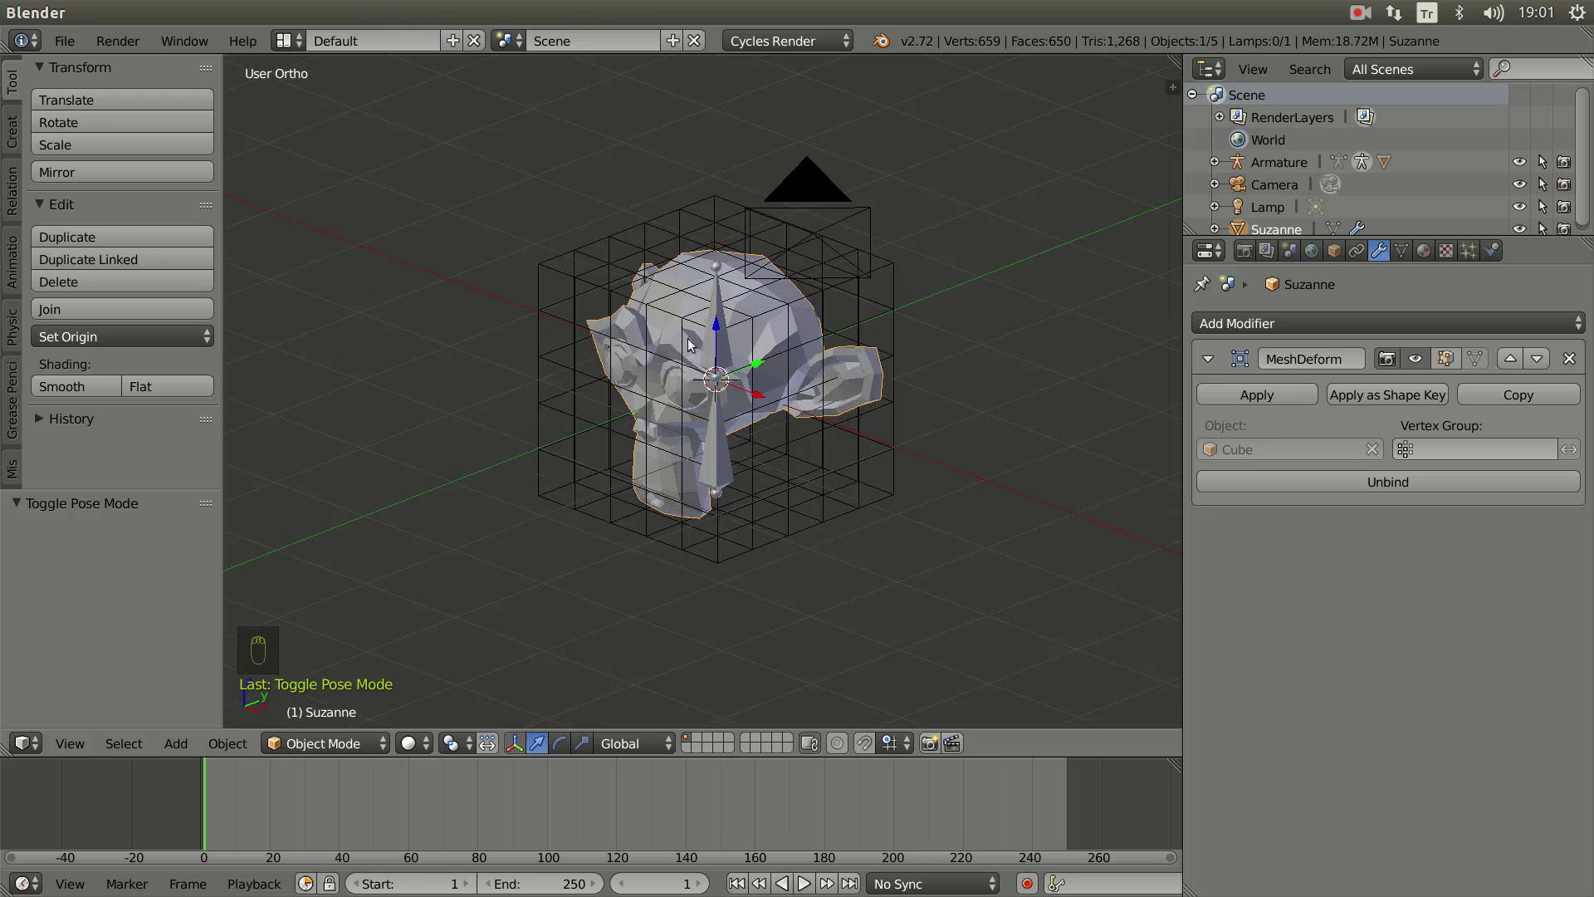
left_click_drag(721, 311, 711, 433)
left_click(710, 434)
right_click(771, 379)
key("r")
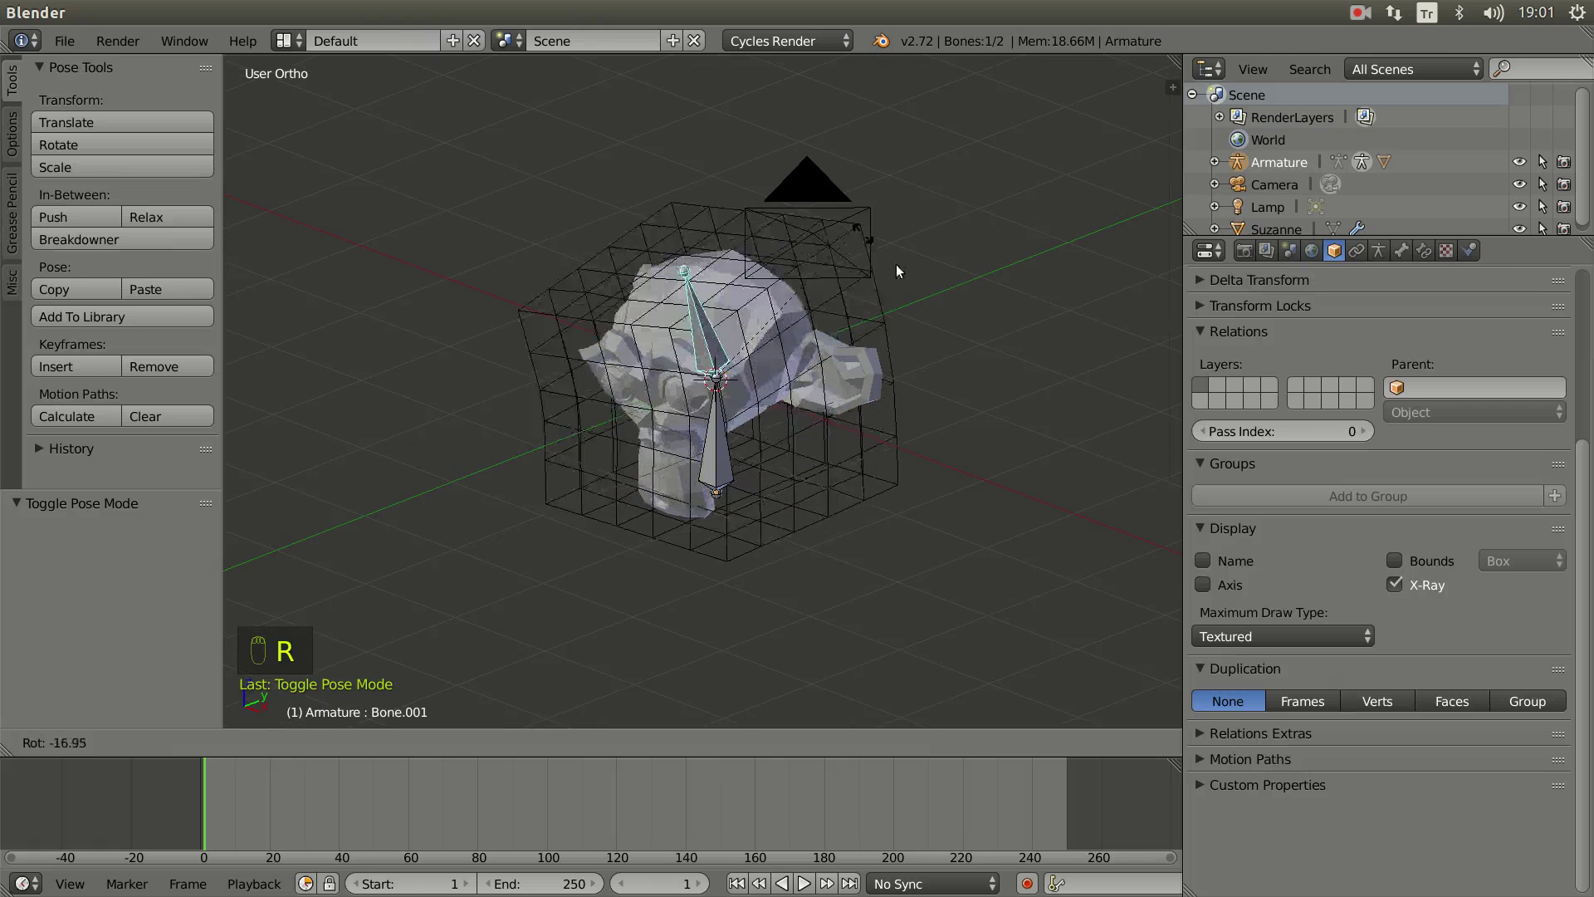
right_click(879, 293)
left_click_drag(904, 315, 746, 474)
left_click_drag(745, 474, 822, 444)
left_click(822, 445)
key("KP_1")
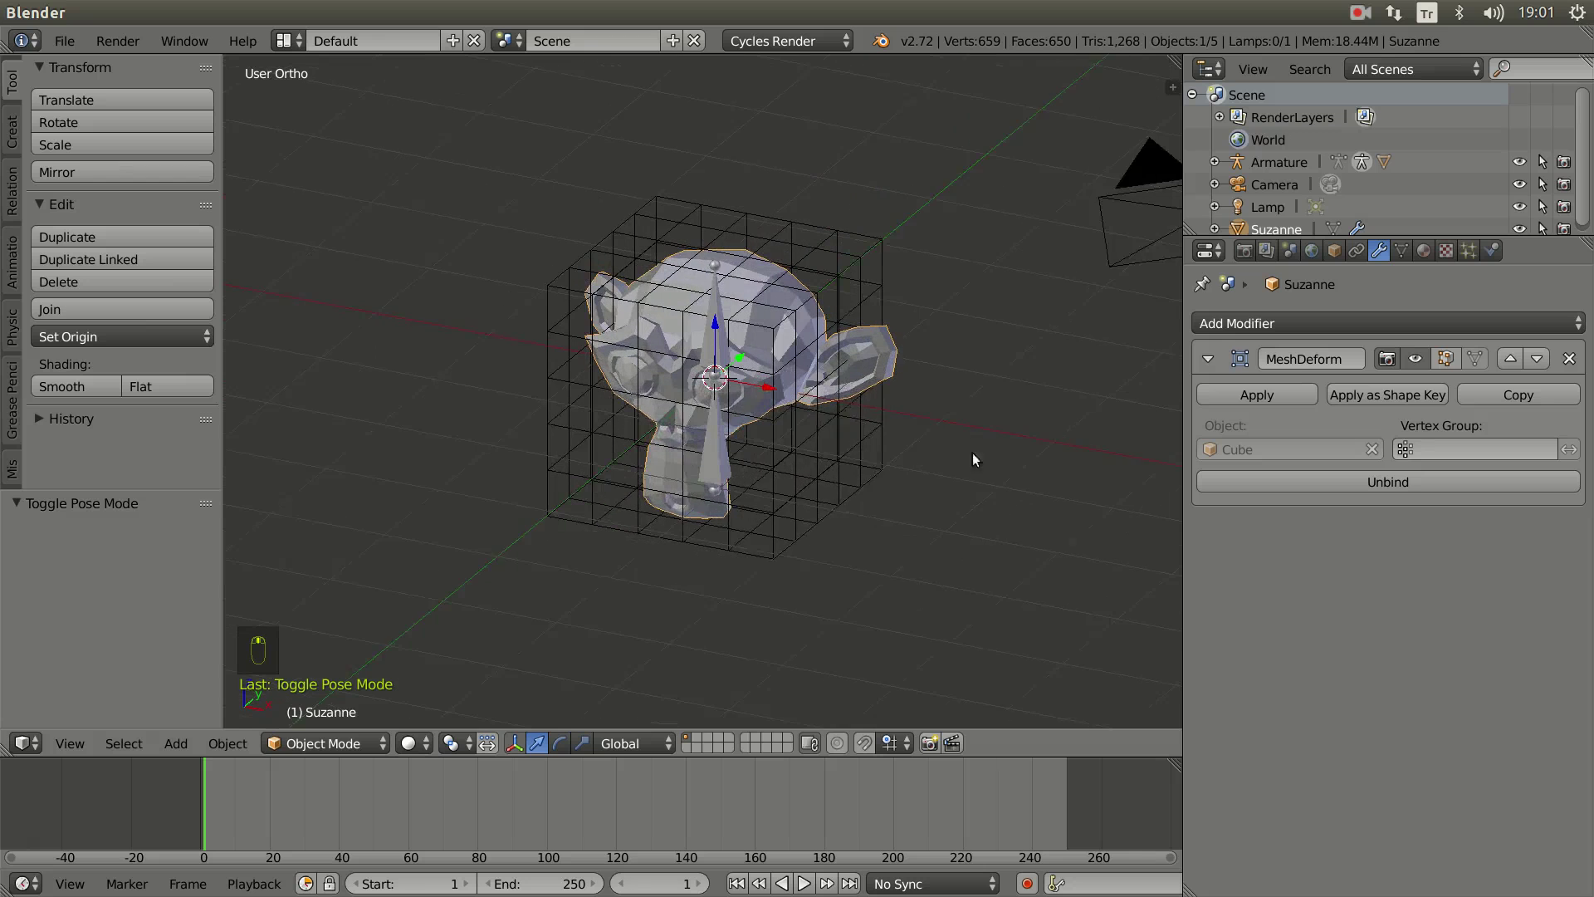
Step: Unbind then rebind Suzanne's Mesh Deform modifier to the cube cage
left_click_drag(609, 287, 1422, 363)
left_click_drag(1421, 363, 1362, 489)
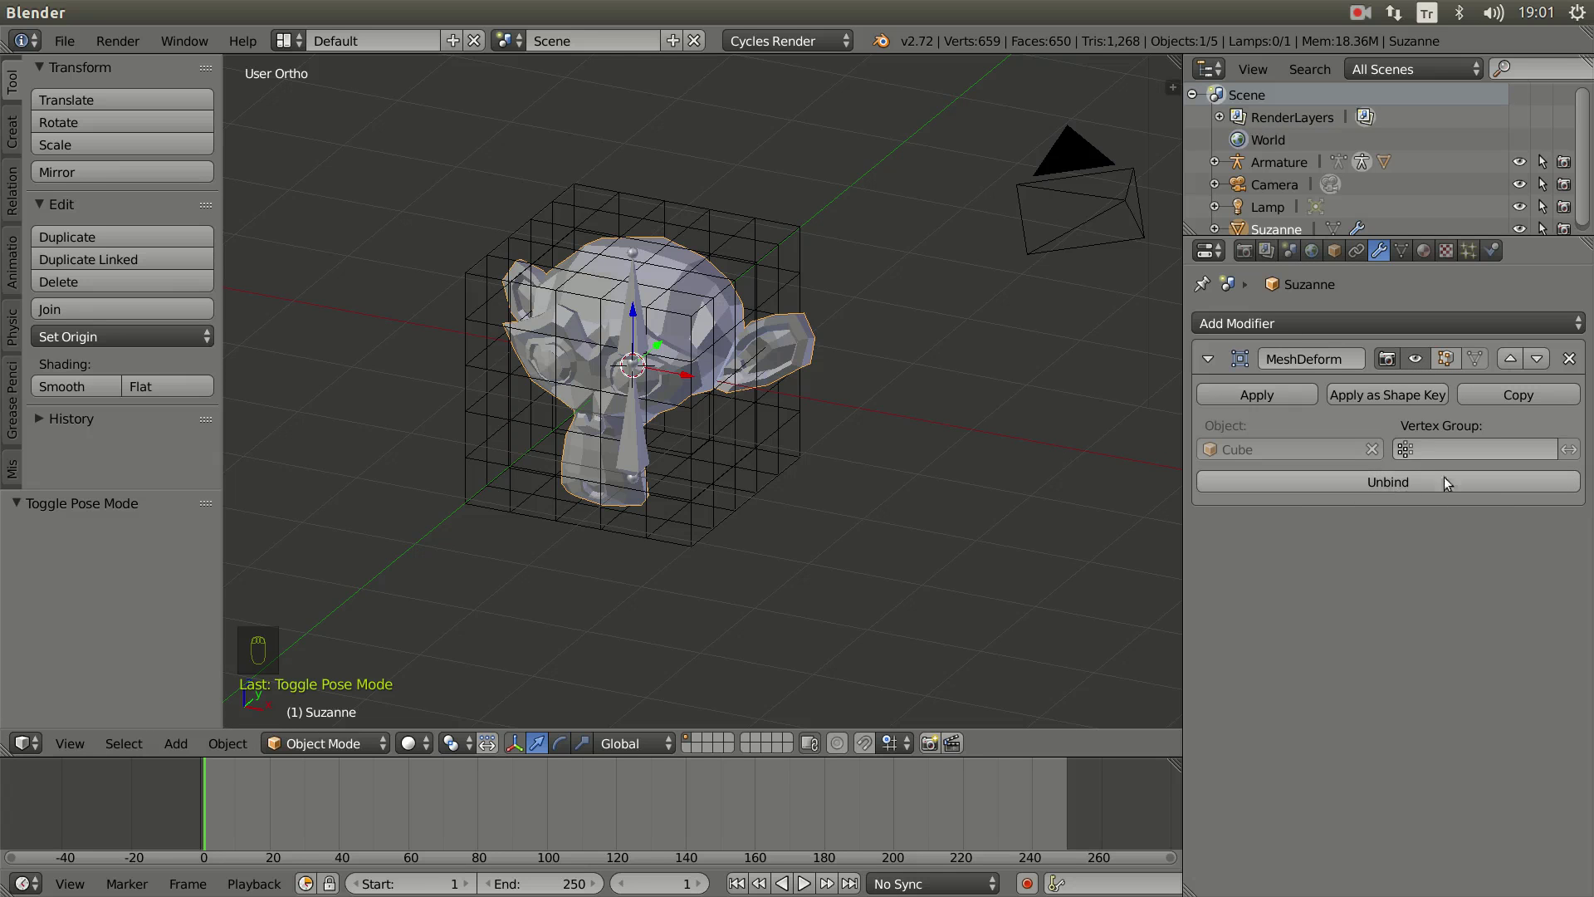
left_click_drag(1414, 487, 636, 301)
left_click_drag(636, 302, 638, 228)
Step: Rotate the head bone to test the tilt, then select the cube cage for vertex editing
key("r")
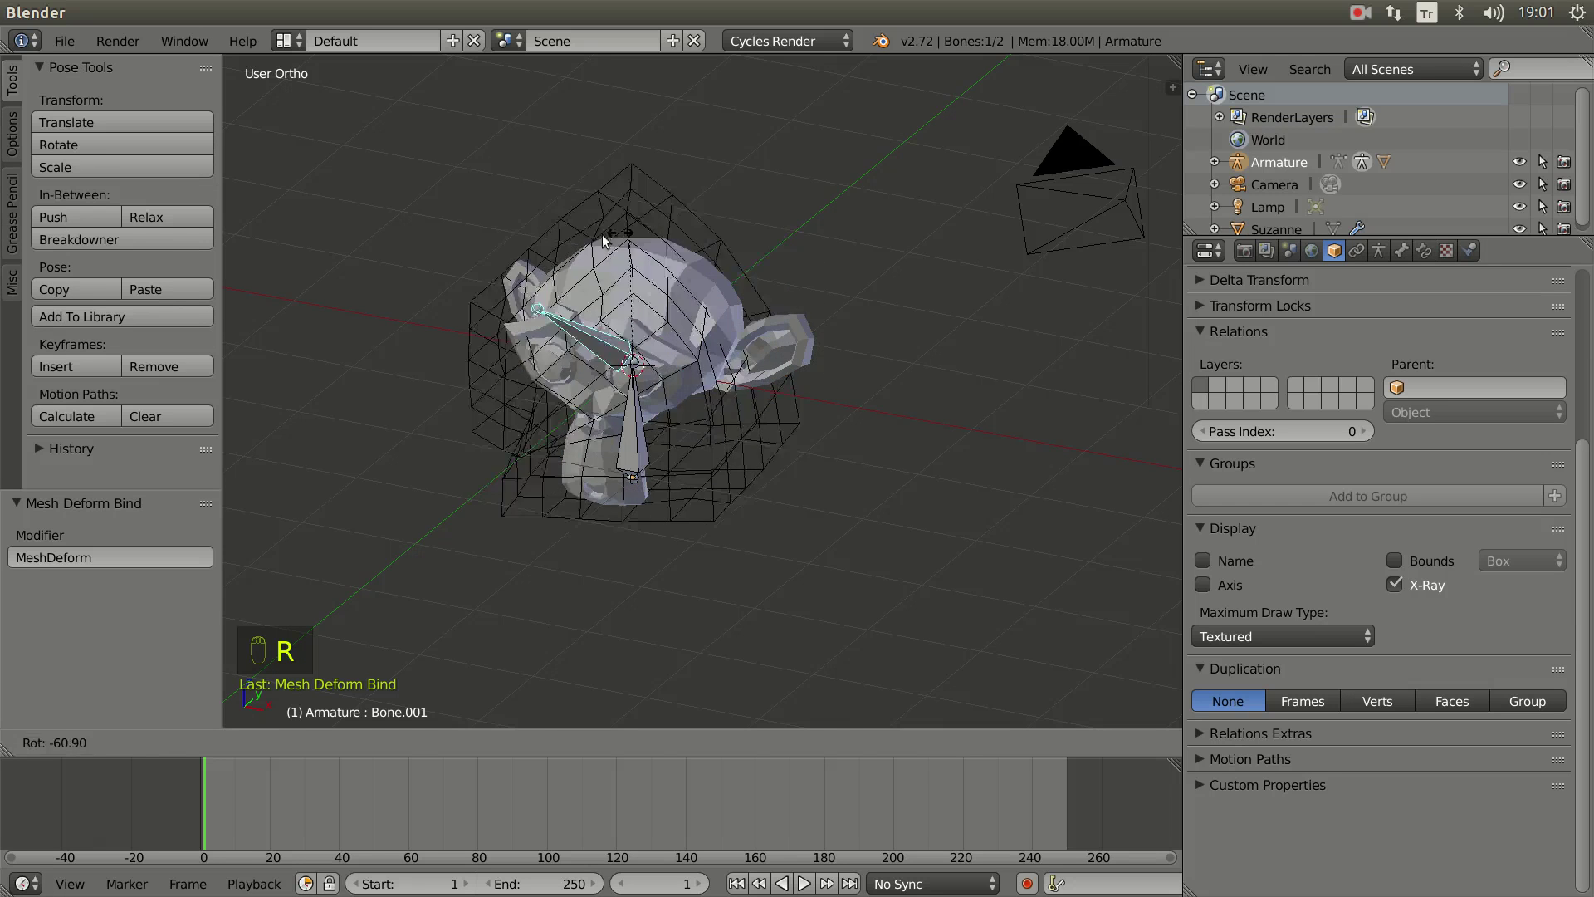
left_click(744, 397)
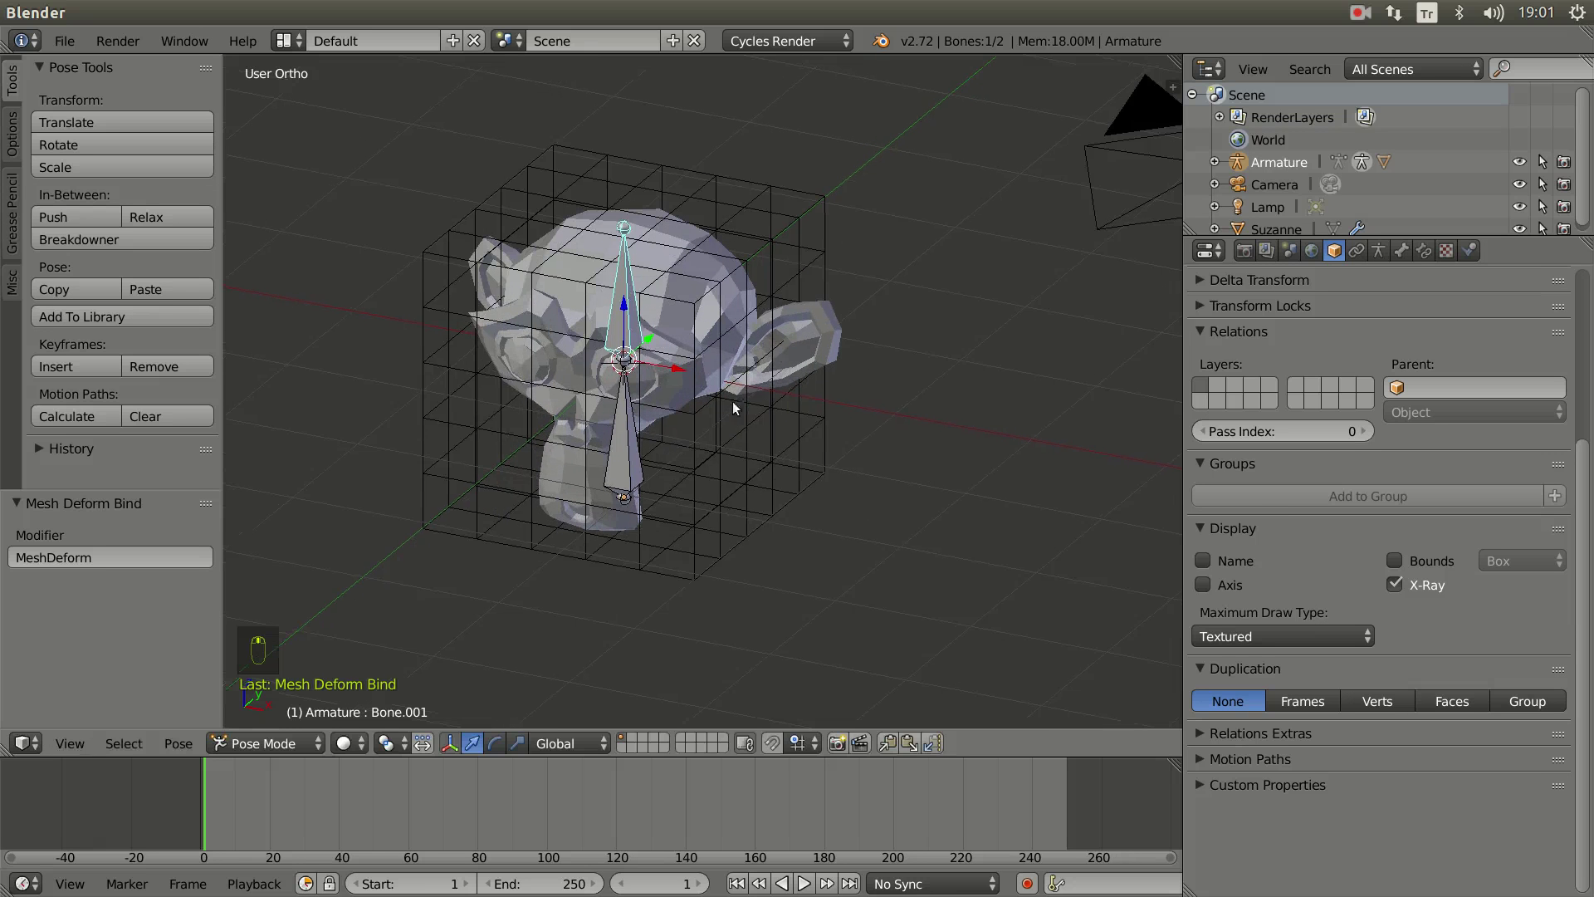
right_click(785, 509)
key("Tab")
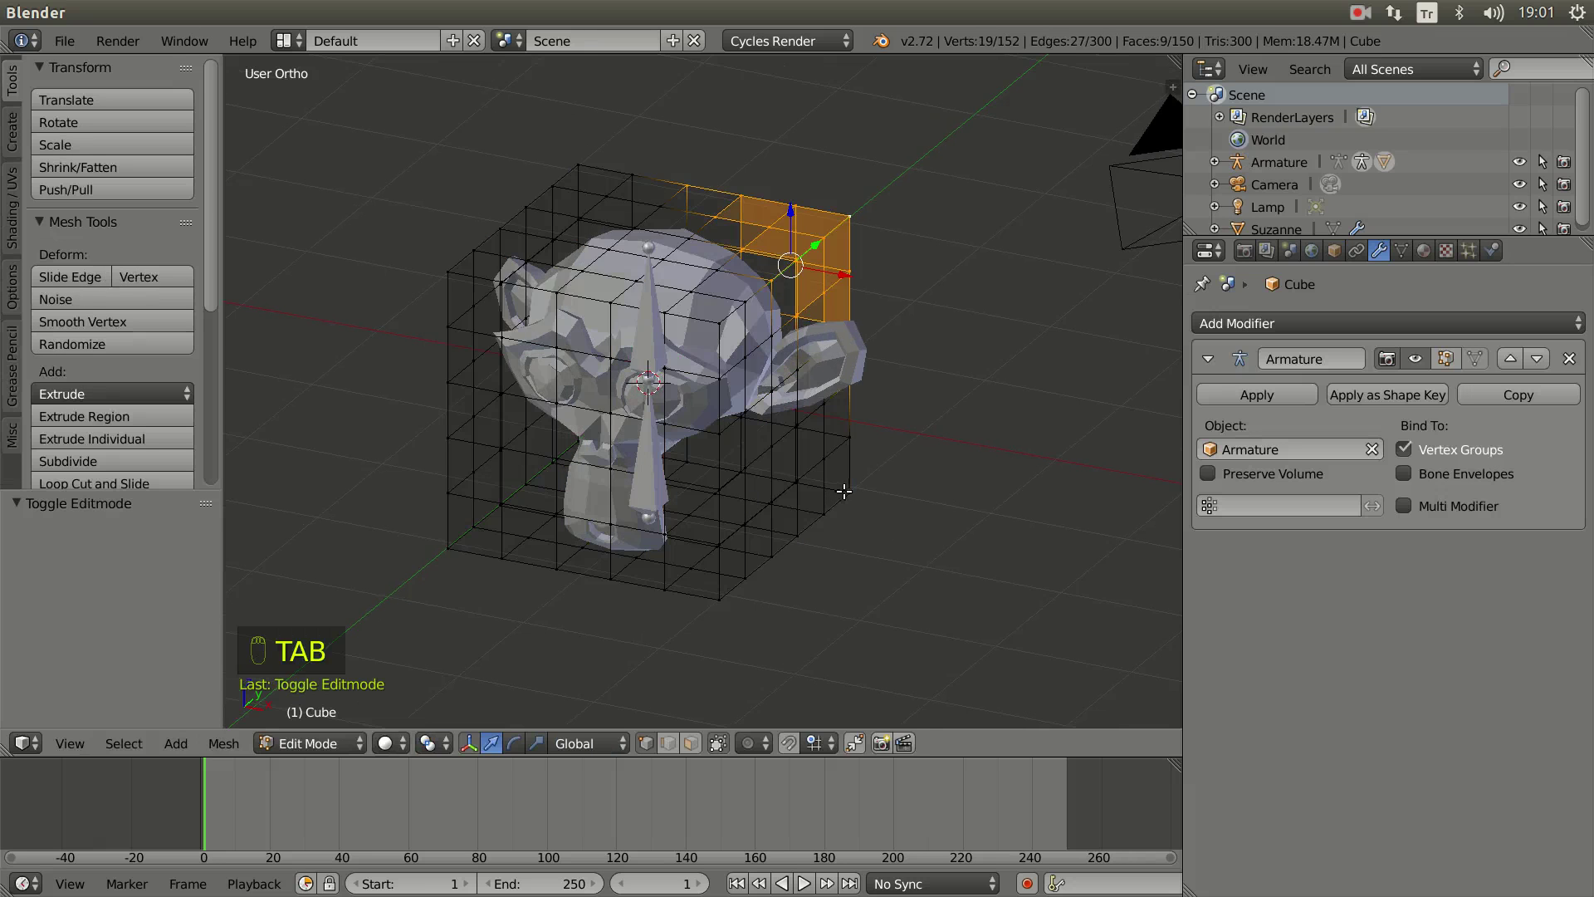
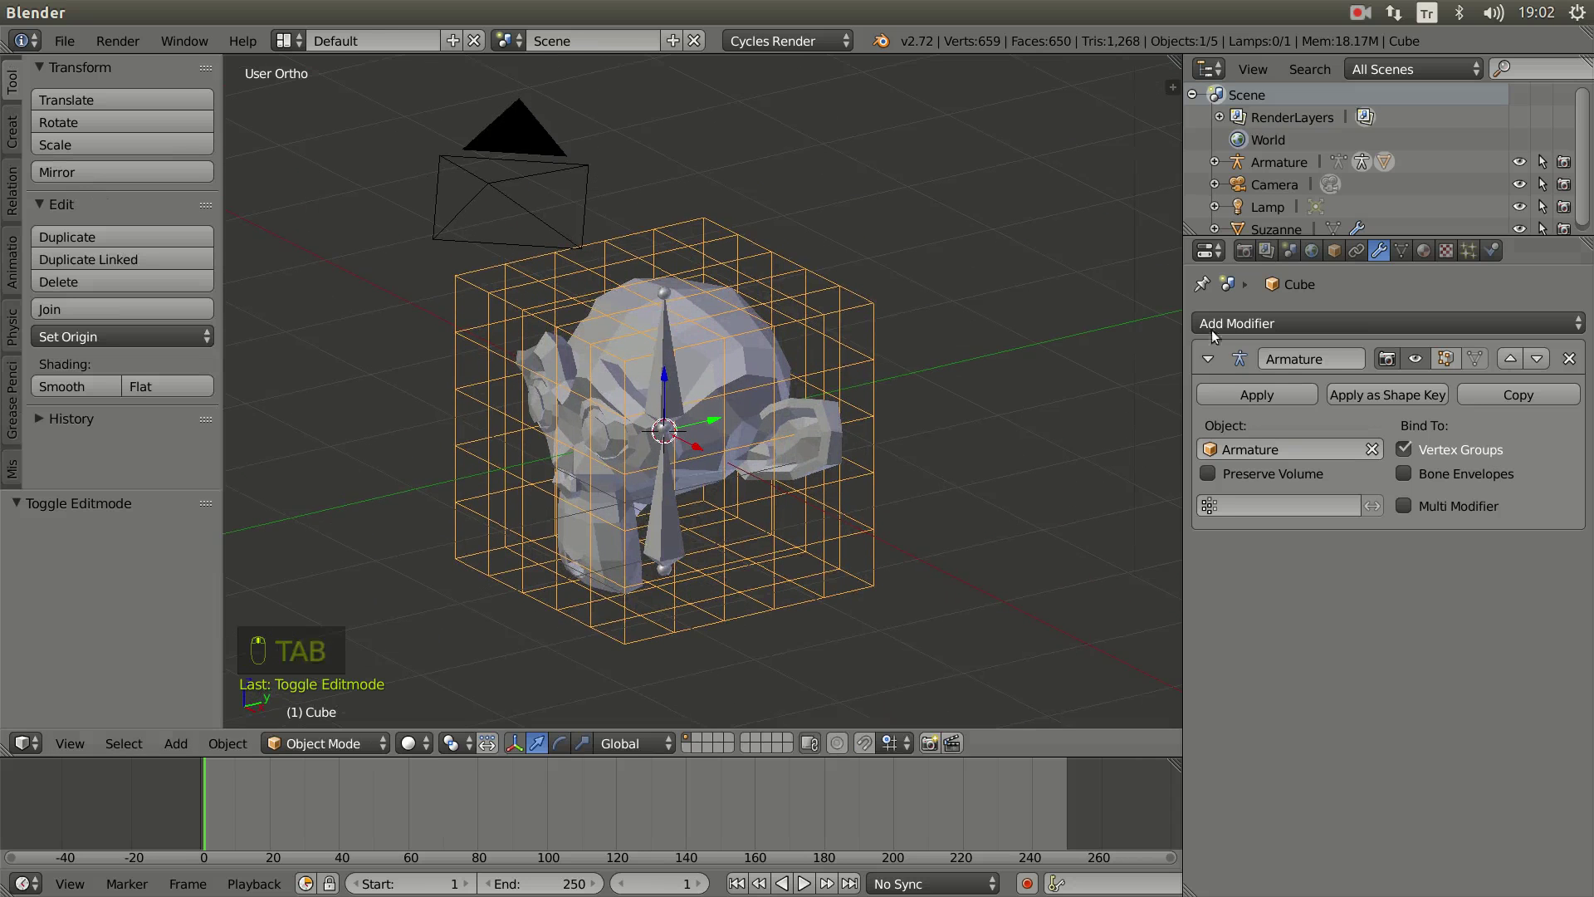
Step: Set the cube cage's Maximum Draw Type to Textured so it displays as a solid
left_click(1342, 251)
left_click_drag(1308, 604, 813, 476)
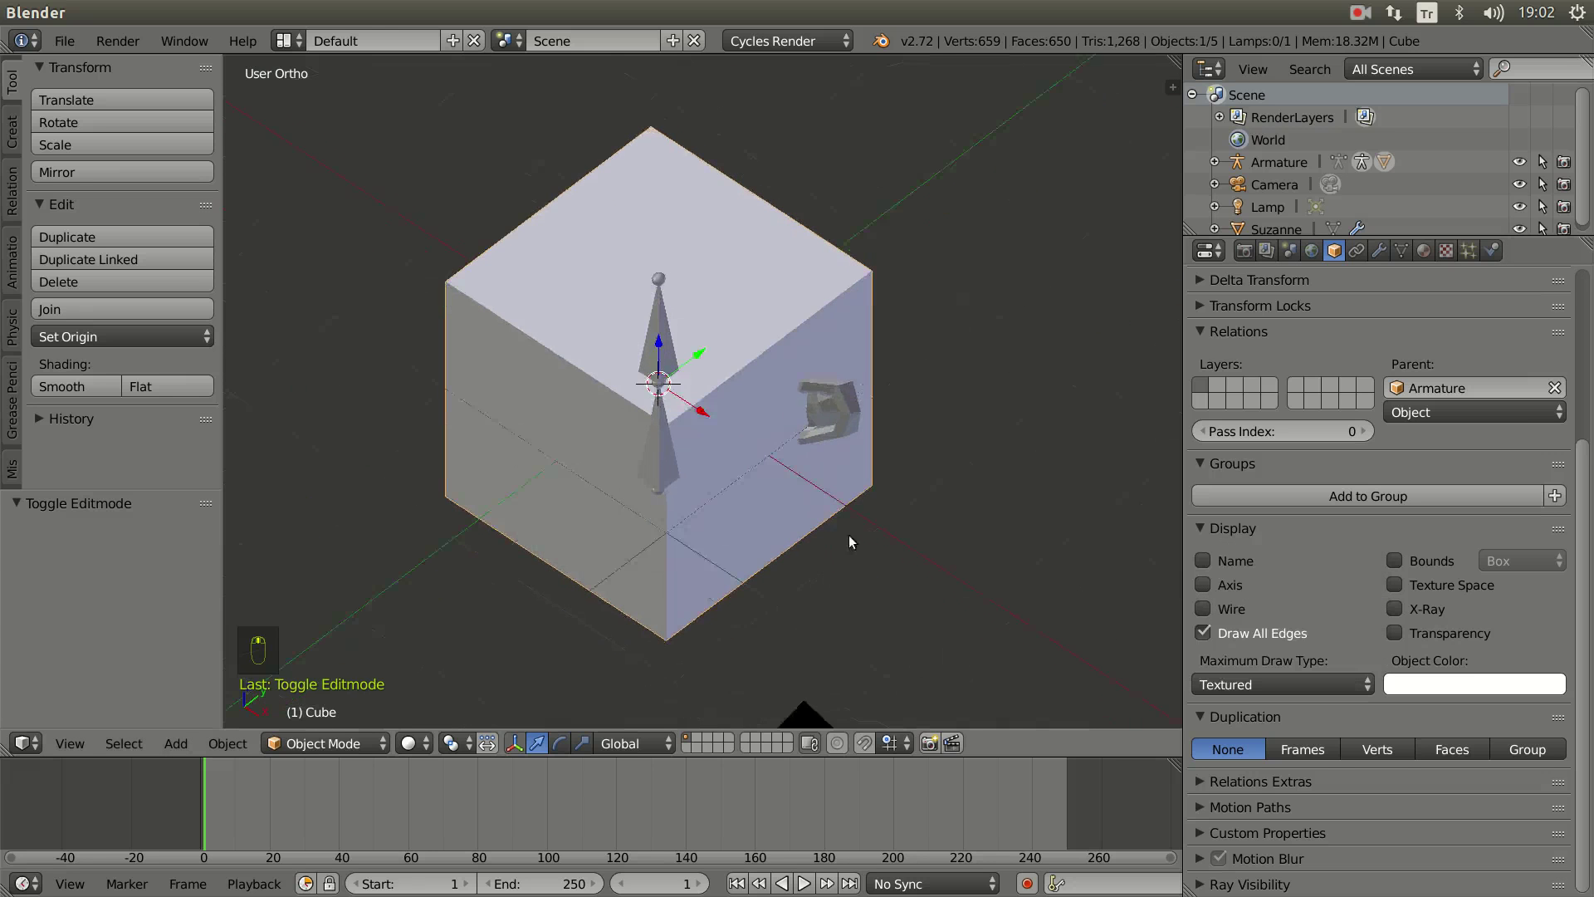
left_click_drag(835, 427, 1285, 279)
left_click_drag(1424, 254, 807, 554)
middle_click(807, 554)
Step: Move a block of the cage's side vertices along X to reshape its side
right_click(829, 506)
key("Tab")
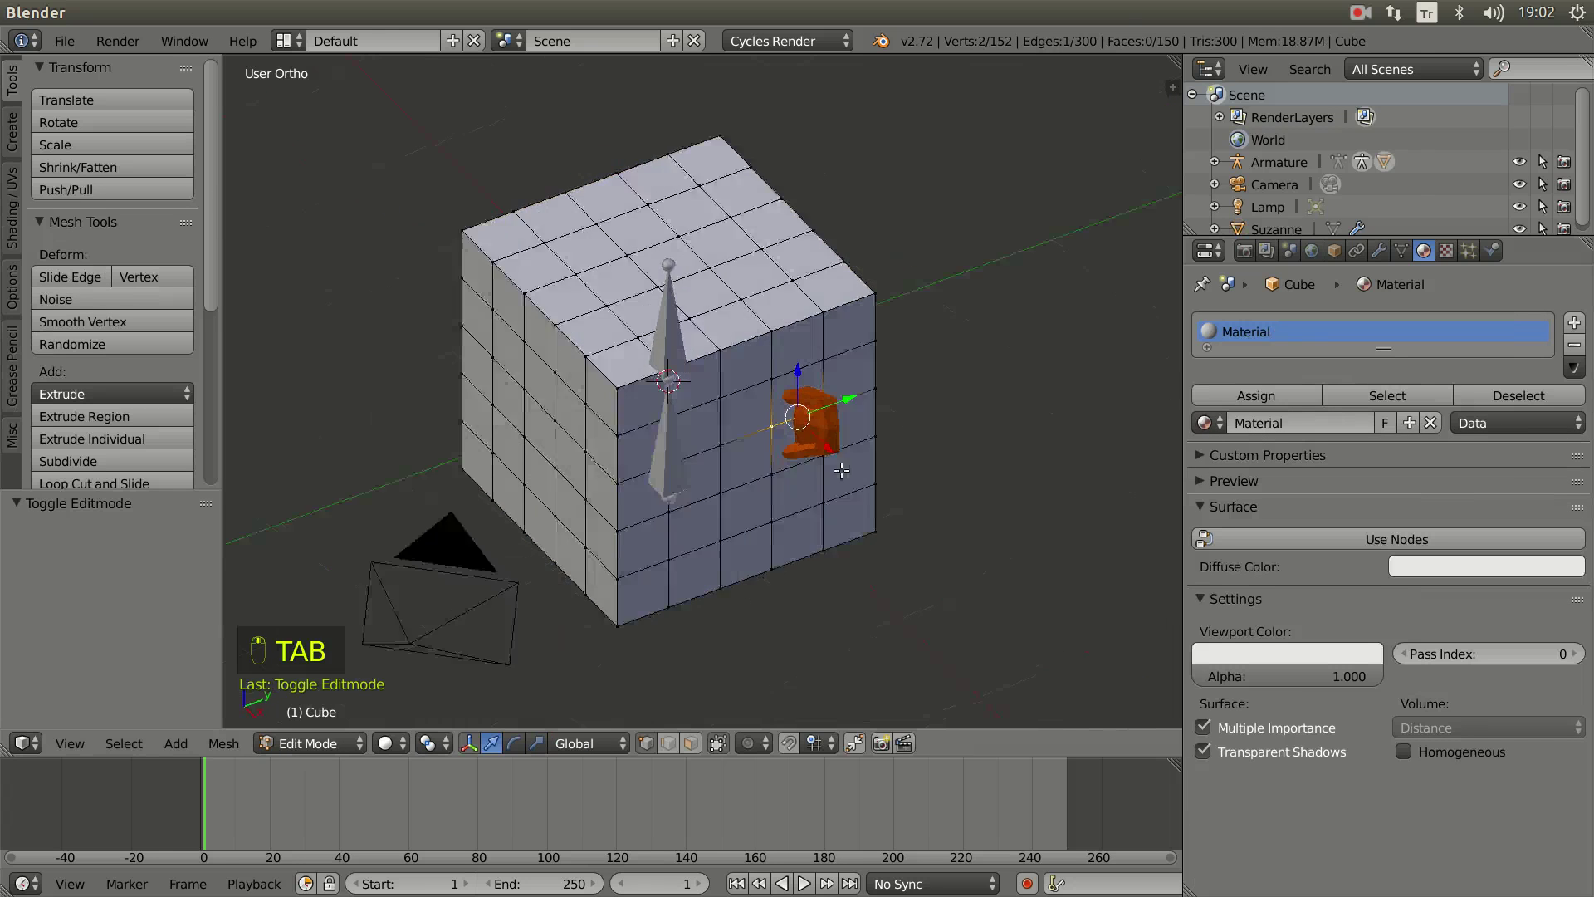
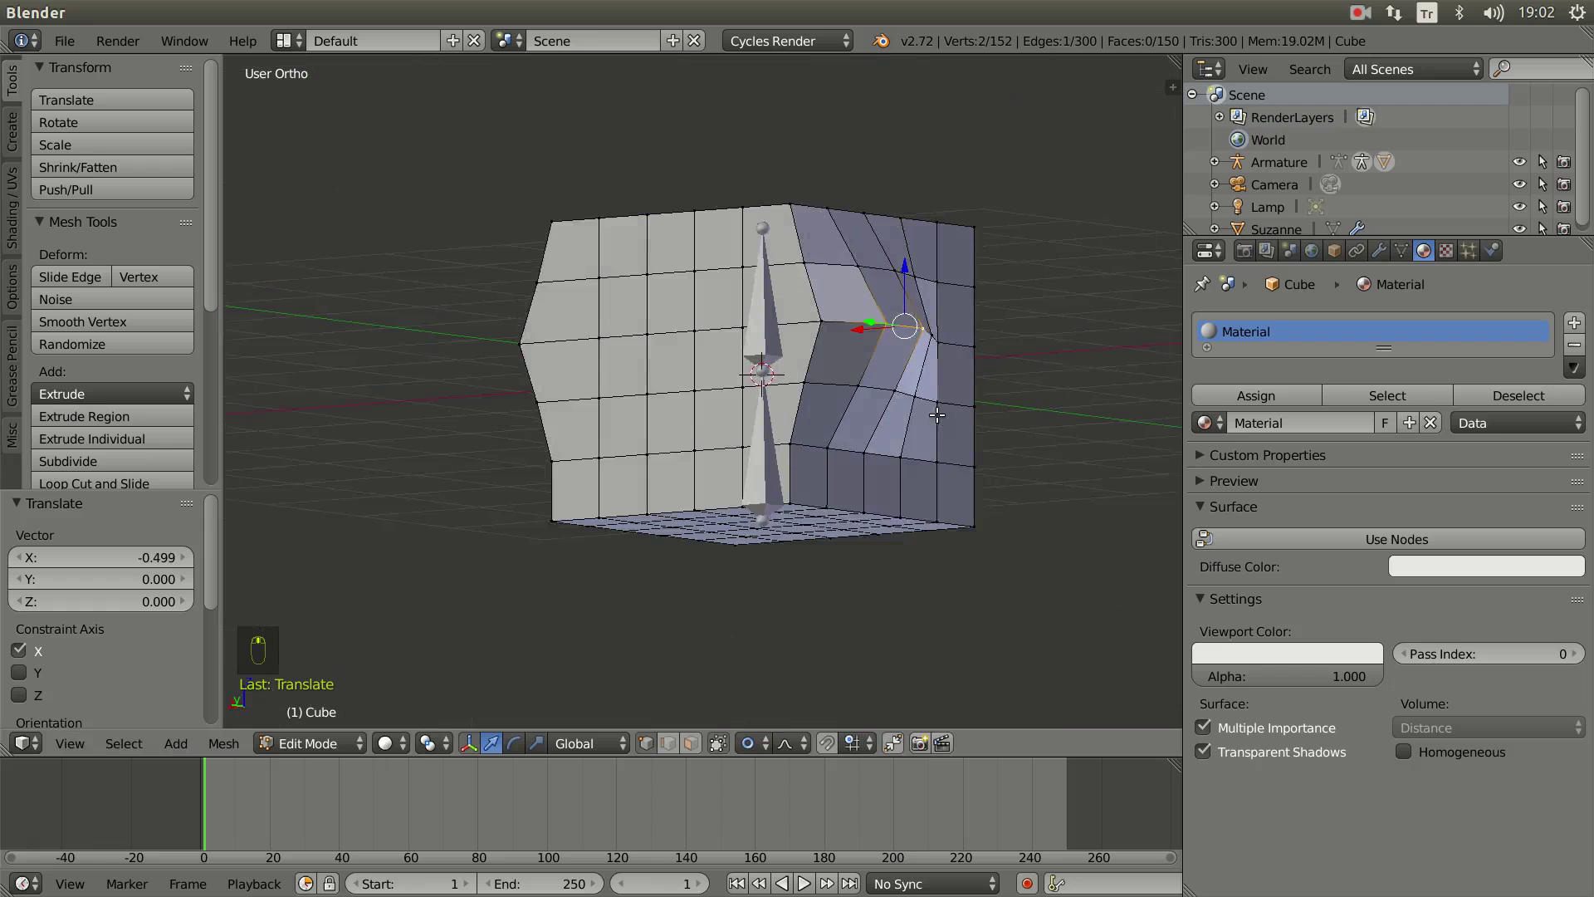
key("Tab")
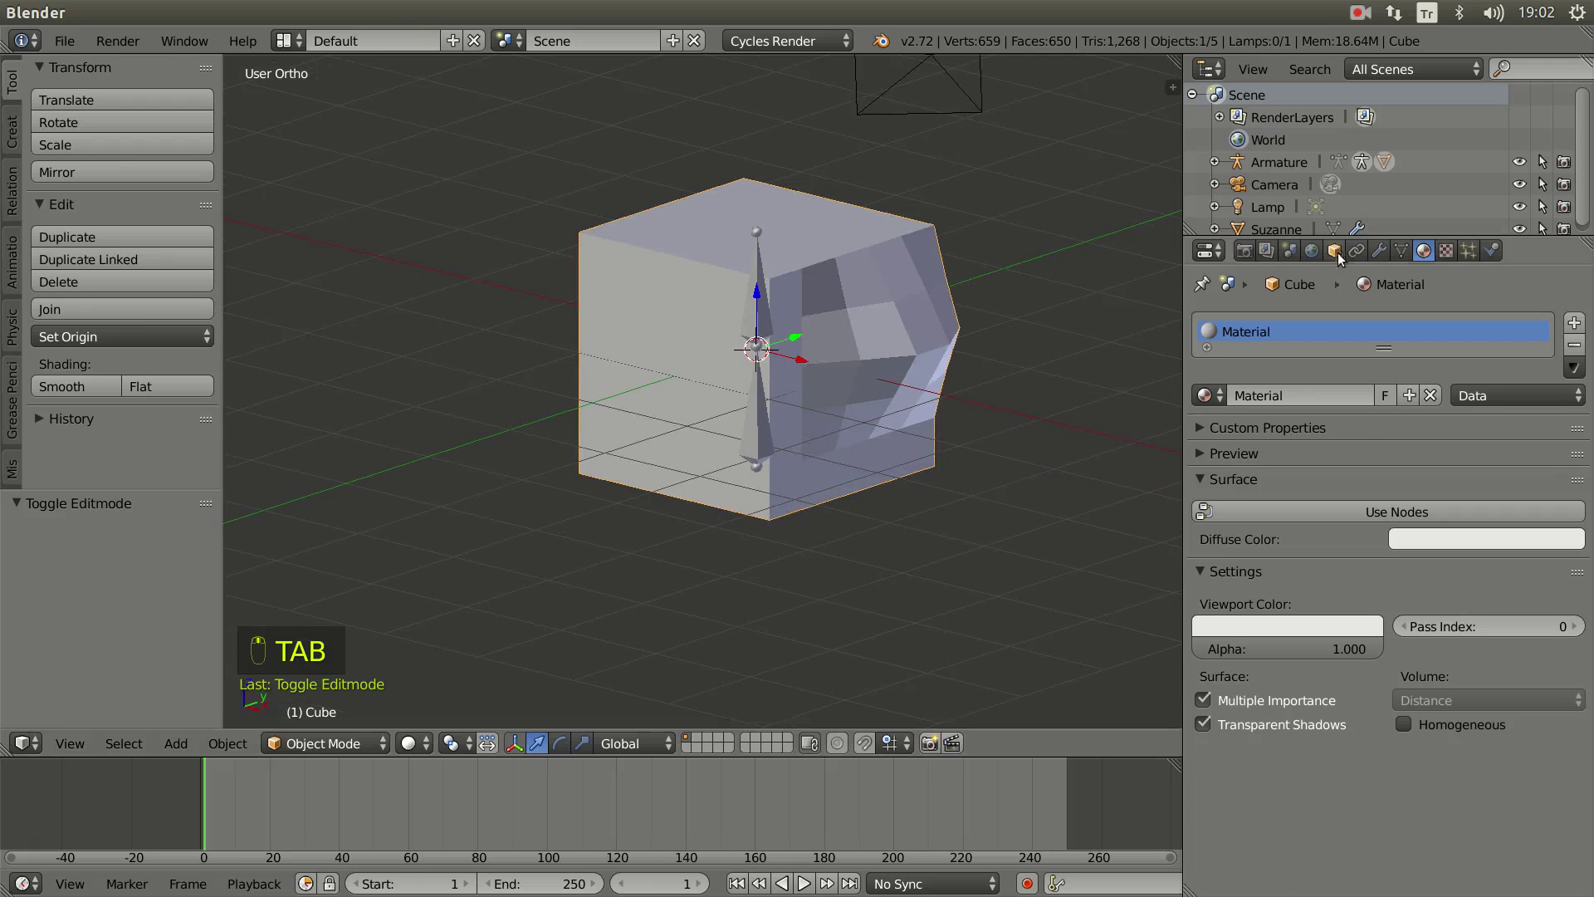
Step: Select Suzanne and unbind then rebind her Mesh Deform to the reshaped cage
left_click_drag(1311, 372, 836, 566)
left_click_drag(836, 567, 827, 387)
right_click(827, 387)
left_click_drag(887, 563, 1382, 253)
left_click_drag(1382, 253, 1375, 483)
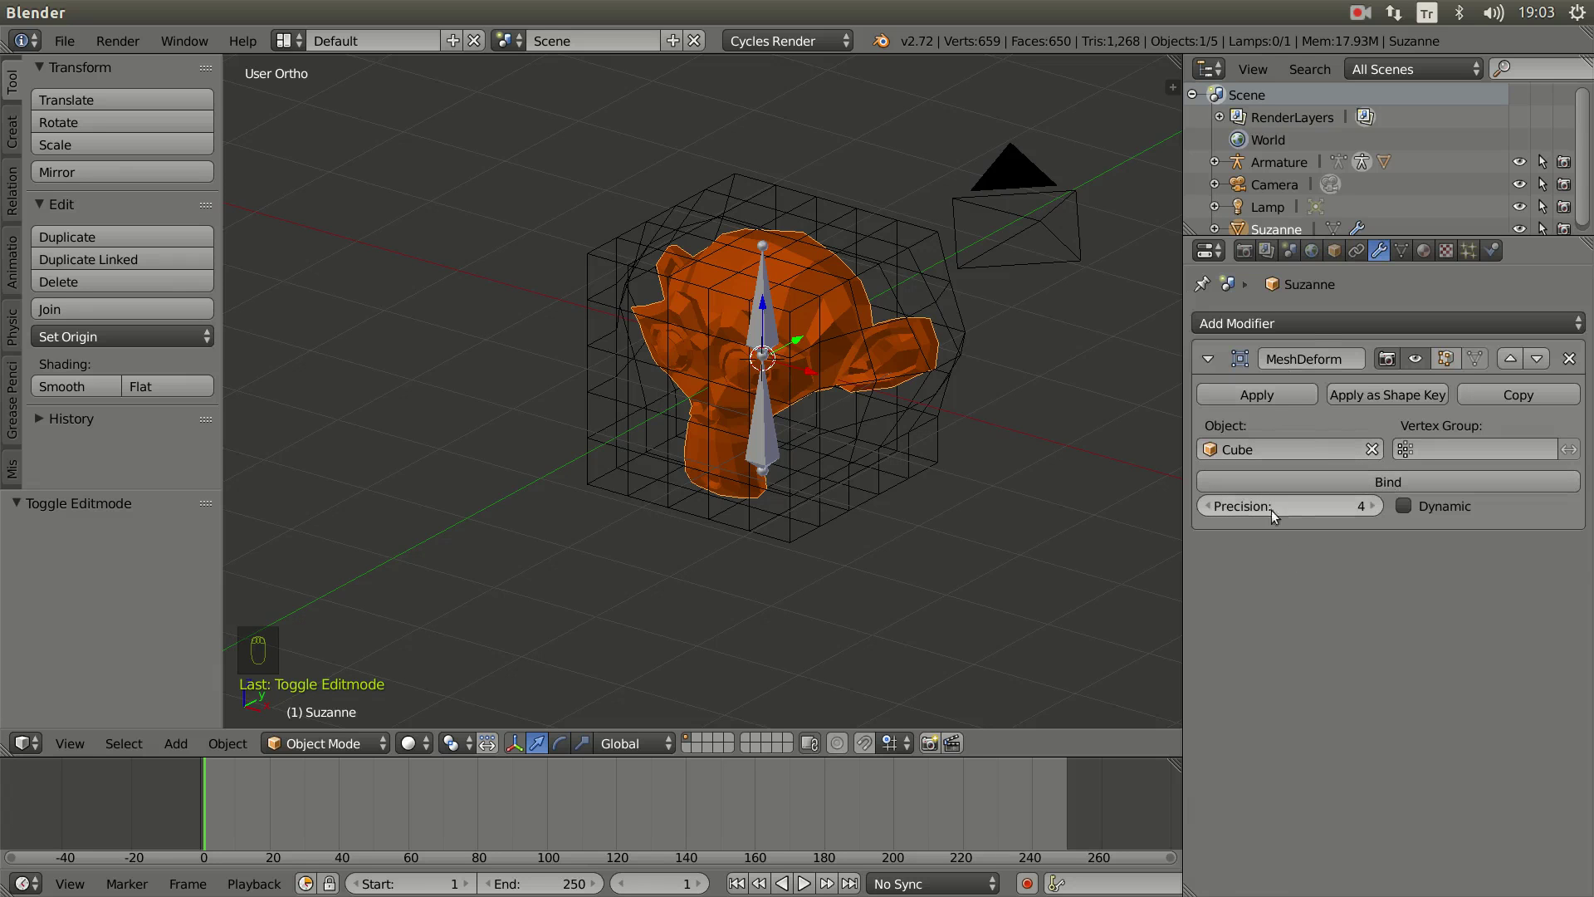
left_click_drag(1386, 511, 1207, 539)
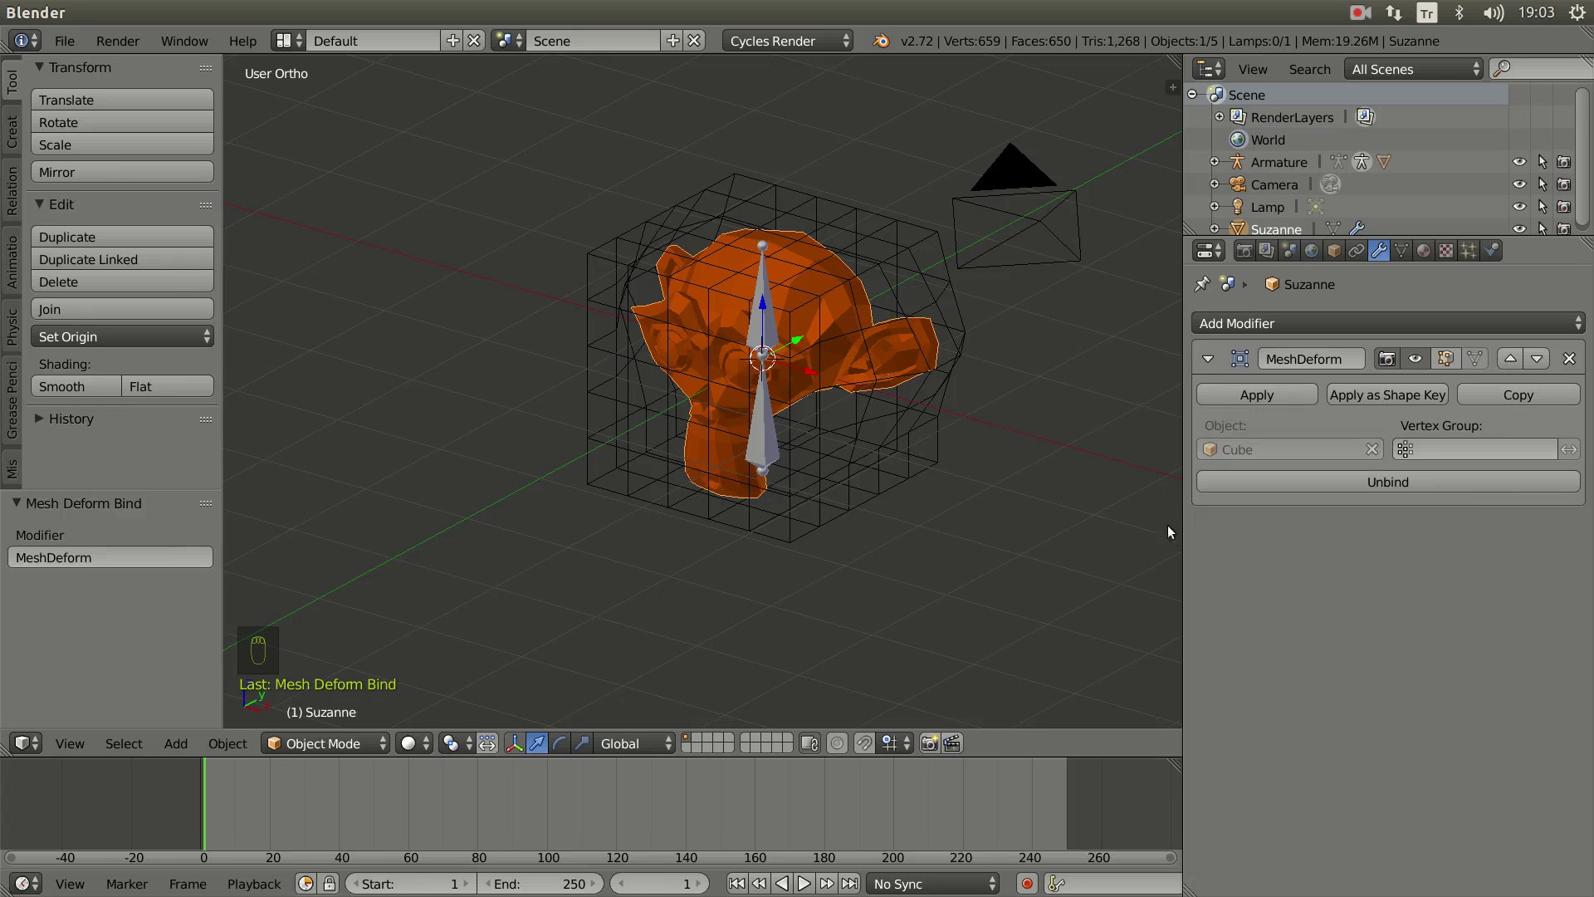